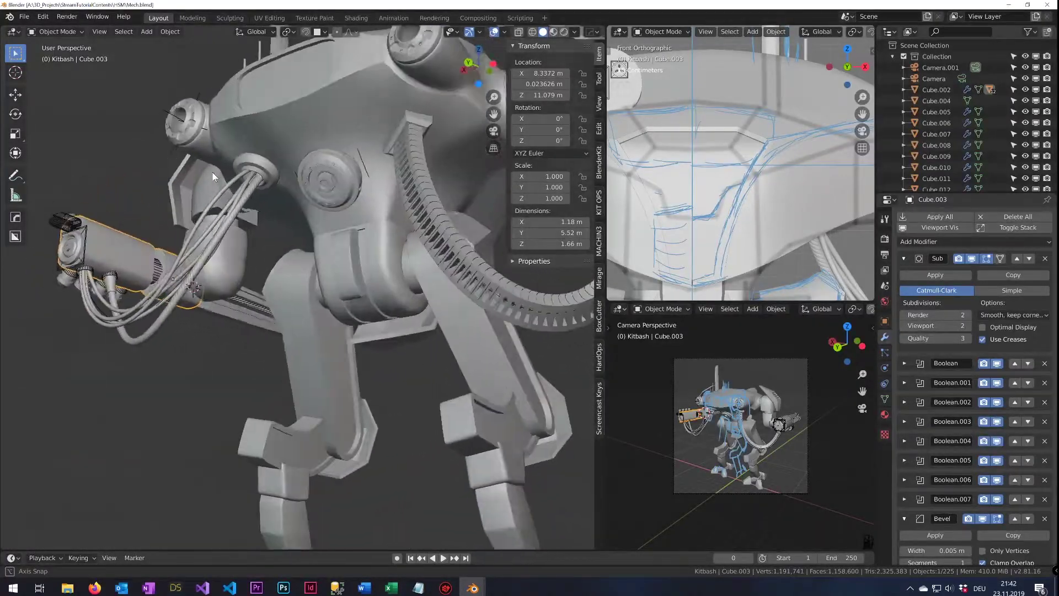
Orbit the viewport from the mech's arm down toward the Oberschenkel thigh armor
{"action": "left_click_drag", "start_coordinate": [193, 164], "coordinate": [100, 180]}
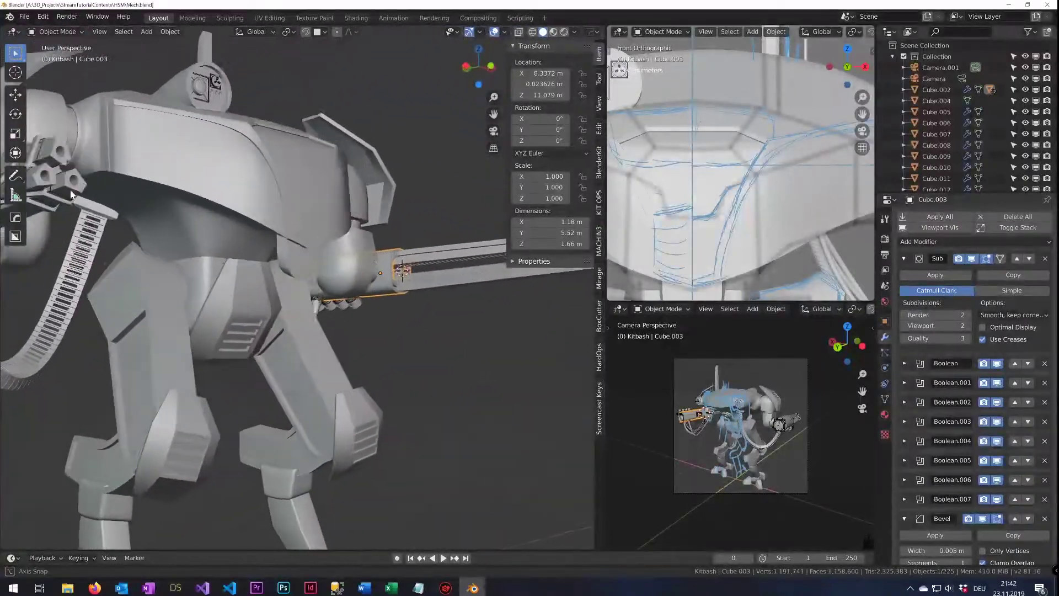
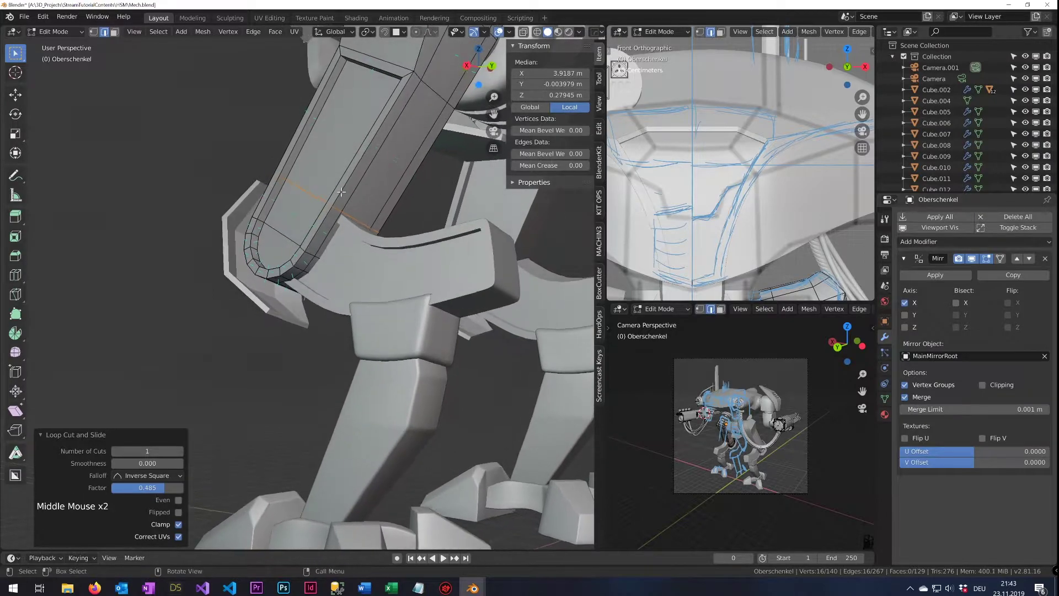
Clear the edge selection on the Oberschenkel mesh before leaving Edit Mode
{"action": "key", "text": "3"}
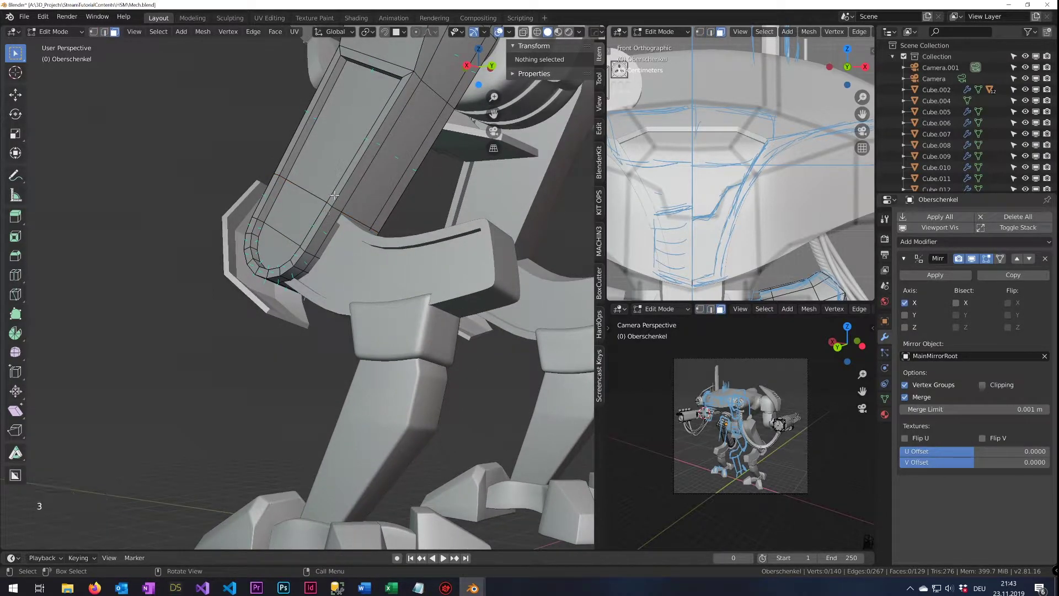
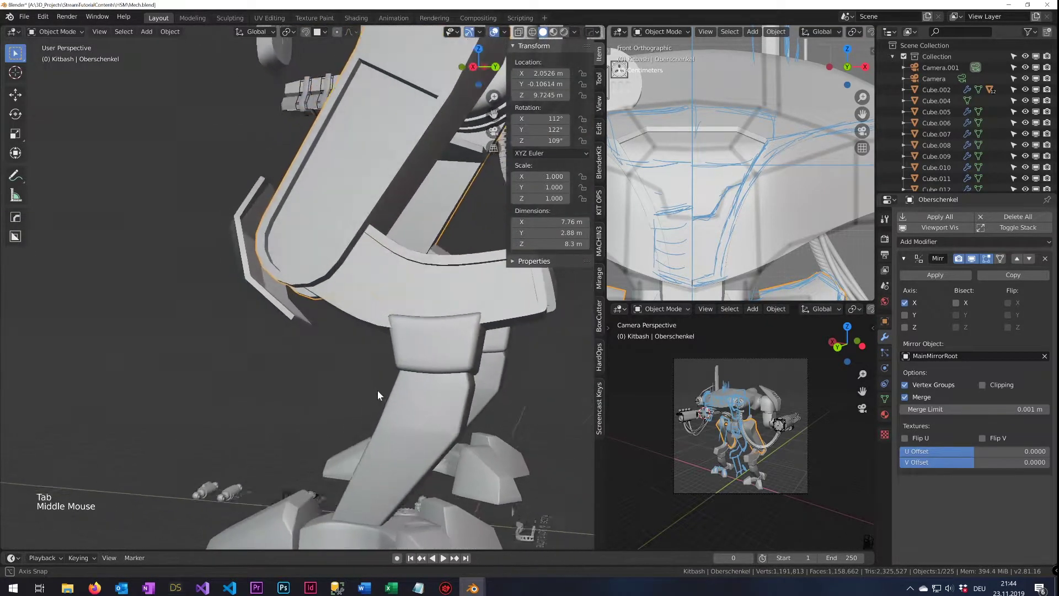
Orbit around the thigh armor and enter Edit Mode on Oberschenkel
{"action": "middle_click", "coordinate": [379, 408]}
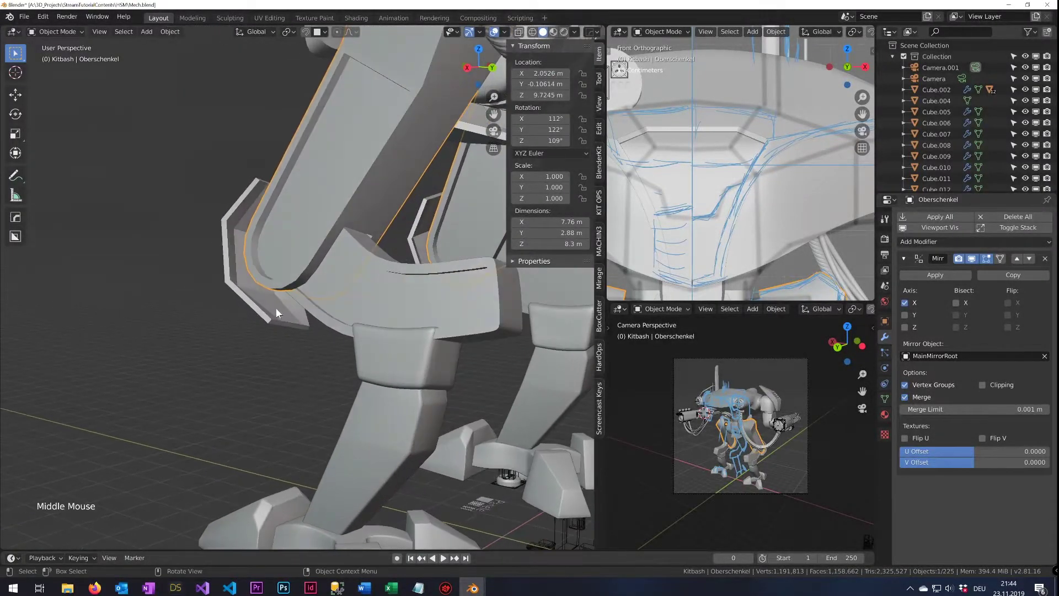
{"action": "middle_click", "coordinate": [322, 244]}
{"action": "key", "text": "Tab"}
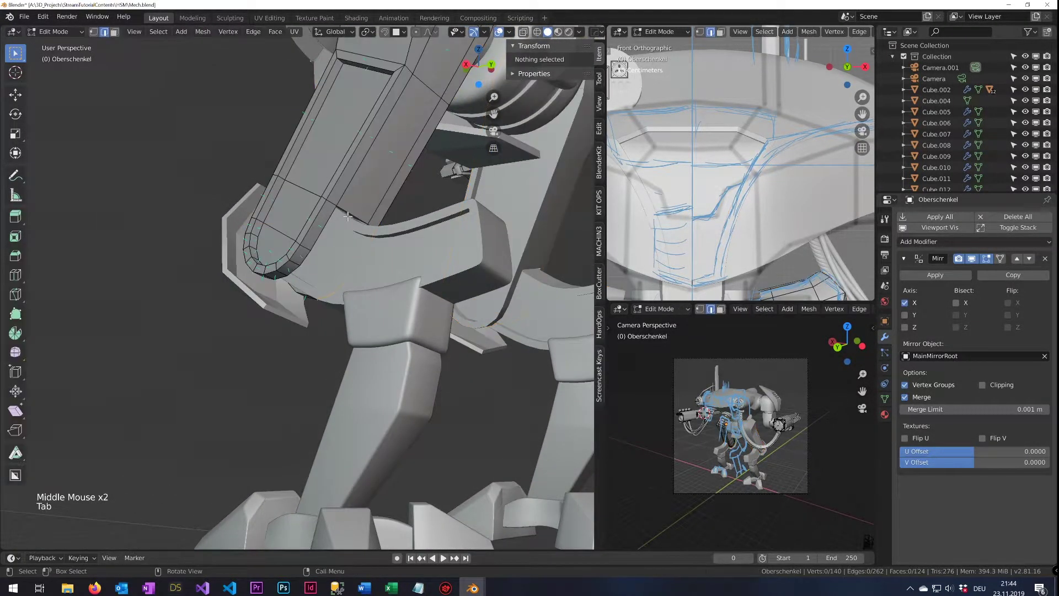
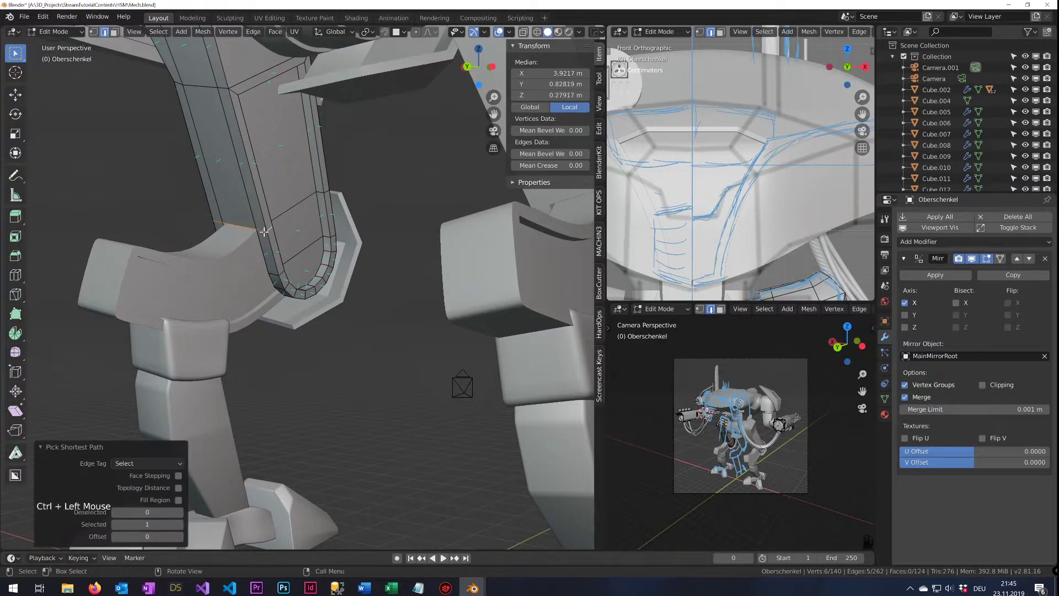
Edge-slide the selected loop along the thigh armor into its new position
{"action": "key", "text": "g"}
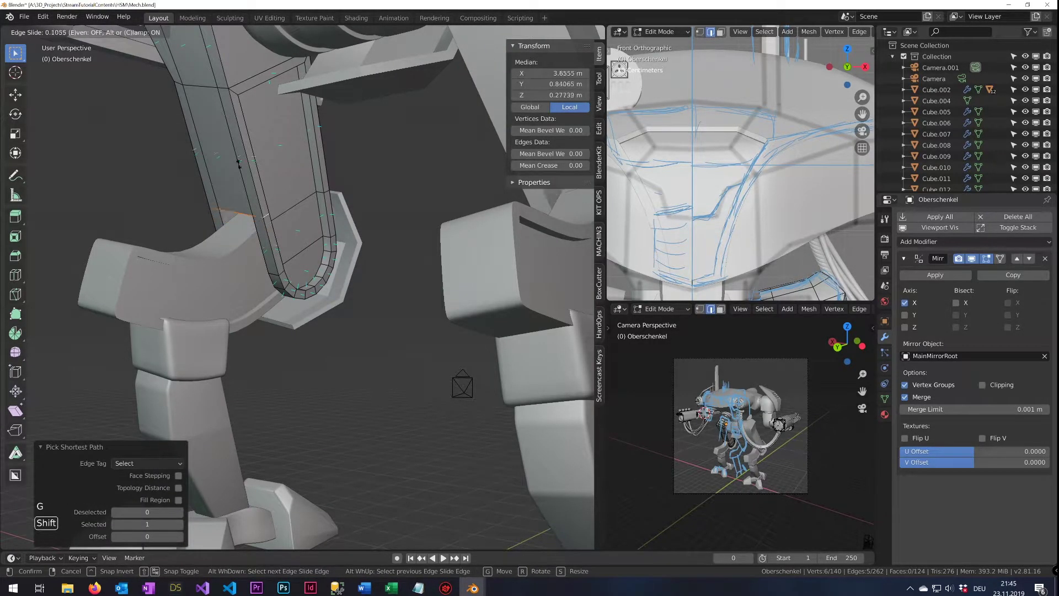
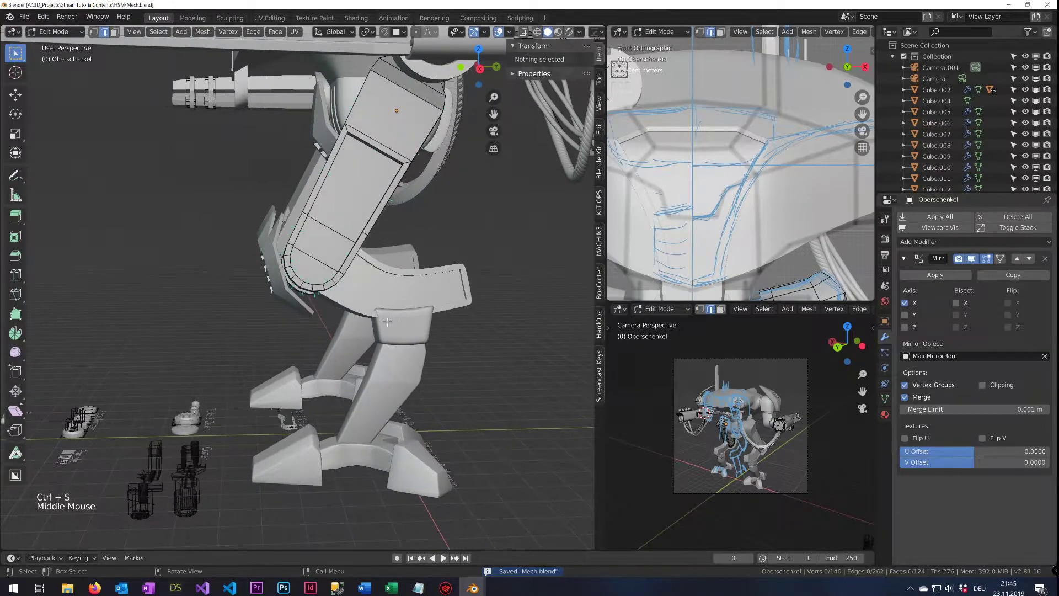
{"action": "scroll", "scroll_direction": "down", "scroll_amount": 3}
{"action": "scroll", "scroll_direction": "up", "scroll_amount": 3}
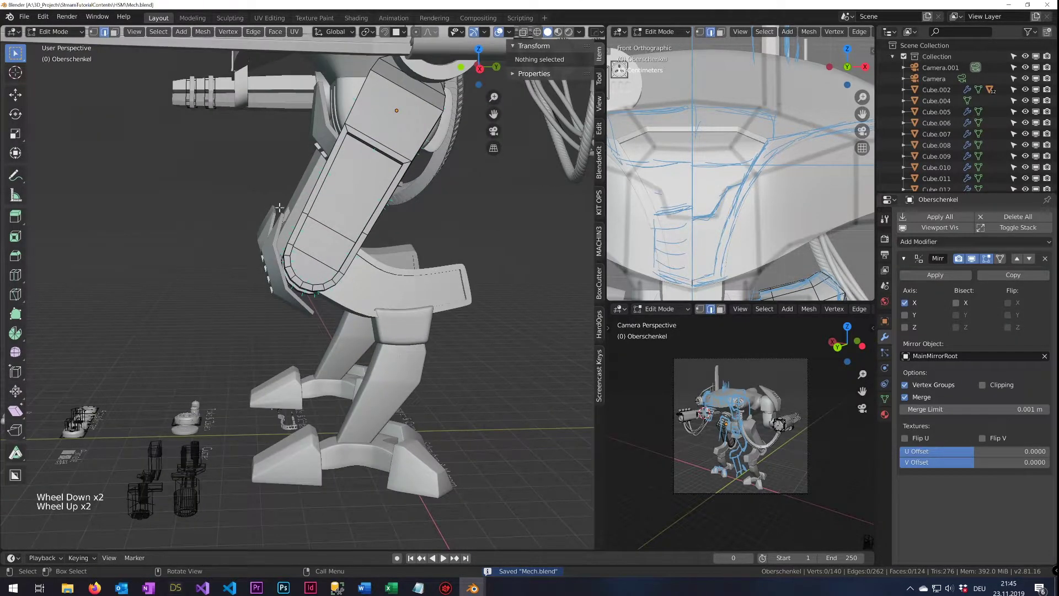
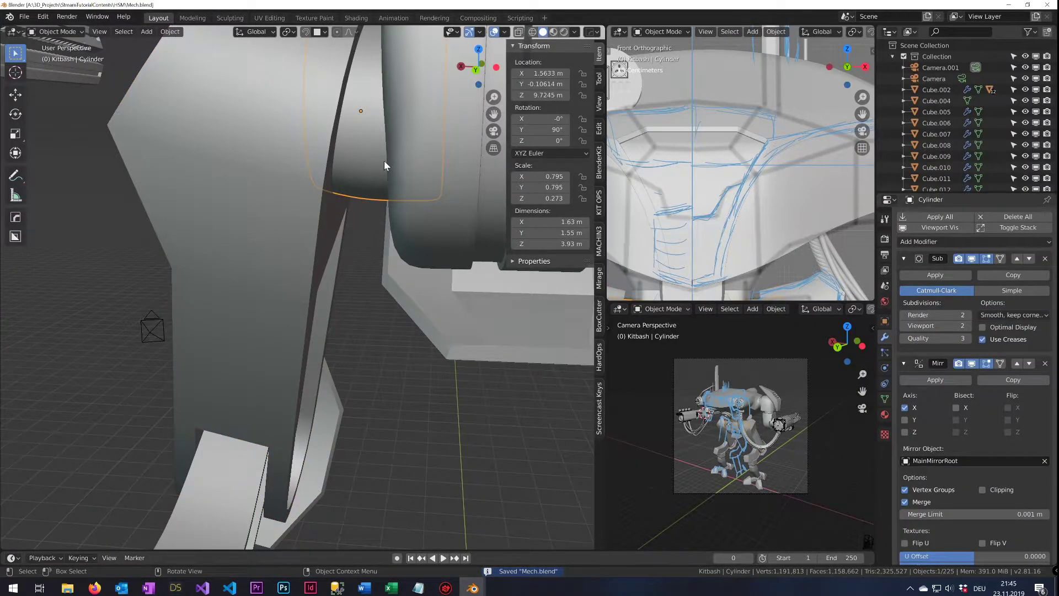
Zoom out from the mech and orbit over to the kitbash parts laid out on the grid
{"action": "scroll", "scroll_direction": "down", "scroll_amount": 3}
{"action": "scroll", "scroll_direction": "down", "scroll_amount": 3}
{"action": "middle_click", "coordinate": [240, 381]}
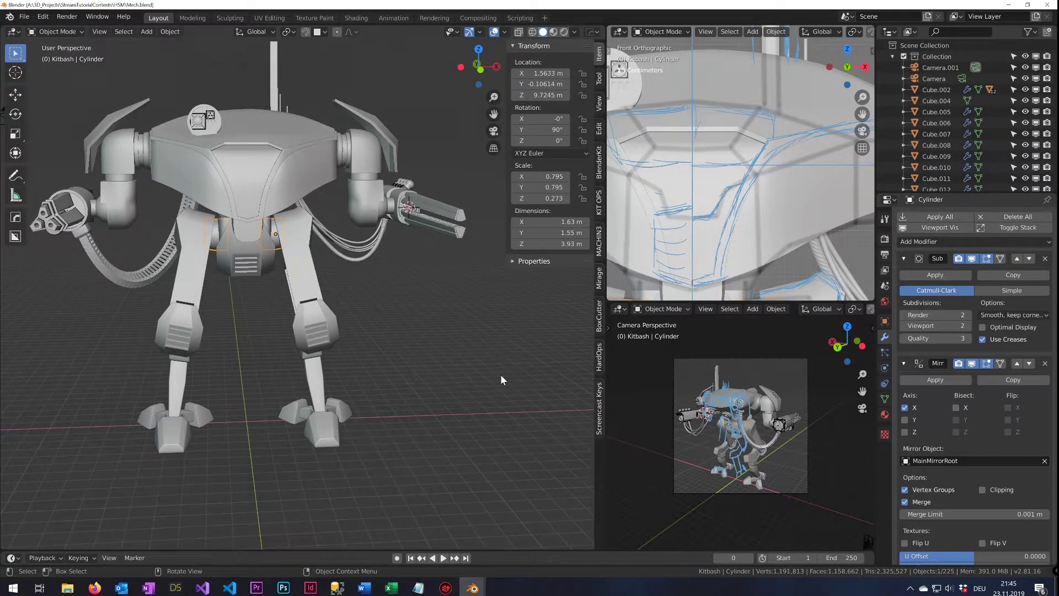
{"action": "middle_click", "coordinate": [158, 374]}
{"action": "scroll", "scroll_direction": "down", "scroll_amount": 3}
{"action": "middle_click", "coordinate": [432, 340]}
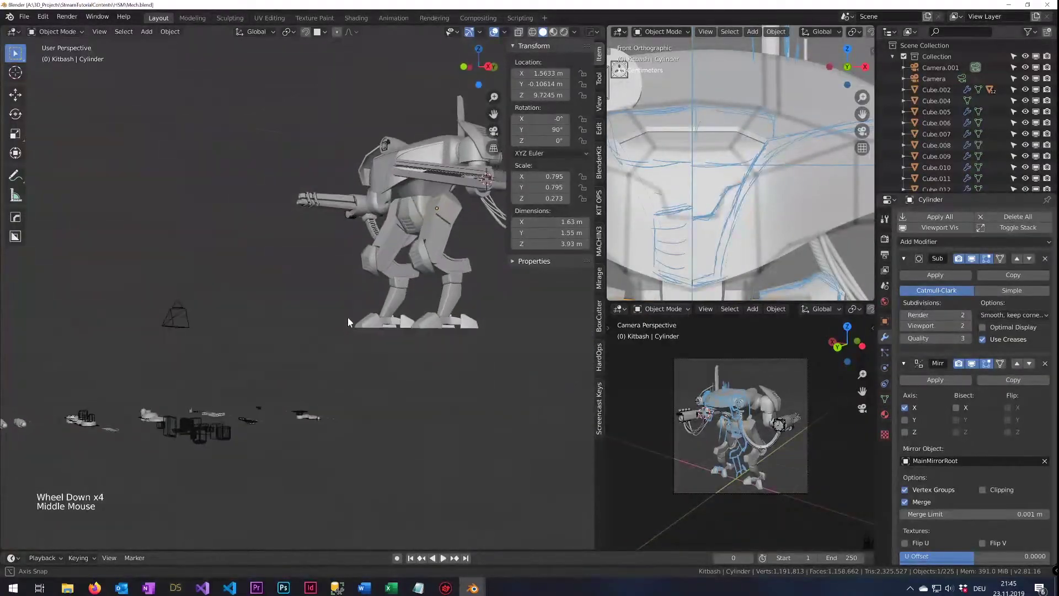
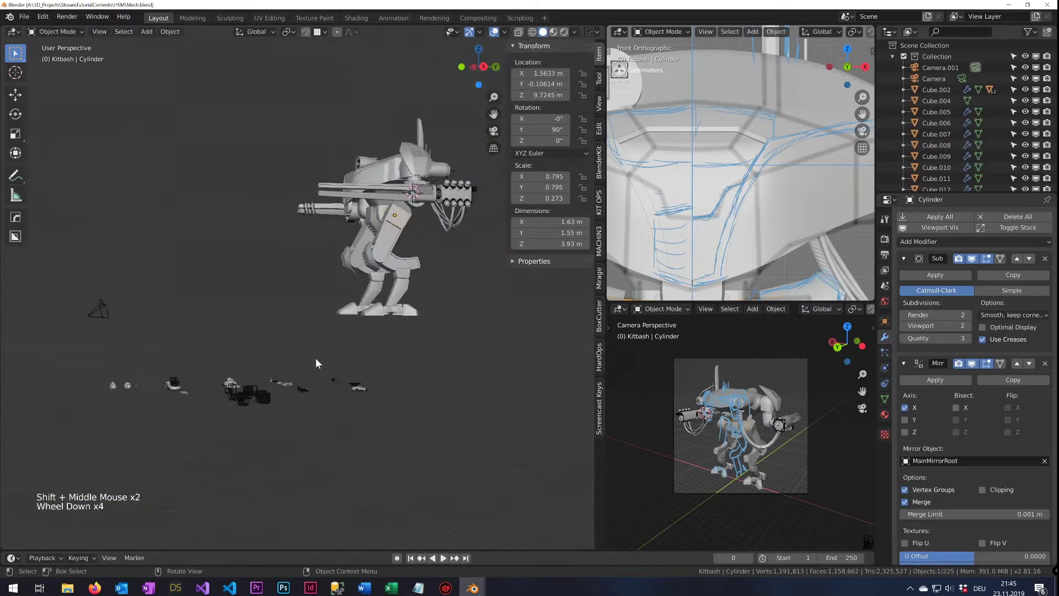
{"action": "scroll", "scroll_direction": "up", "scroll_amount": 3}
{"action": "middle_click", "coordinate": [206, 430]}
{"action": "scroll", "scroll_direction": "up", "scroll_amount": 3}
{"action": "scroll", "scroll_direction": "up", "scroll_amount": 3}
{"action": "scroll", "scroll_direction": "down", "scroll_amount": 3}
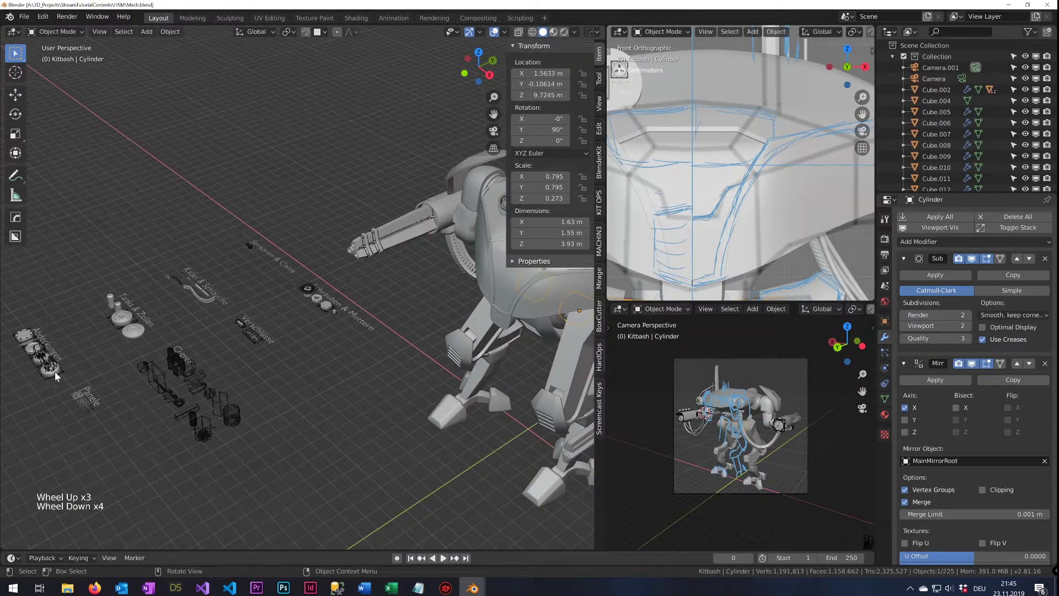
Select a round bolt cap, then the Cutter_Hex_Complex1 hex cutter, and frame it in view
{"action": "left_click", "coordinate": [38, 366]}
{"action": "left_click", "coordinate": [51, 376]}
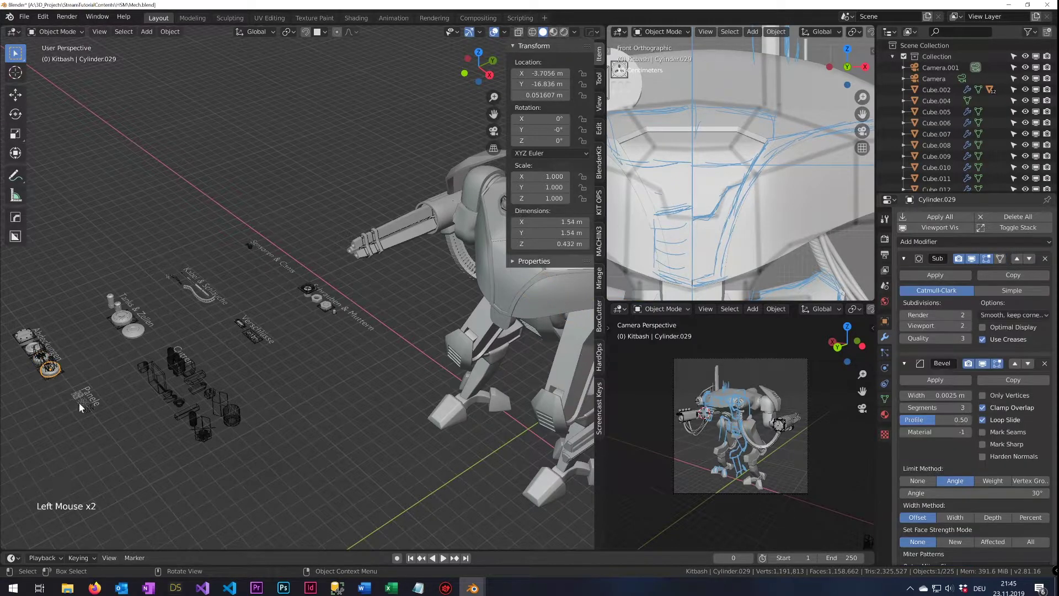
{"action": "left_click", "coordinate": [207, 437]}
{"action": "scroll", "scroll_direction": "up", "scroll_amount": 3}
{"action": "key", "text": "KP_Decimal"}
{"action": "scroll", "scroll_direction": "down", "scroll_amount": 3}
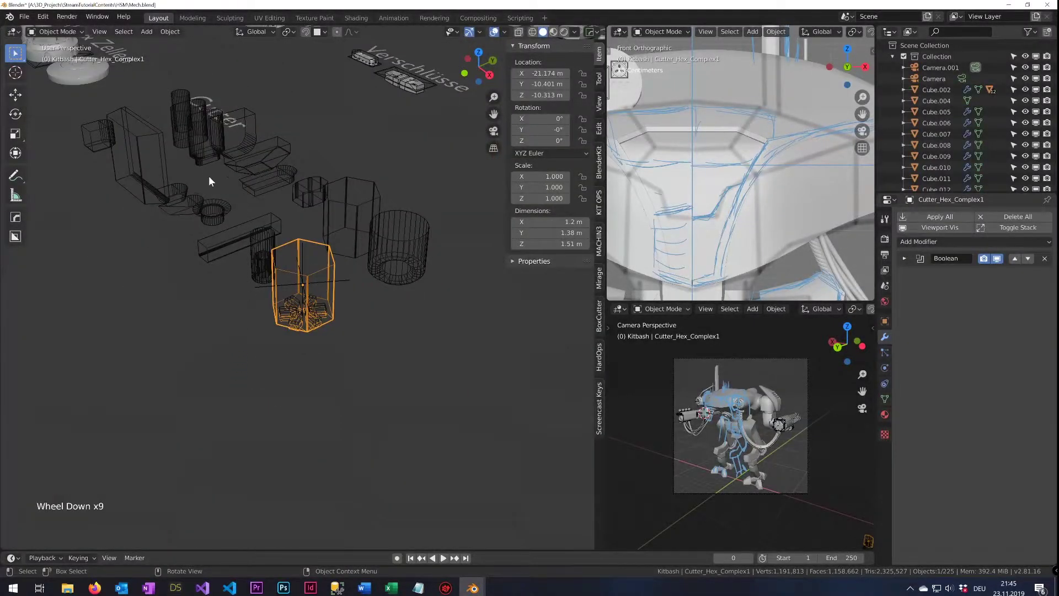
Pick the hex cutter out of the kitbash set and orbit in close around it
{"action": "left_click", "coordinate": [122, 159]}
{"action": "middle_click", "coordinate": [330, 241]}
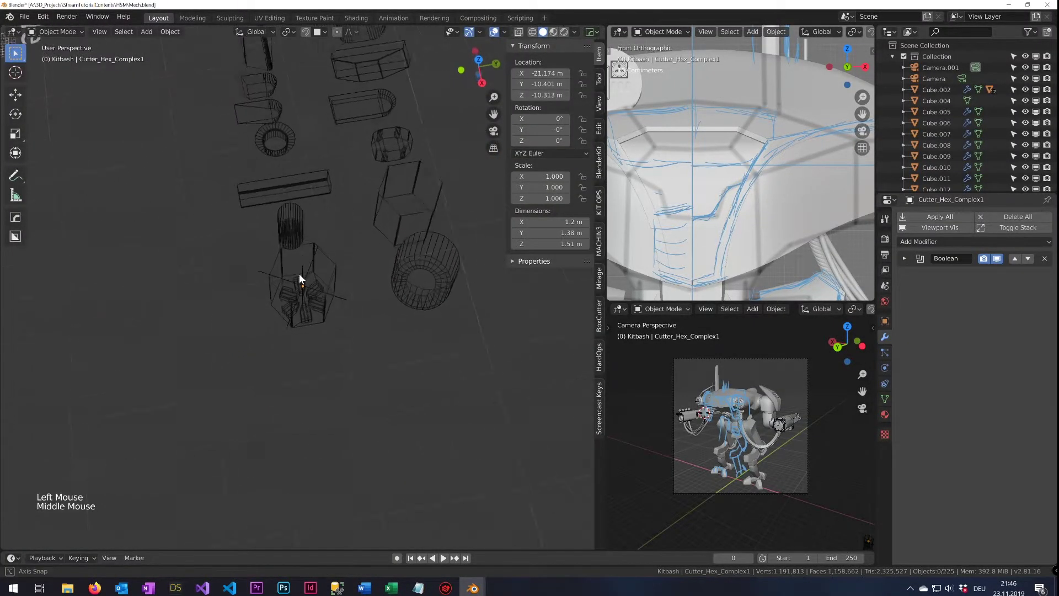
{"action": "middle_click", "coordinate": [297, 194]}
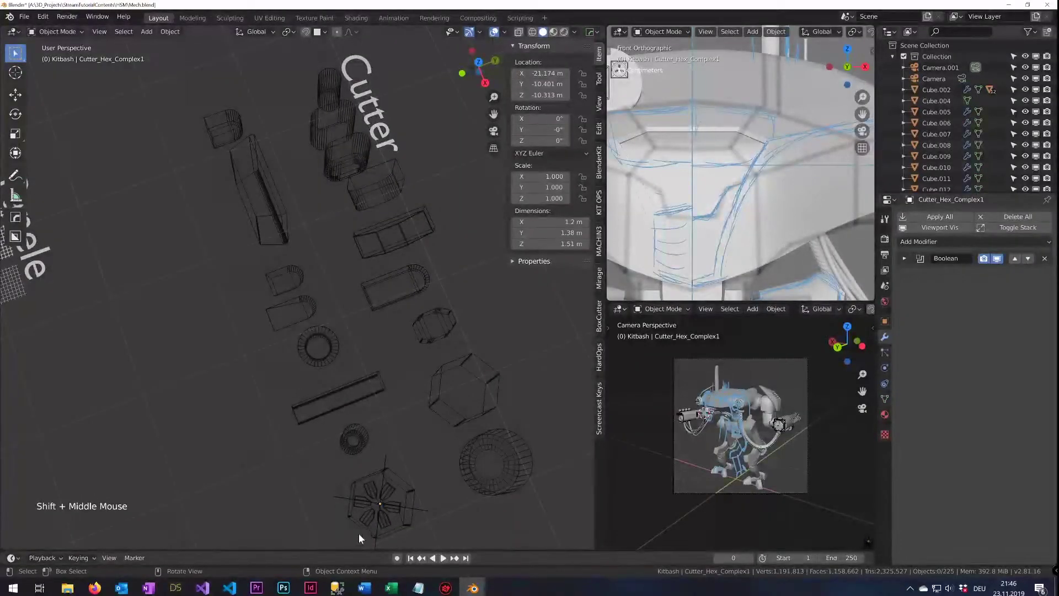
{"action": "scroll", "scroll_direction": "down", "scroll_amount": 3}
{"action": "scroll", "scroll_direction": "up", "scroll_amount": 3}
{"action": "middle_click", "coordinate": [507, 436]}
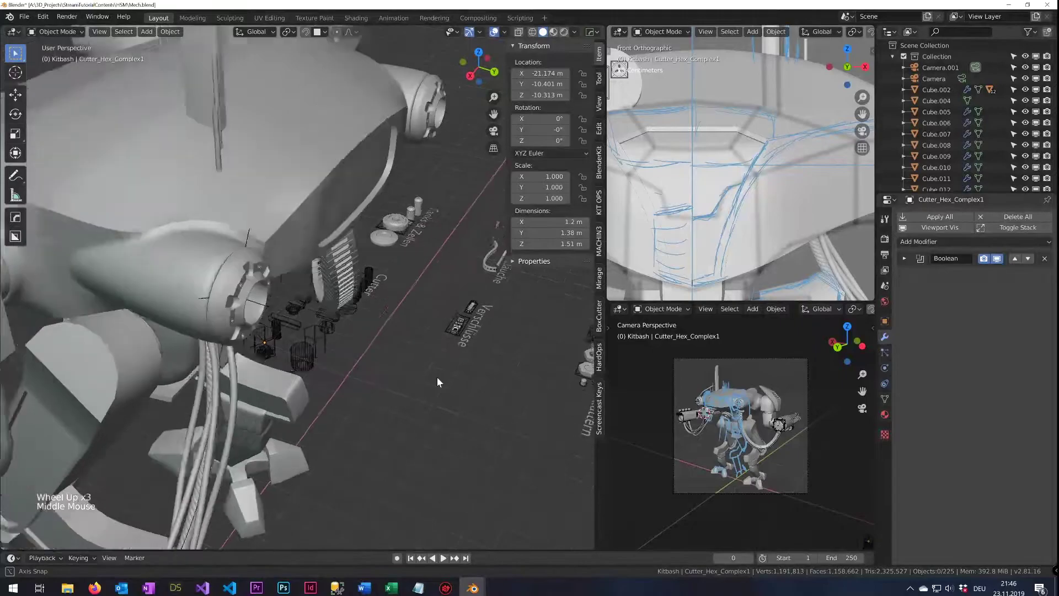
{"action": "left_click", "coordinate": [335, 350]}
{"action": "scroll", "scroll_direction": "up", "scroll_amount": 3}
{"action": "middle_click", "coordinate": [357, 406]}
{"action": "scroll", "scroll_direction": "up", "scroll_amount": 3}
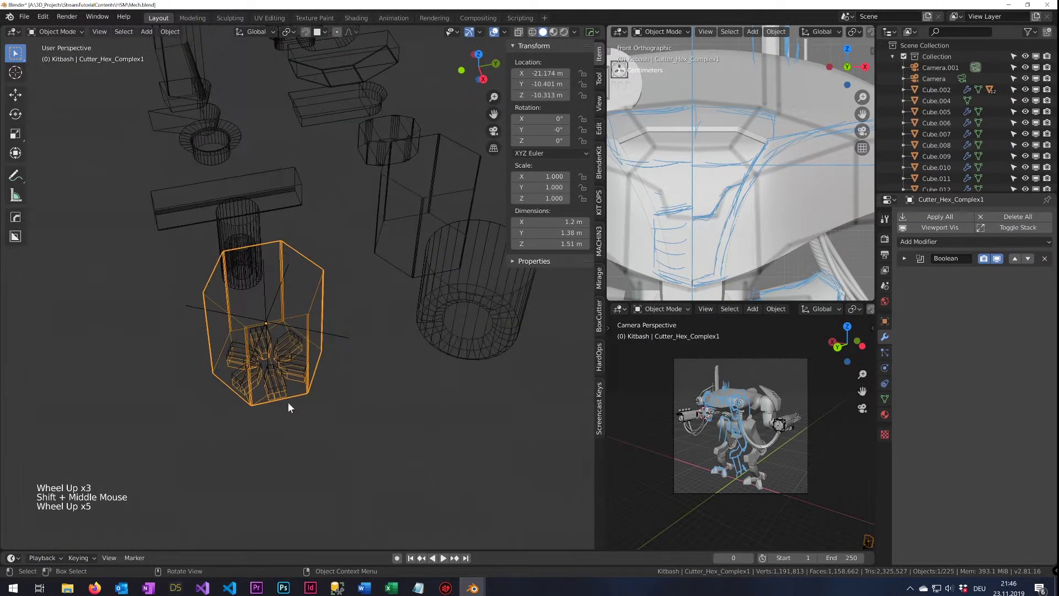
Select the hex cutter with its inner cube cluster and duplicate it as Cutter_Hex_Complex1.002, moved aside
{"action": "key", "text": "g"}
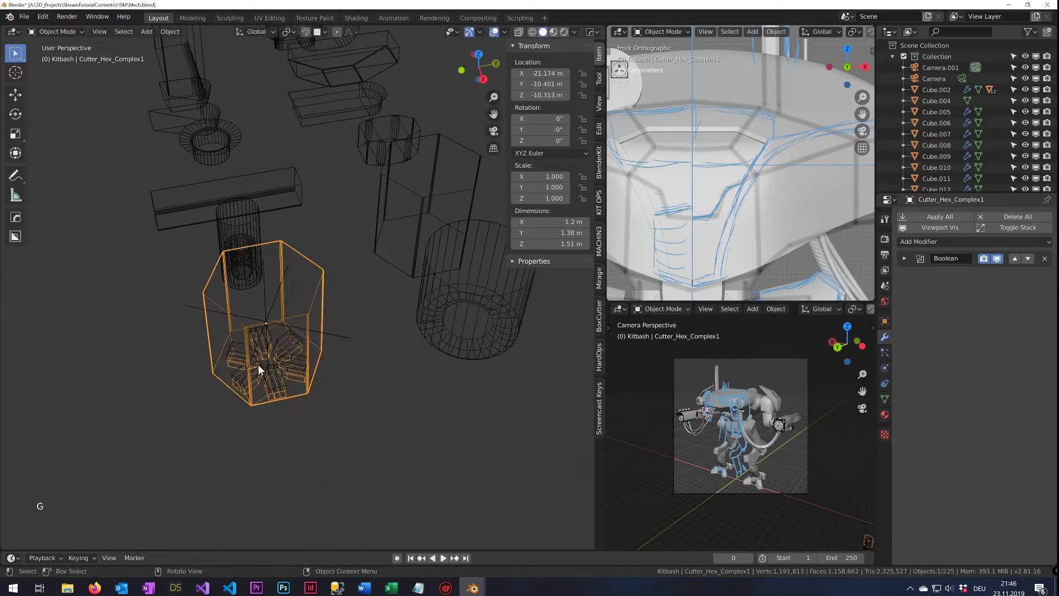
{"action": "left_click", "coordinate": [262, 349]}
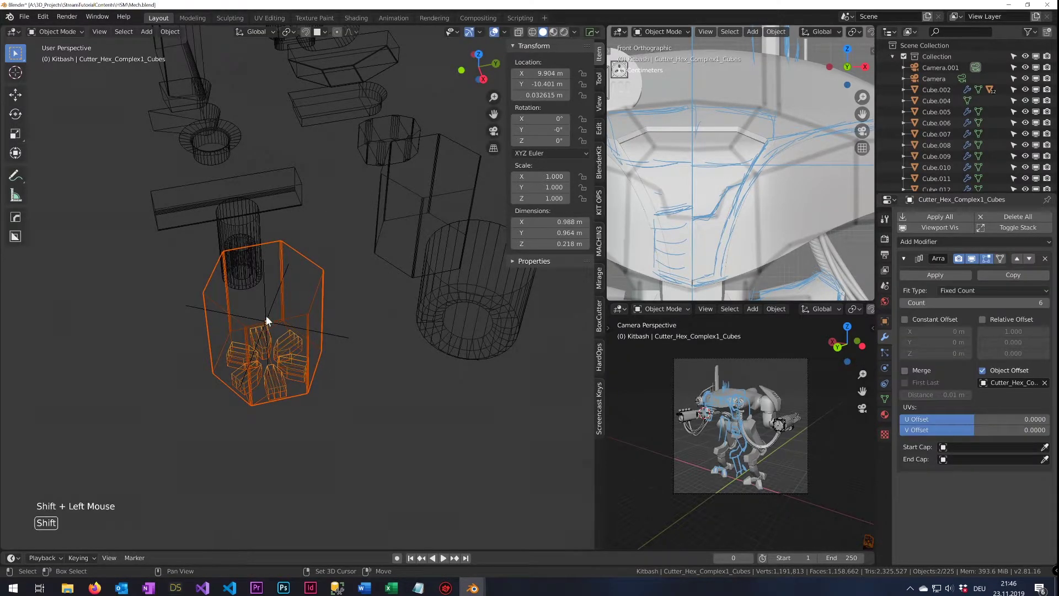
{"action": "left_click", "coordinate": [268, 317]}
{"action": "left_click", "coordinate": [269, 318]}
{"action": "key", "text": "g"}
{"action": "left_click", "coordinate": [287, 367]}
{"action": "left_click", "coordinate": [301, 350]}
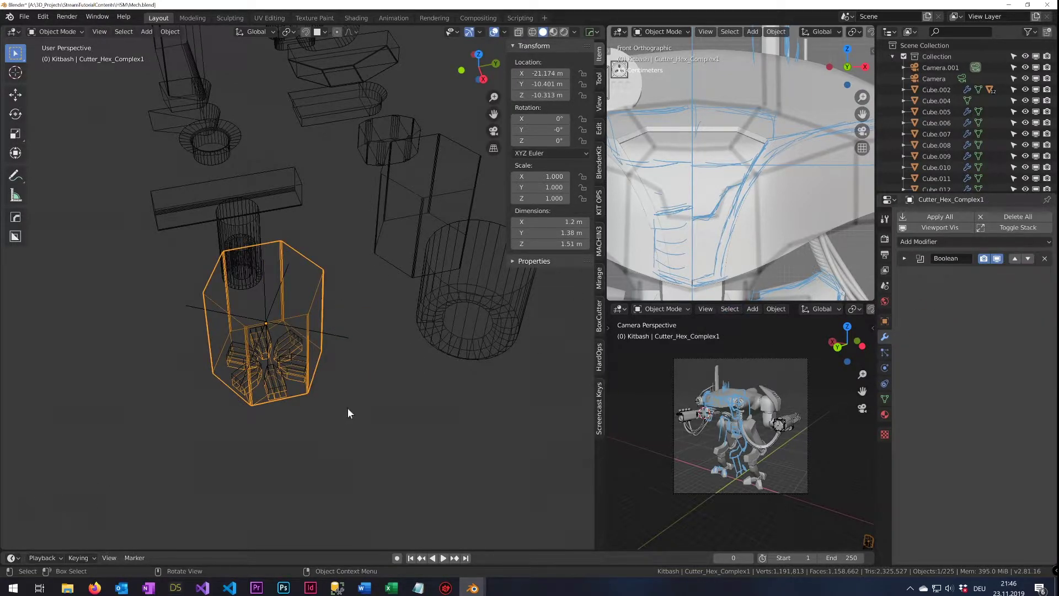
{"action": "left_click", "coordinate": [279, 341]}
{"action": "left_click", "coordinate": [269, 305]}
{"action": "key", "text": "shift+d"}
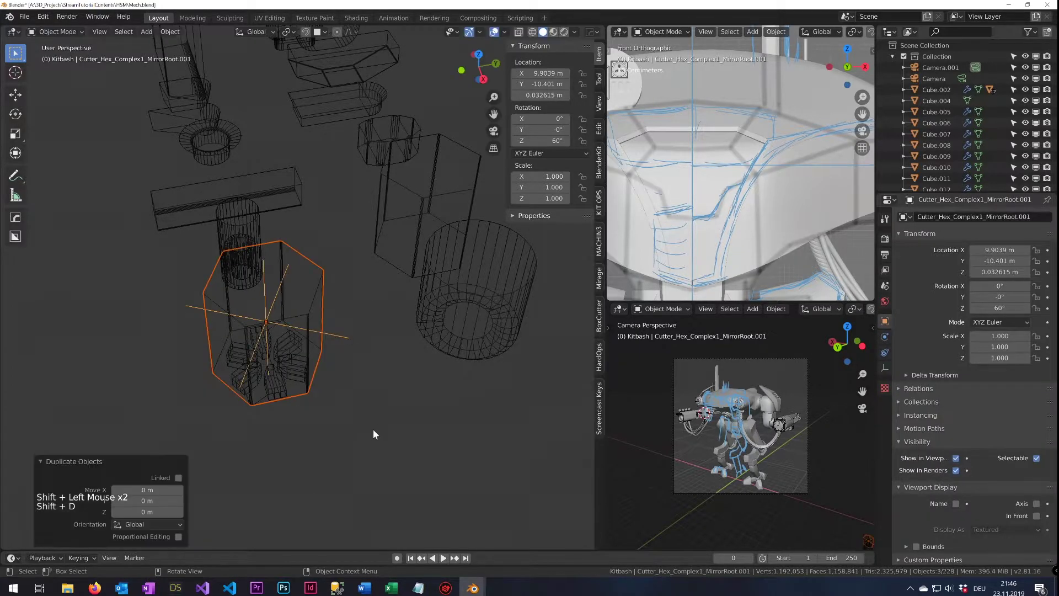
{"action": "key", "text": "g"}
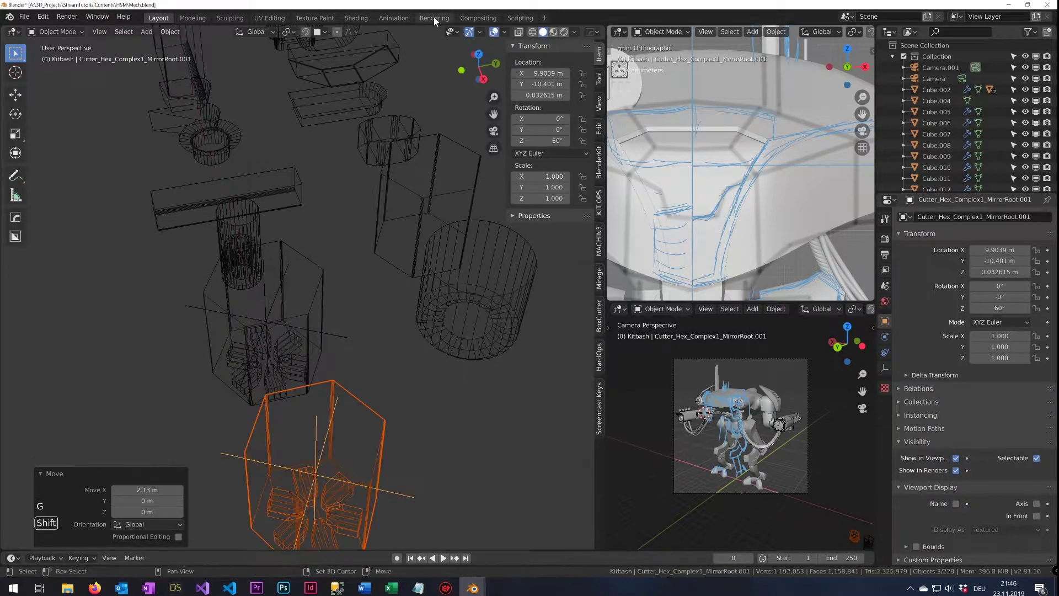
Remove the Boolean modifier from the copied cutter and reselect the hex cutter object
{"action": "middle_click", "coordinate": [403, 381]}
{"action": "left_click", "coordinate": [309, 246]}
{"action": "left_click", "coordinate": [332, 259]}
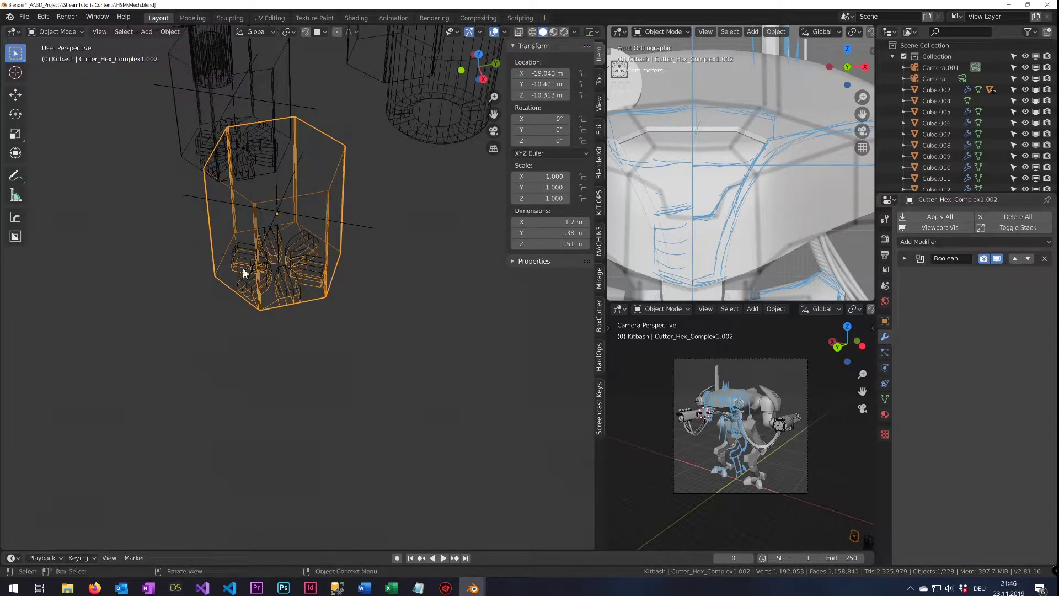
{"action": "left_click", "coordinate": [302, 263]}
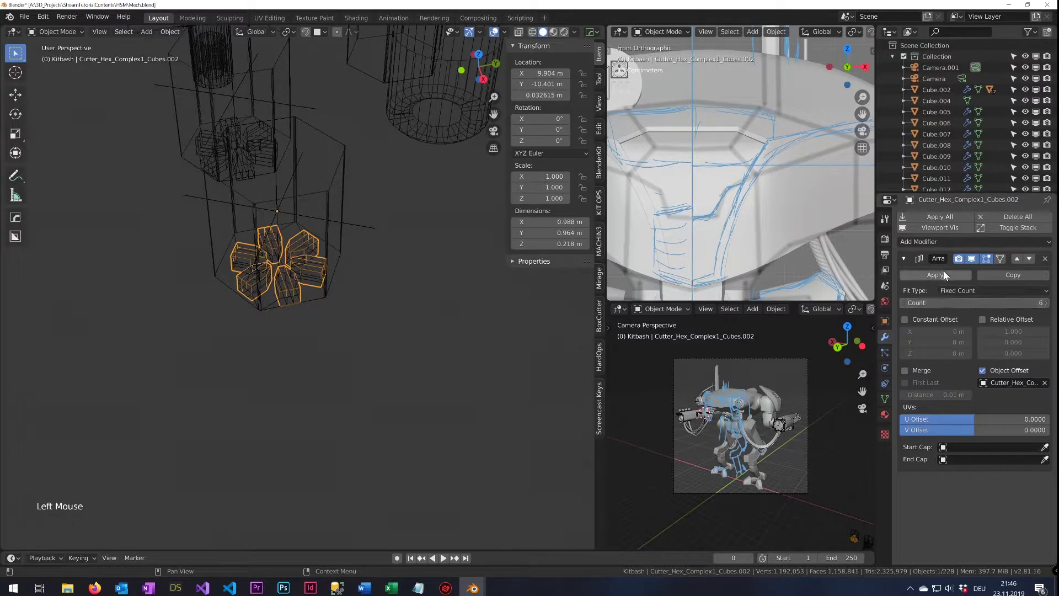
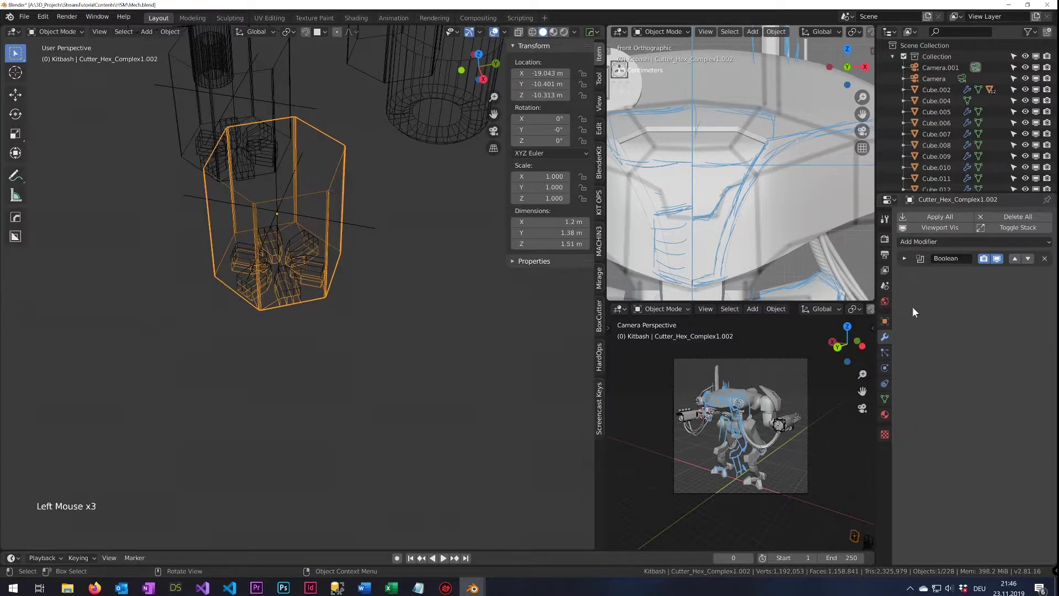
{"action": "left_click", "coordinate": [904, 263]}
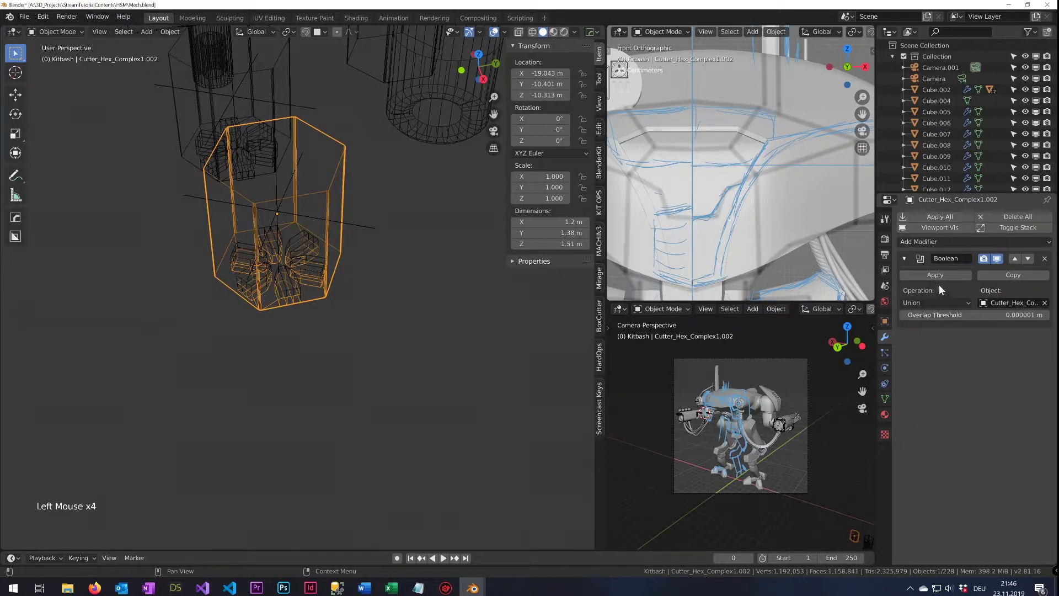
{"action": "left_click", "coordinate": [944, 281]}
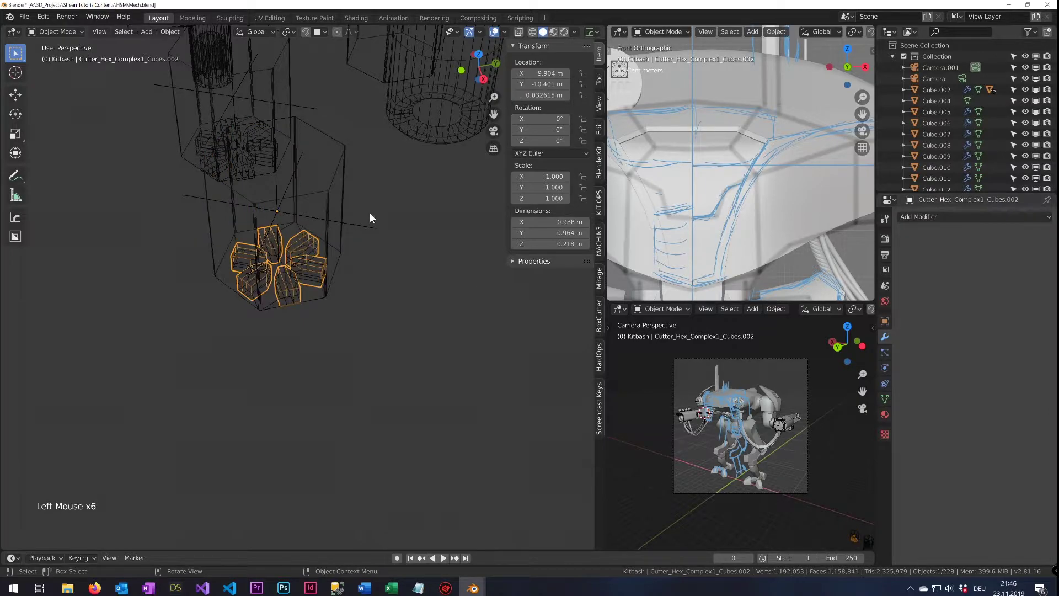
{"action": "left_click", "coordinate": [366, 229]}
{"action": "key", "text": "x"}
{"action": "left_click", "coordinate": [340, 230]}
{"action": "left_click", "coordinate": [329, 236]}
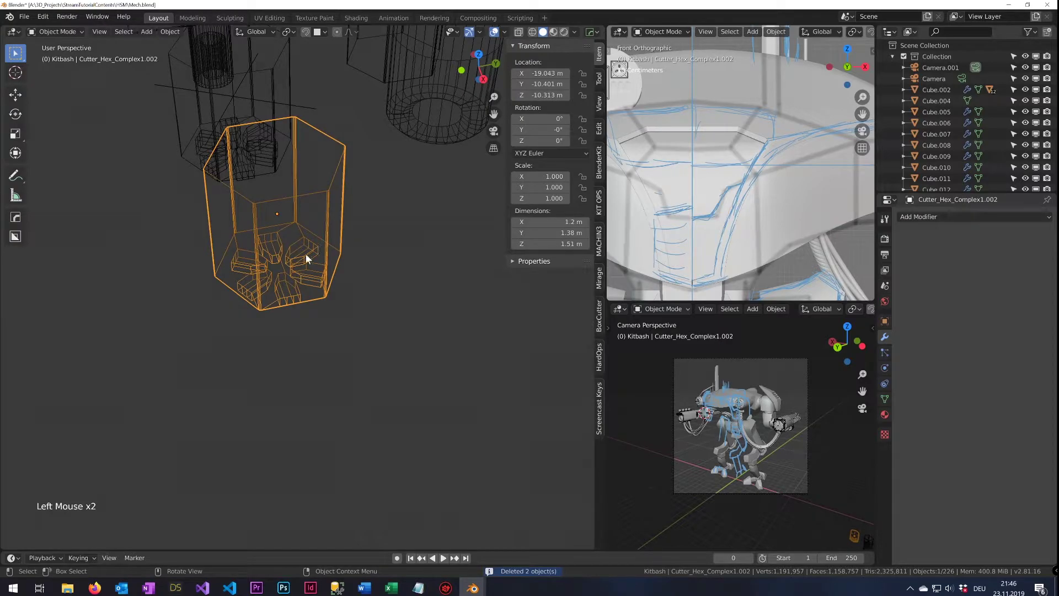
Navigate the viewport from the kitbash area back toward the mech
{"action": "scroll", "scroll_direction": "down", "scroll_amount": 3}
{"action": "middle_click", "coordinate": [480, 338]}
{"action": "middle_click", "coordinate": [218, 245]}
{"action": "scroll", "scroll_direction": "down", "scroll_amount": 3}
{"action": "scroll", "scroll_direction": "up", "scroll_amount": 3}
{"action": "middle_click", "coordinate": [423, 313]}
{"action": "middle_click", "coordinate": [424, 303]}
{"action": "middle_click", "coordinate": [356, 293]}
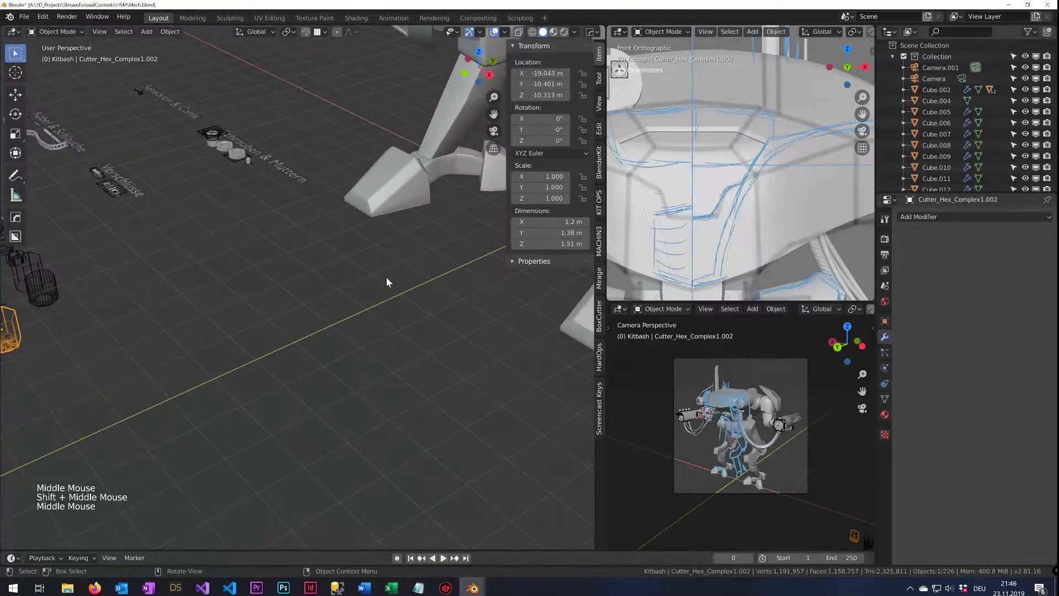
Duplicate the hex cutter and snap the copy onto the thigh armor's top via Selection to Cursor
{"action": "scroll", "scroll_direction": "down", "scroll_amount": 3}
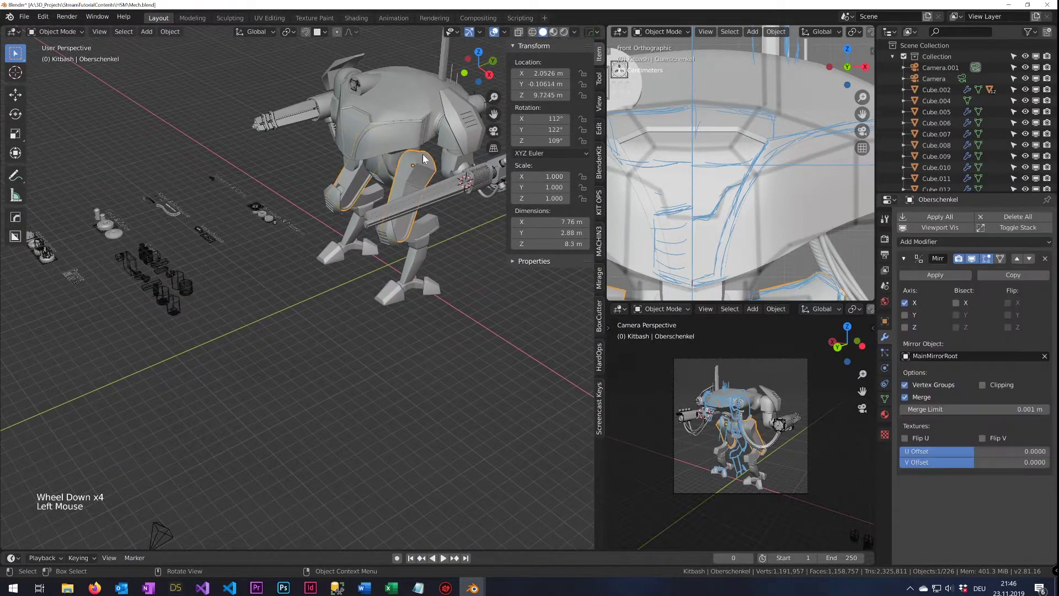
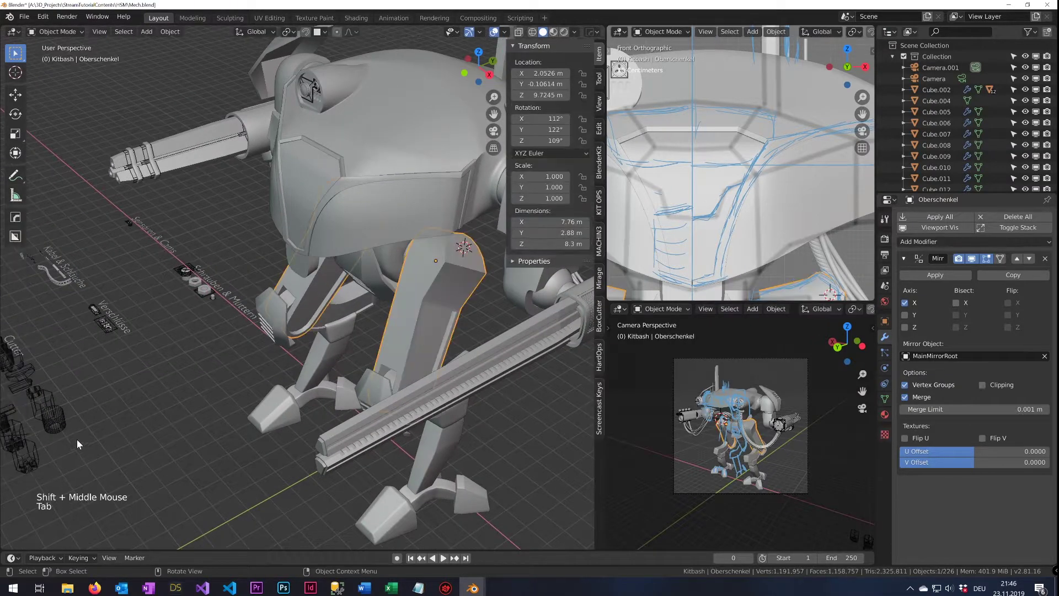
{"action": "left_click", "coordinate": [30, 458]}
{"action": "key", "text": "shift+d"}
{"action": "key", "text": "shift+s"}
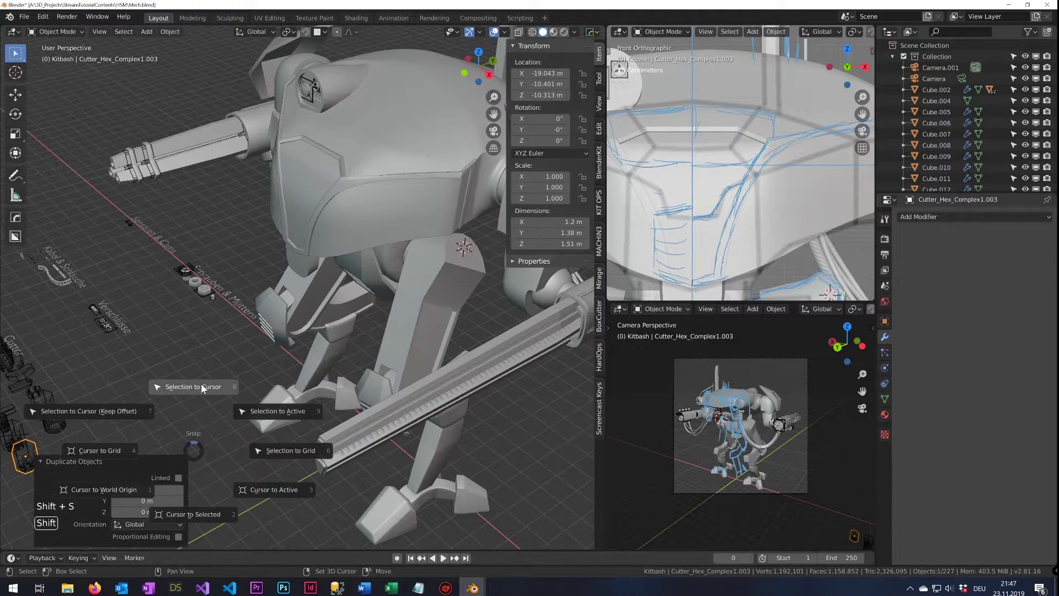
{"action": "middle_click", "coordinate": [447, 320]}
{"action": "scroll", "scroll_direction": "up", "scroll_amount": 3}
{"action": "middle_click", "coordinate": [400, 326]}
{"action": "middle_click", "coordinate": [338, 360]}
{"action": "middle_click", "coordinate": [341, 358]}
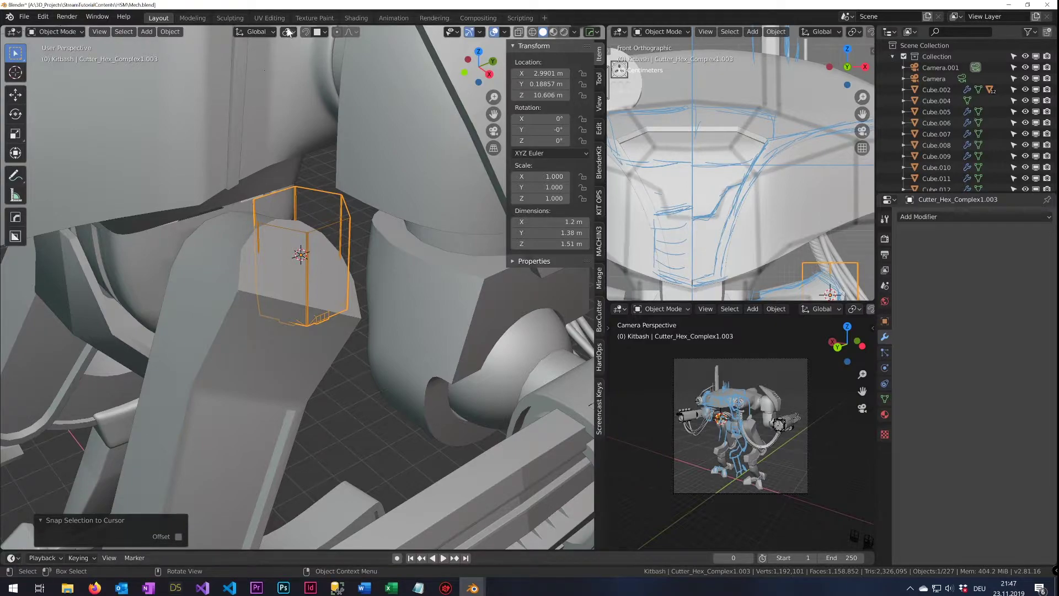
Tilt and shrink the cutter to fit the thigh face, then boolean-difference it into Oberschenkel
{"action": "key", "text": "g"}
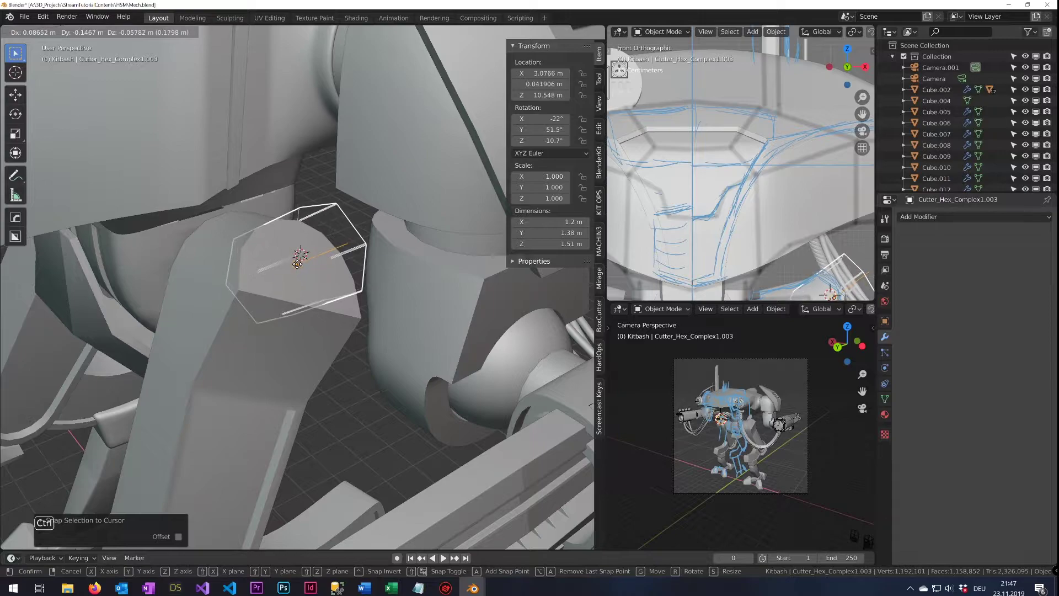
{"action": "middle_click", "coordinate": [326, 303]}
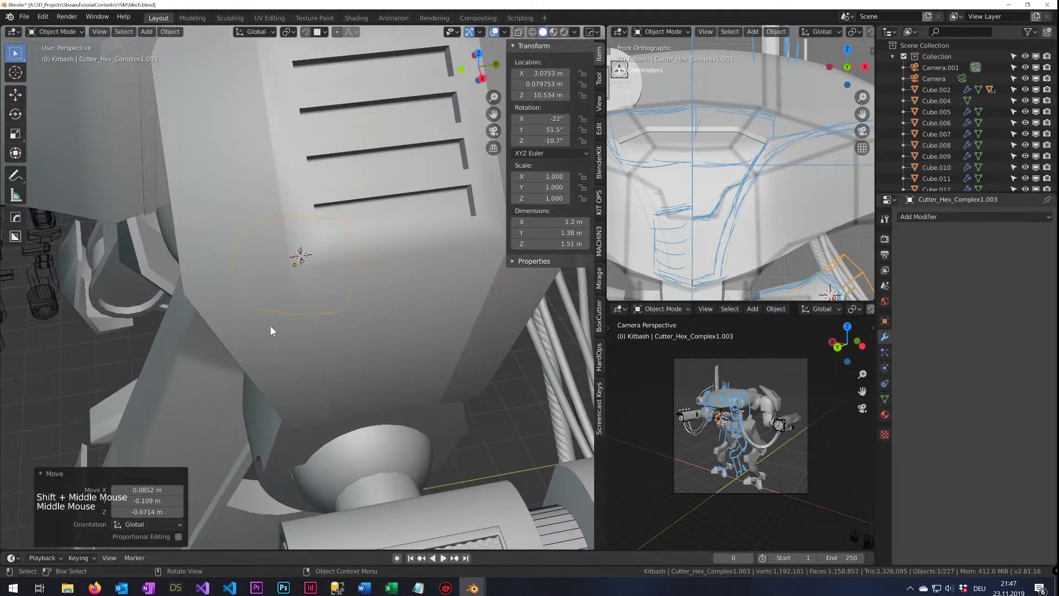
{"action": "middle_click", "coordinate": [296, 322]}
{"action": "scroll", "scroll_direction": "up", "scroll_amount": 3}
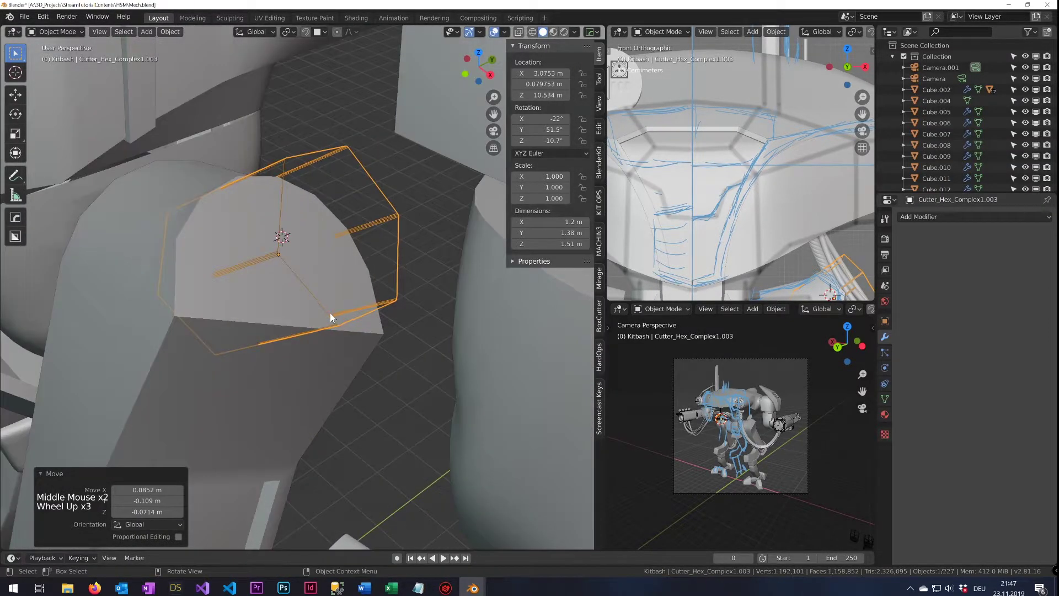
{"action": "key", "text": "s"}
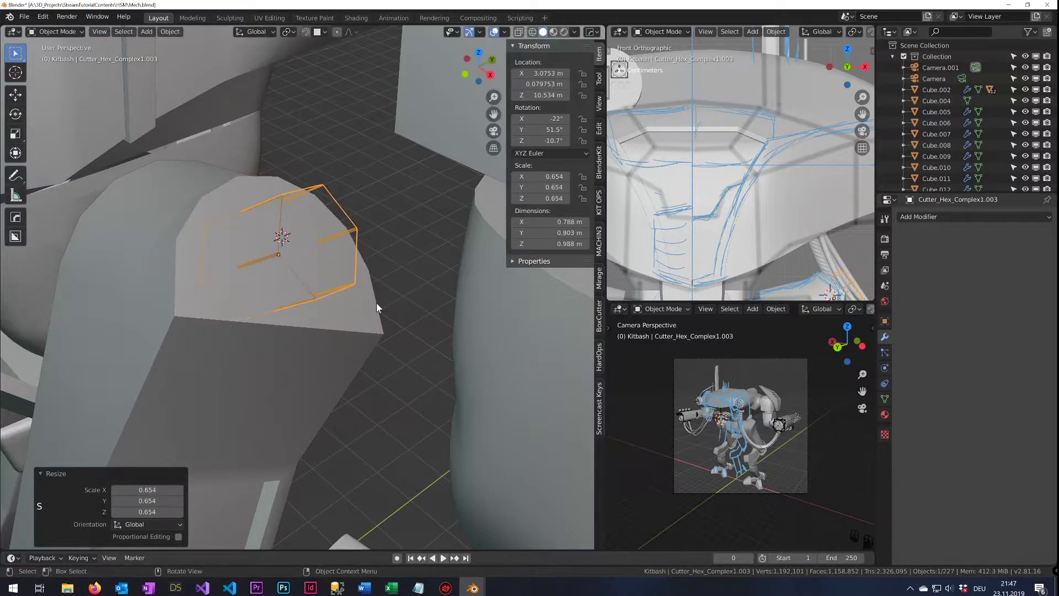
{"action": "left_click", "coordinate": [359, 314]}
{"action": "left_click", "coordinate": [341, 272]}
{"action": "left_click", "coordinate": [358, 231]}
{"action": "left_click", "coordinate": [373, 313]}
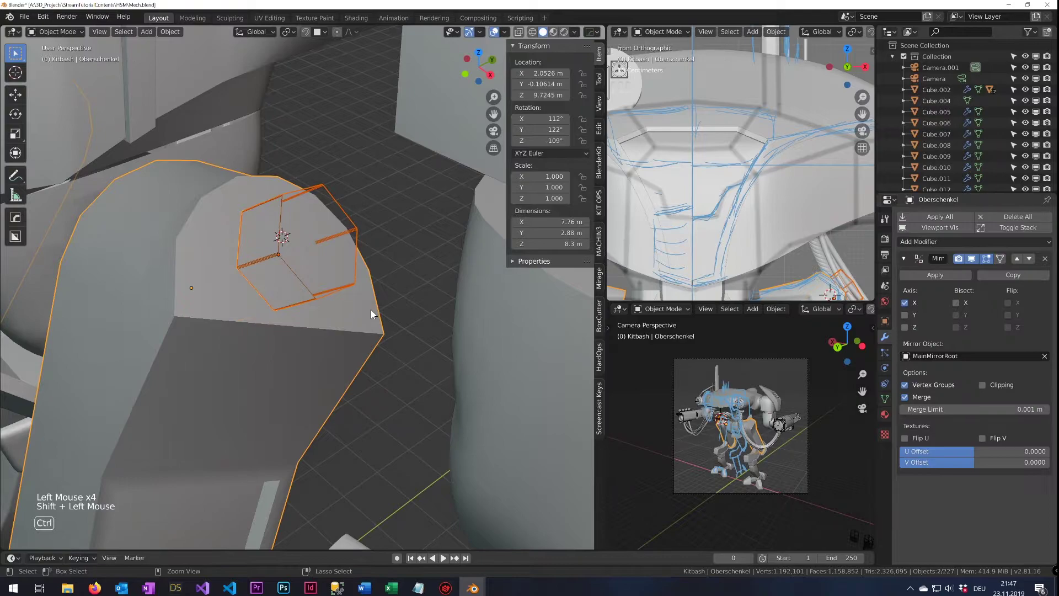
{"action": "key", "text": "ctrl+KP_Subtract"}
Spin the cutter about its axis, isolate thigh and cutter in local view, and inspect the recess
{"action": "left_click", "coordinate": [352, 230]}
{"action": "middle_click", "coordinate": [339, 242]}
{"action": "left_click", "coordinate": [322, 191]}
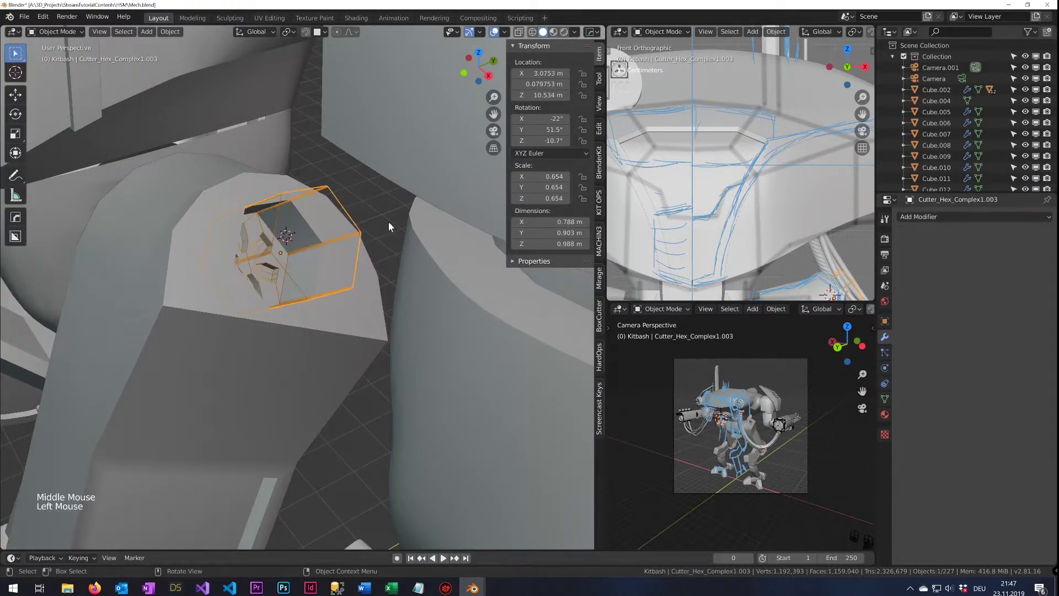
{"action": "key", "text": "r"}
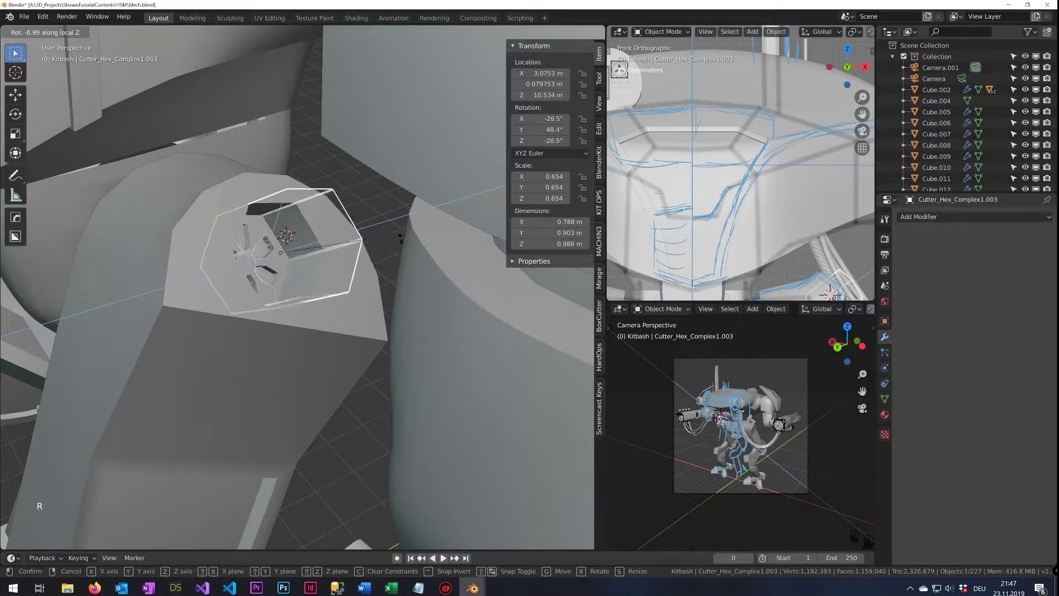
{"action": "left_click", "coordinate": [290, 359]}
{"action": "key", "text": "KP_Divide"}
{"action": "middle_click", "coordinate": [286, 326]}
{"action": "left_click", "coordinate": [369, 271]}
{"action": "left_click", "coordinate": [371, 265]}
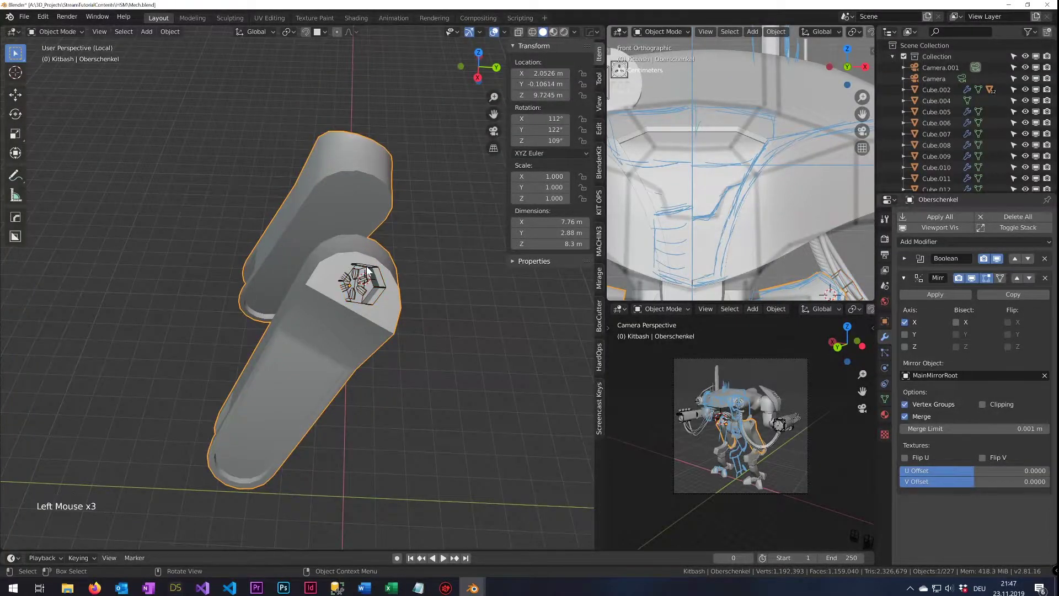
{"action": "middle_click", "coordinate": [364, 268]}
{"action": "scroll", "scroll_direction": "up", "scroll_amount": 3}
{"action": "middle_click", "coordinate": [390, 268]}
{"action": "middle_click", "coordinate": [467, 302]}
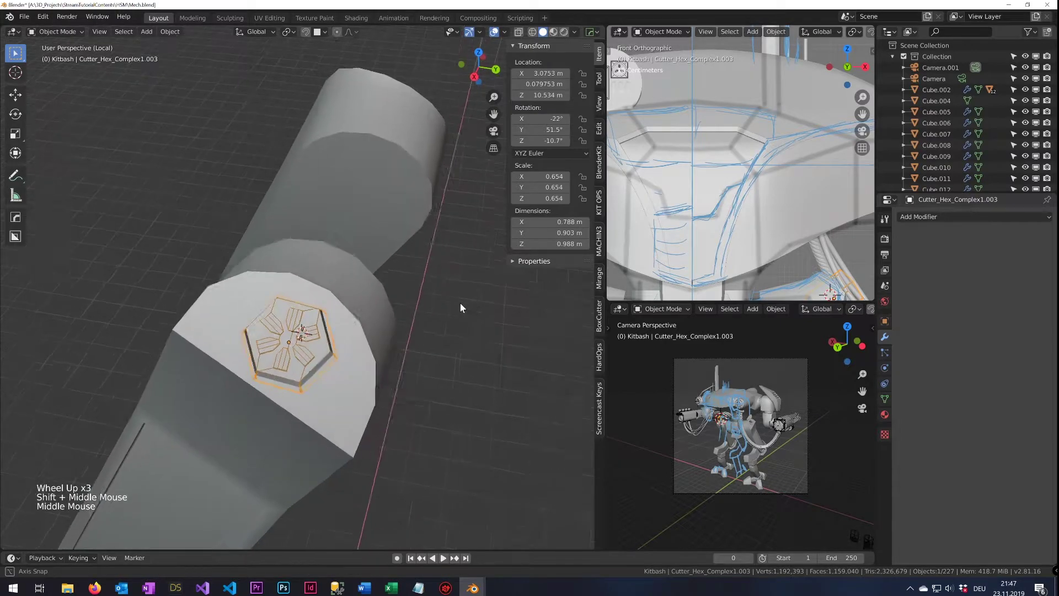
Fine-tune the cutter's rotation, size and position so the hex edges align with the thigh face
{"action": "key", "text": "r"}
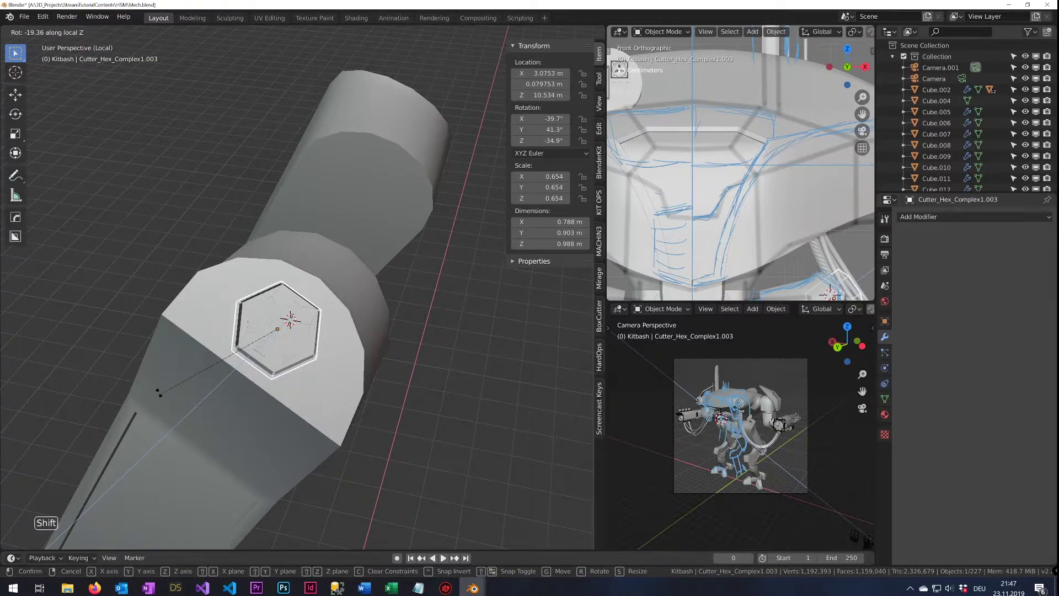
{"action": "key", "text": "s"}
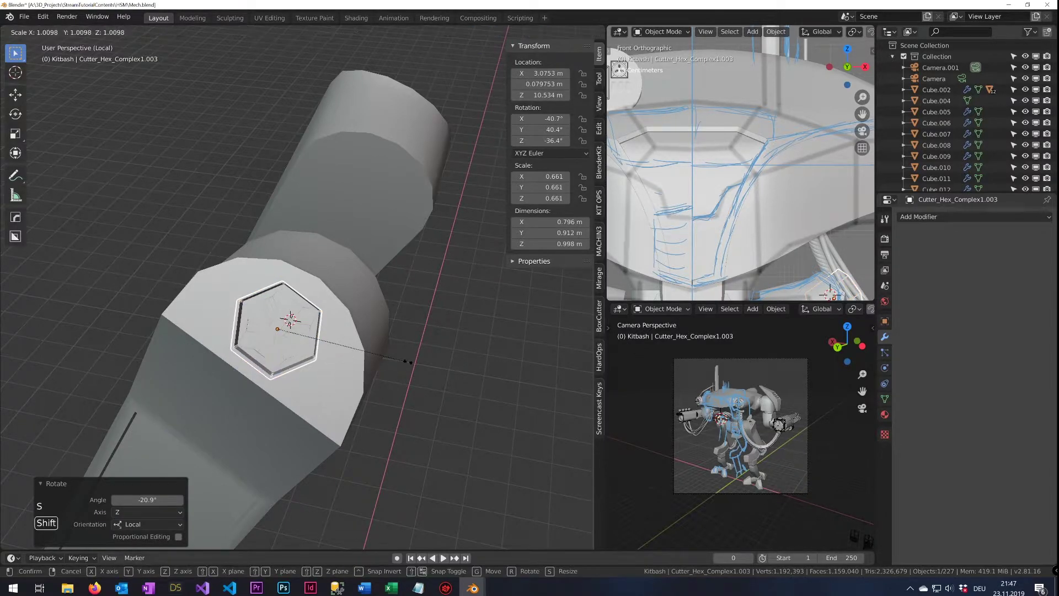
{"action": "middle_click", "coordinate": [231, 417]}
{"action": "middle_click", "coordinate": [347, 435]}
{"action": "middle_click", "coordinate": [436, 387]}
{"action": "key", "text": "g"}
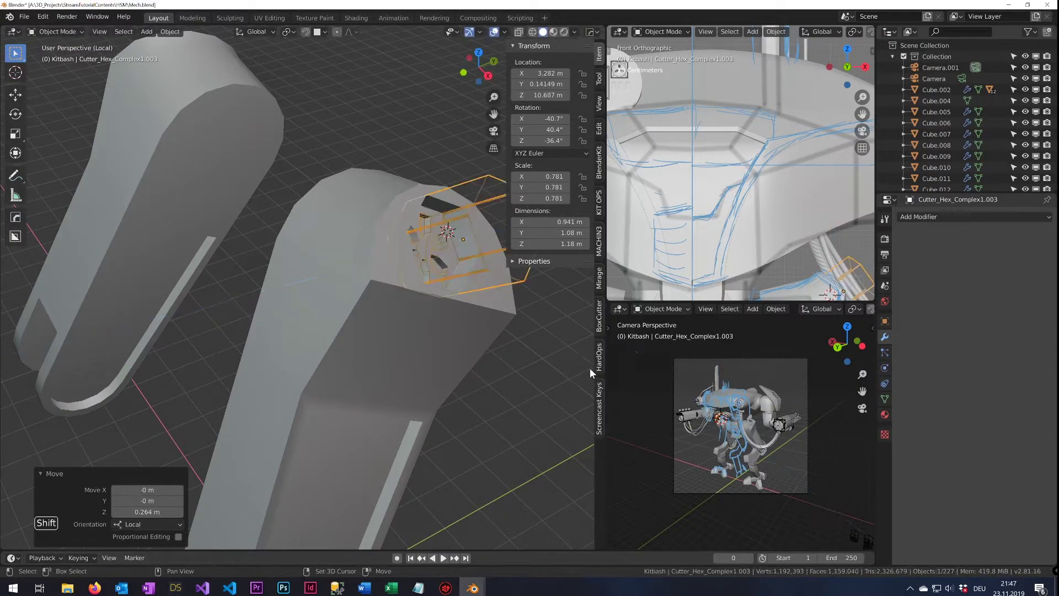
{"action": "middle_click", "coordinate": [491, 383]}
{"action": "left_click", "coordinate": [462, 374]}
{"action": "key", "text": "ctrl+s"}
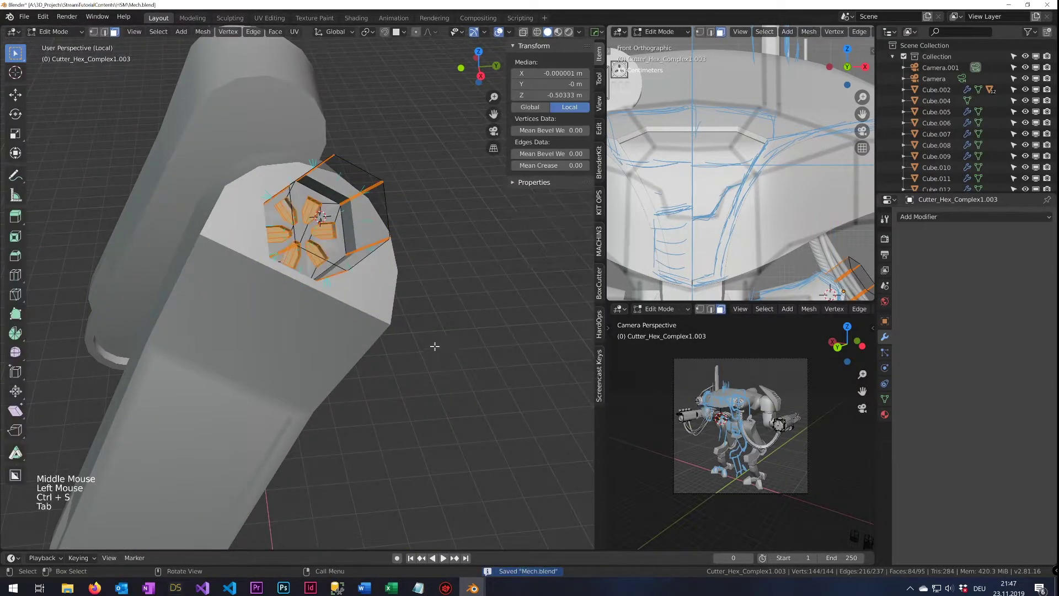
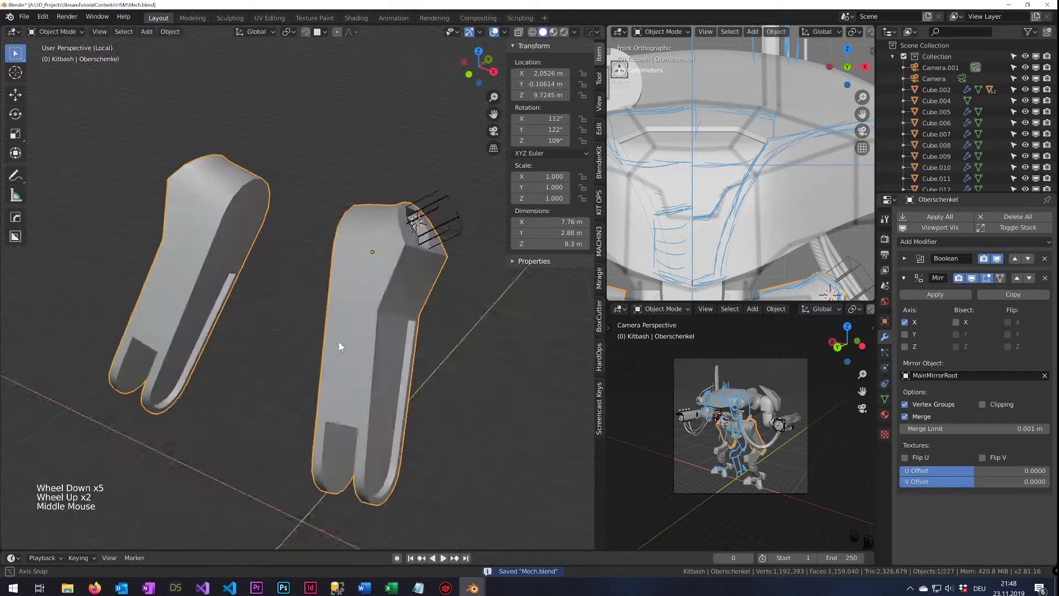
Select Oberschenkel and orbit to review the hex recess and its Boolean in the modifier stack
{"action": "middle_click", "coordinate": [530, 365]}
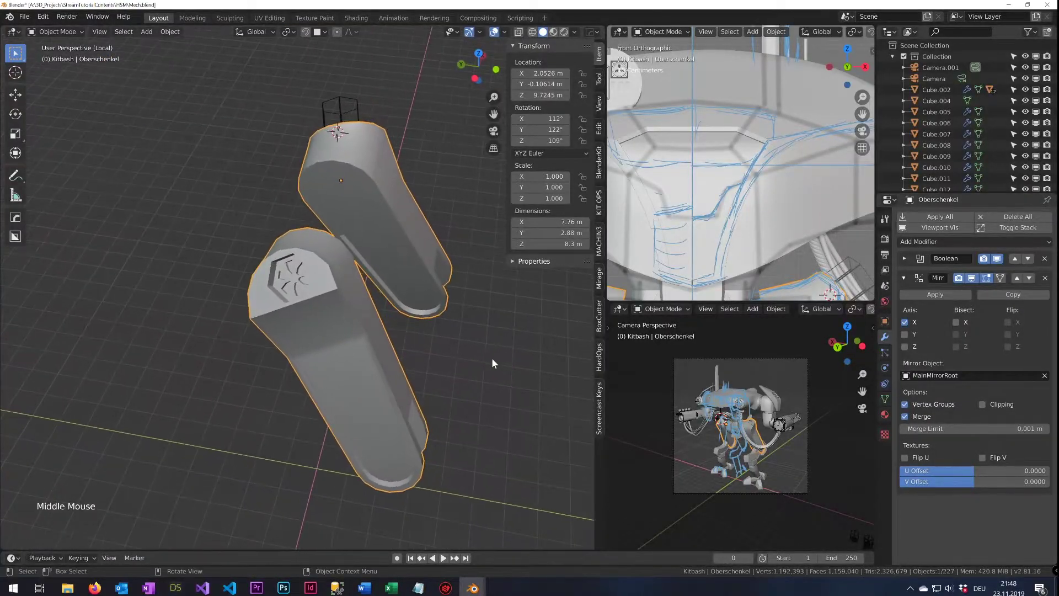
{"action": "scroll", "scroll_direction": "up", "scroll_amount": 3}
{"action": "left_click", "coordinate": [943, 246]}
{"action": "middle_click", "coordinate": [452, 323]}
{"action": "scroll", "scroll_direction": "down", "scroll_amount": 3}
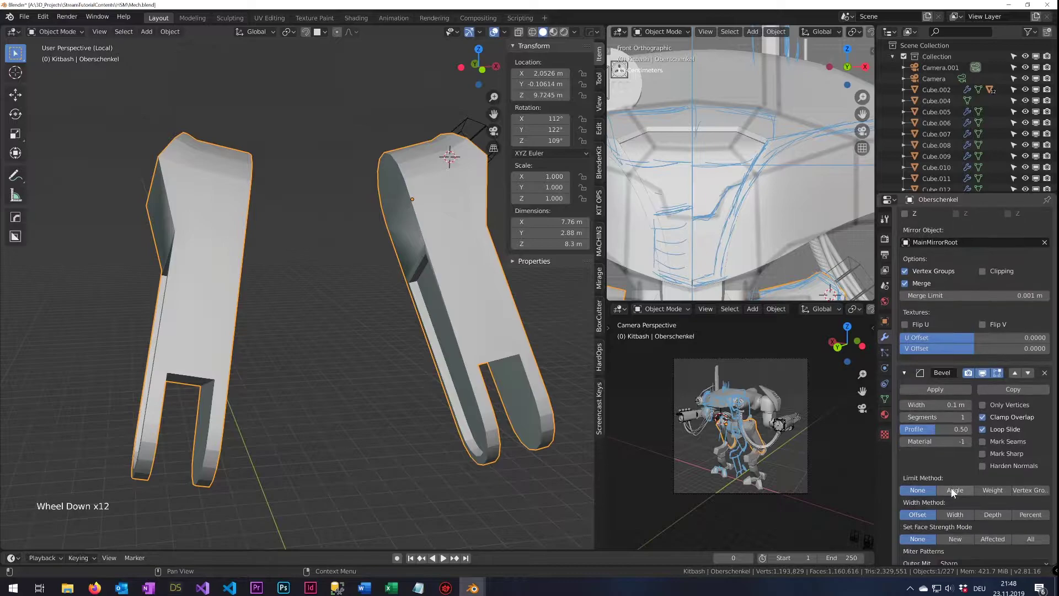
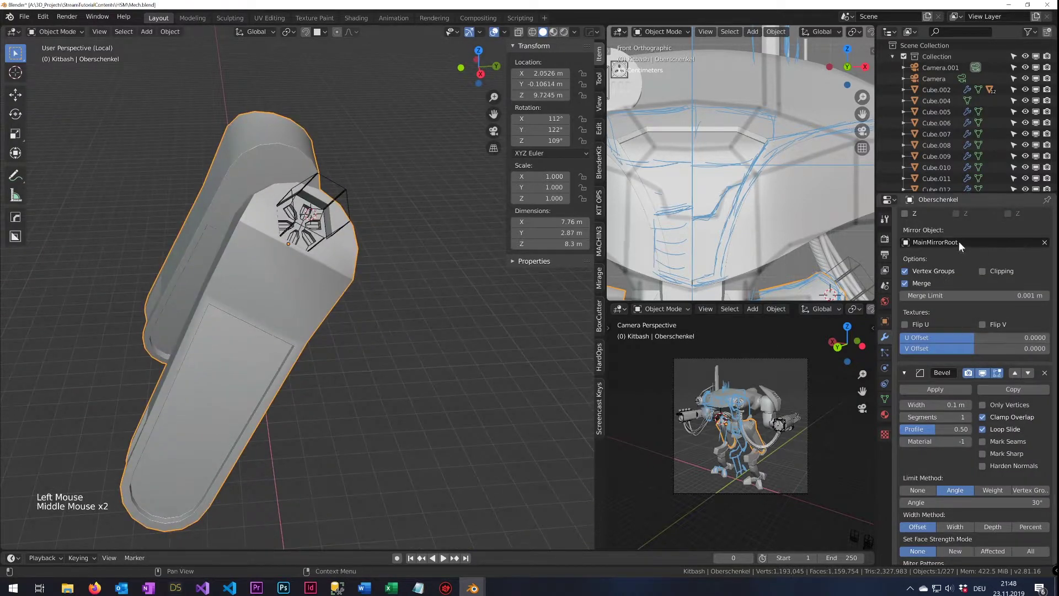
Add a Bevel modifier to Oberschenkel from the Add Modifier list
{"action": "scroll", "scroll_direction": "up", "scroll_amount": 3}
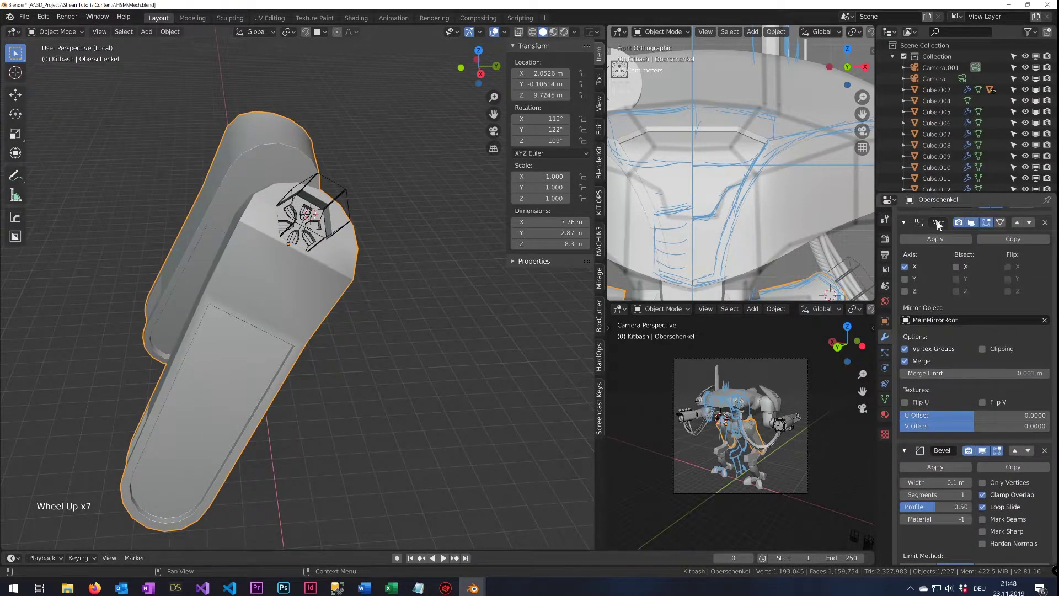
{"action": "scroll", "scroll_direction": "up", "scroll_amount": 3}
{"action": "scroll", "scroll_direction": "up", "scroll_amount": 3}
{"action": "left_click", "coordinate": [952, 247]}
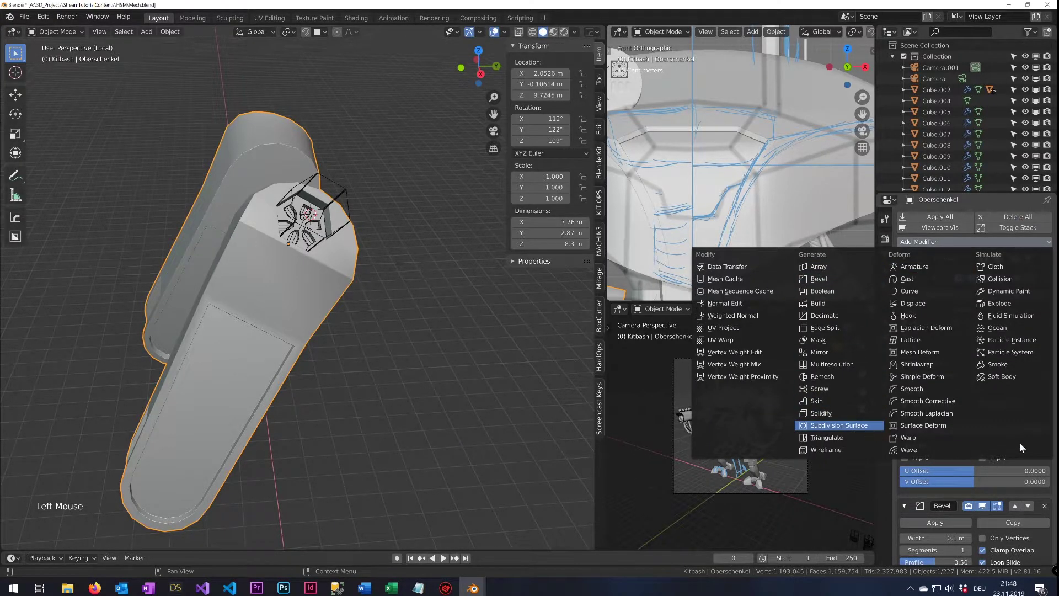
{"action": "scroll", "scroll_direction": "down", "scroll_amount": 3}
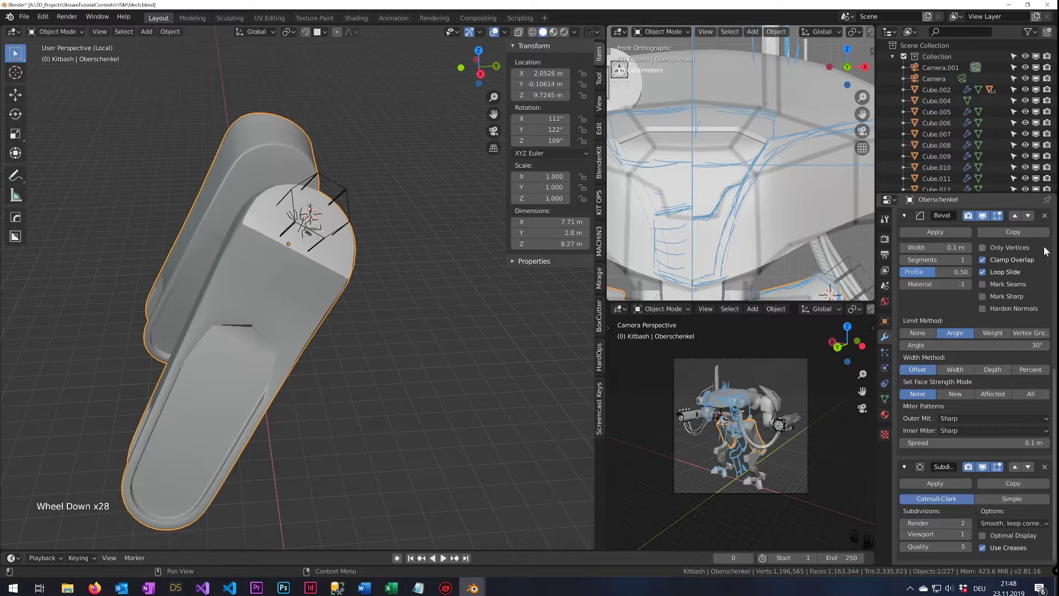
{"action": "scroll", "scroll_direction": "down", "scroll_amount": 3}
{"action": "left_click", "coordinate": [1017, 516]}
Add Subdivision Surface smoothing to the thigh armor and reorder it up right after the Boolean
{"action": "scroll", "scroll_direction": "up", "scroll_amount": 3}
{"action": "scroll", "scroll_direction": "up", "scroll_amount": 3}
{"action": "left_click", "coordinate": [1022, 476]}
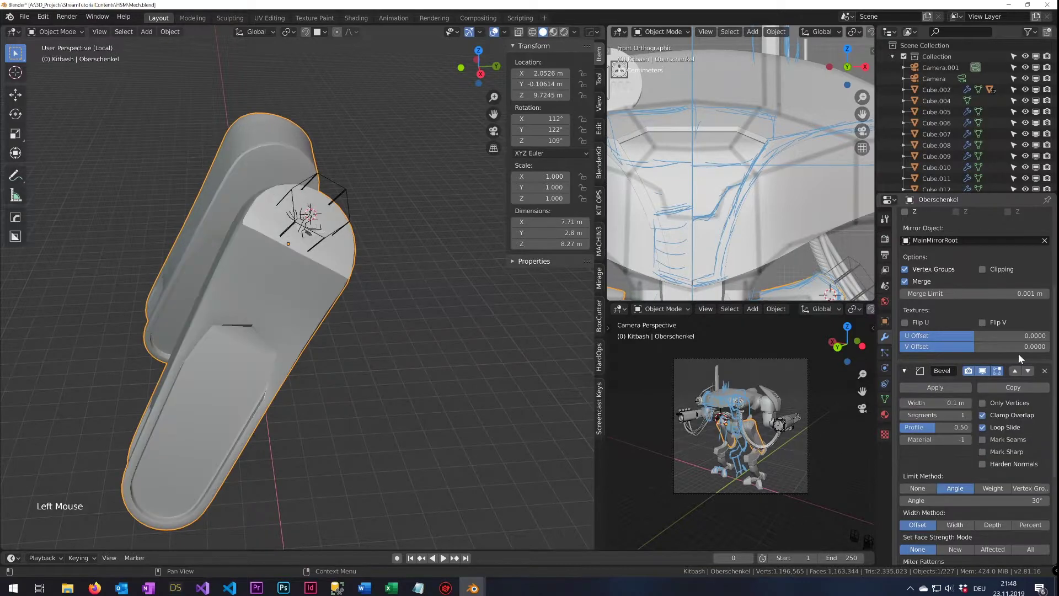
{"action": "scroll", "scroll_direction": "up", "scroll_amount": 3}
{"action": "scroll", "scroll_direction": "down", "scroll_amount": 3}
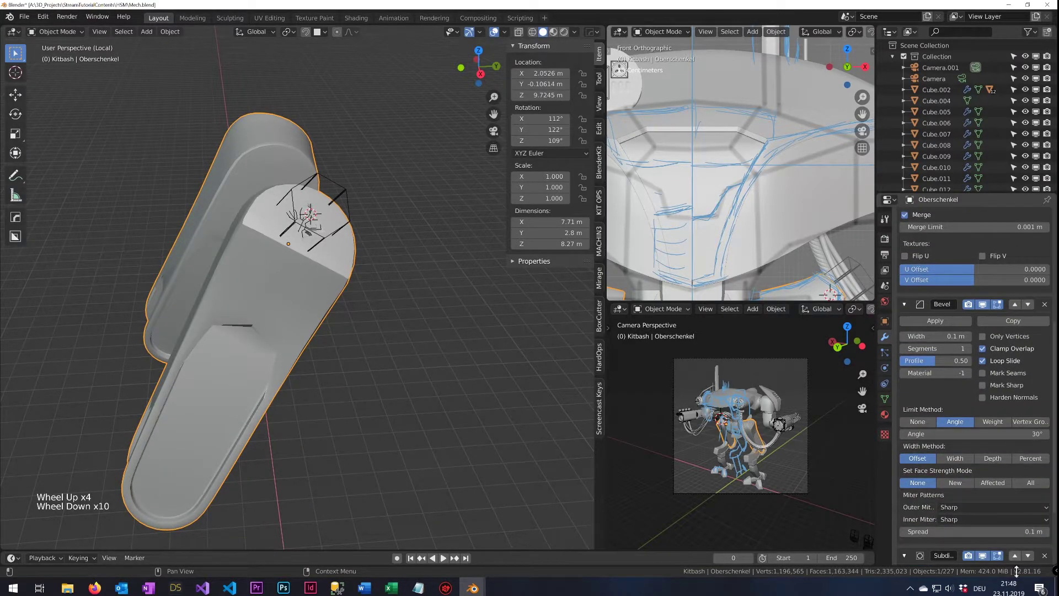
{"action": "left_click", "coordinate": [1016, 559]}
{"action": "left_click", "coordinate": [1017, 309]}
{"action": "scroll", "scroll_direction": "up", "scroll_amount": 3}
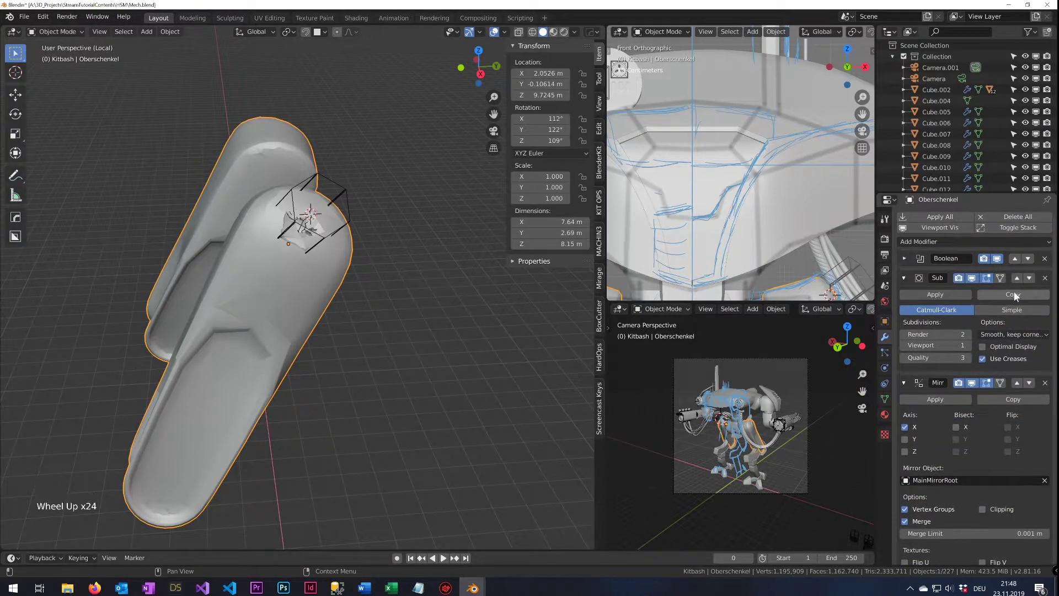
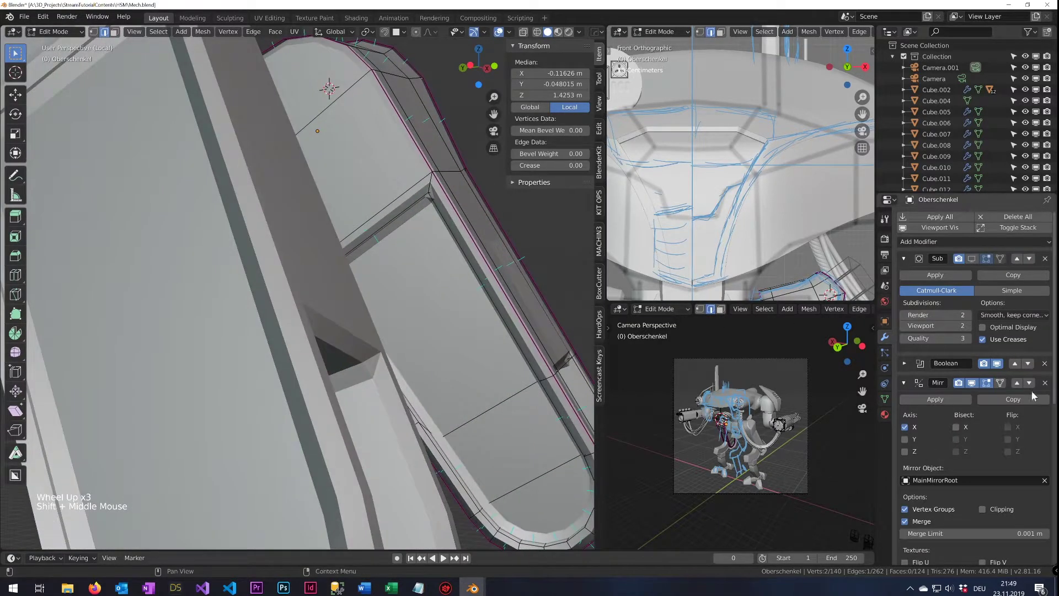
Crease the edges framing the thigh's recessed panel to 1 with Shift+E
{"action": "scroll", "scroll_direction": "down", "scroll_amount": 3}
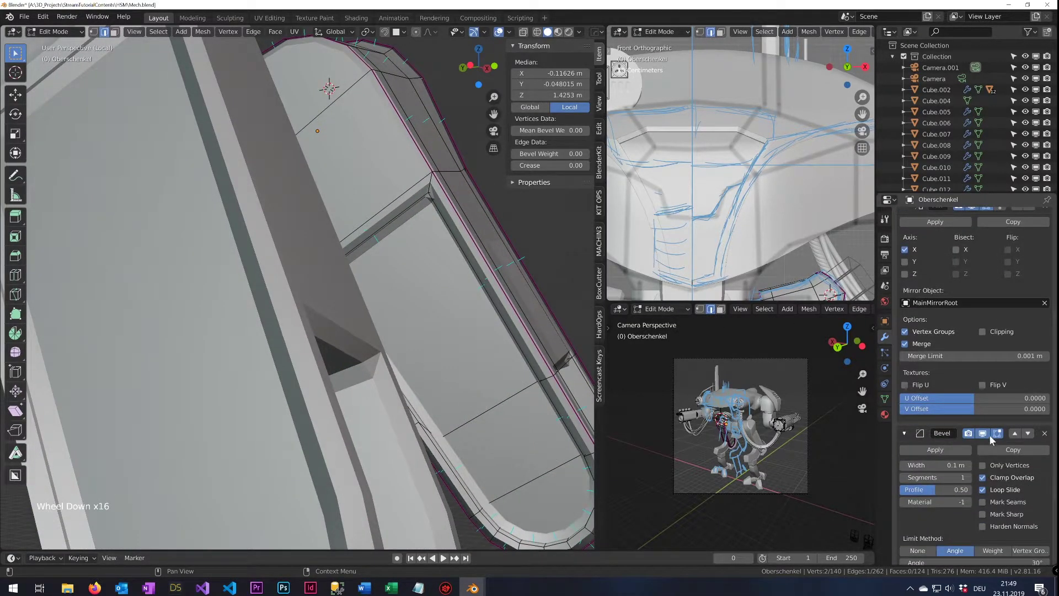
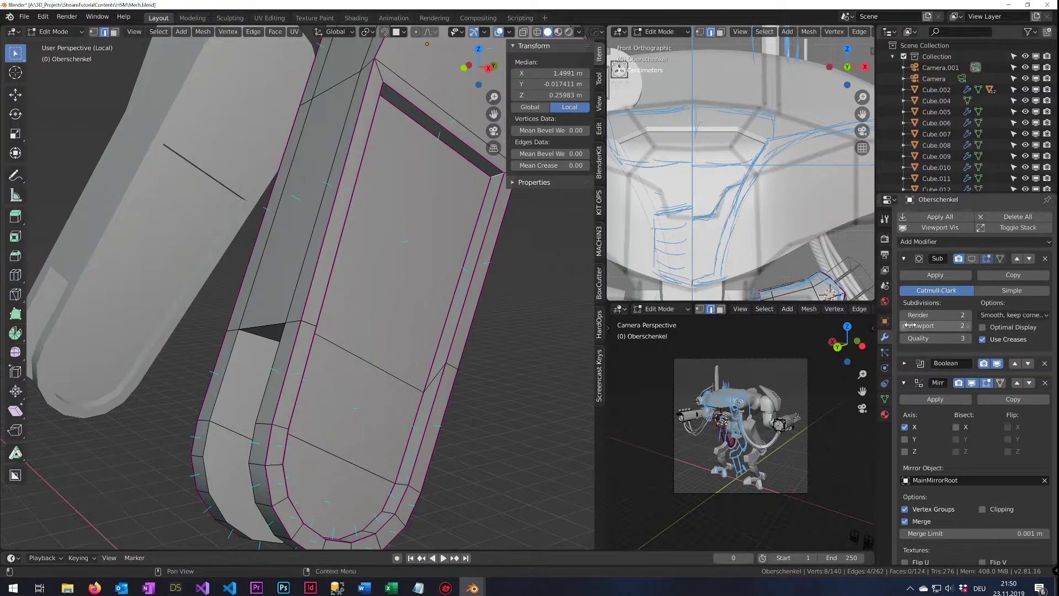
{"action": "key", "text": "shift+e"}
{"action": "key", "text": "1"}
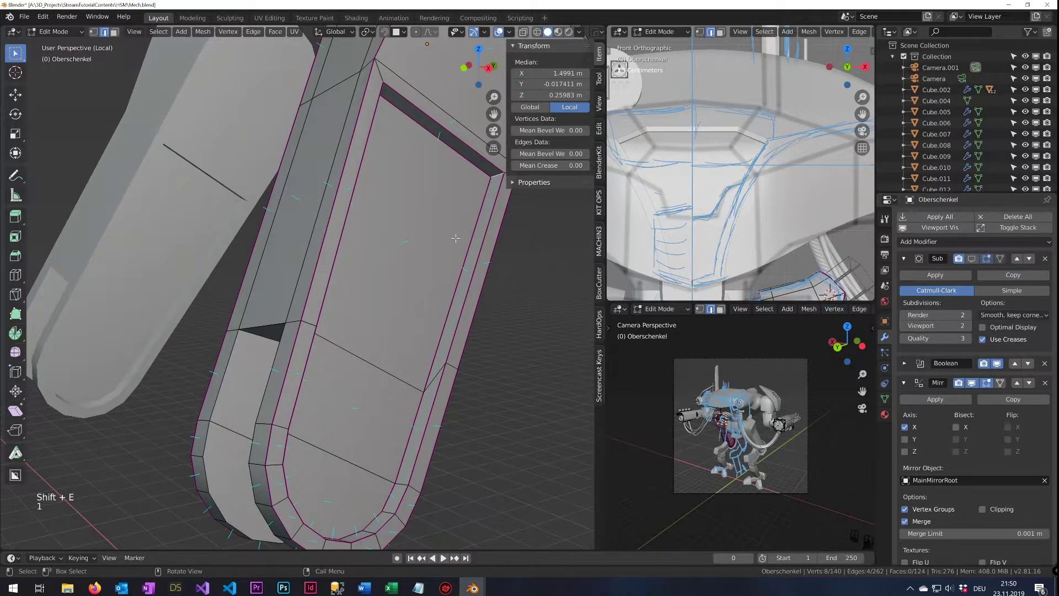
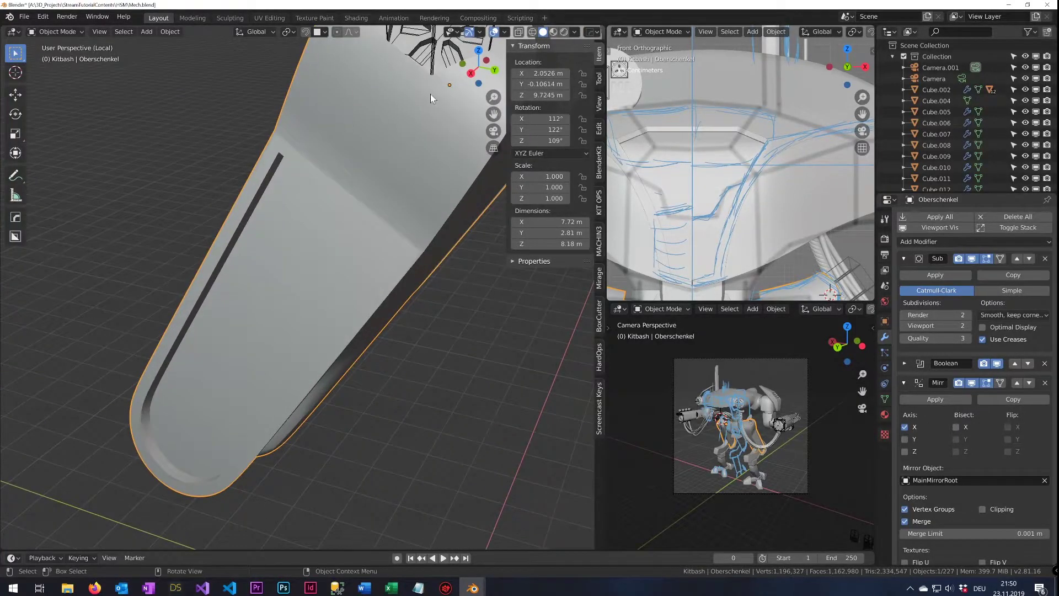
Set the thigh armor's edge crease to 1 in Edit Mode
{"action": "middle_click", "coordinate": [400, 122]}
{"action": "middle_click", "coordinate": [382, 141]}
{"action": "middle_click", "coordinate": [311, 162]}
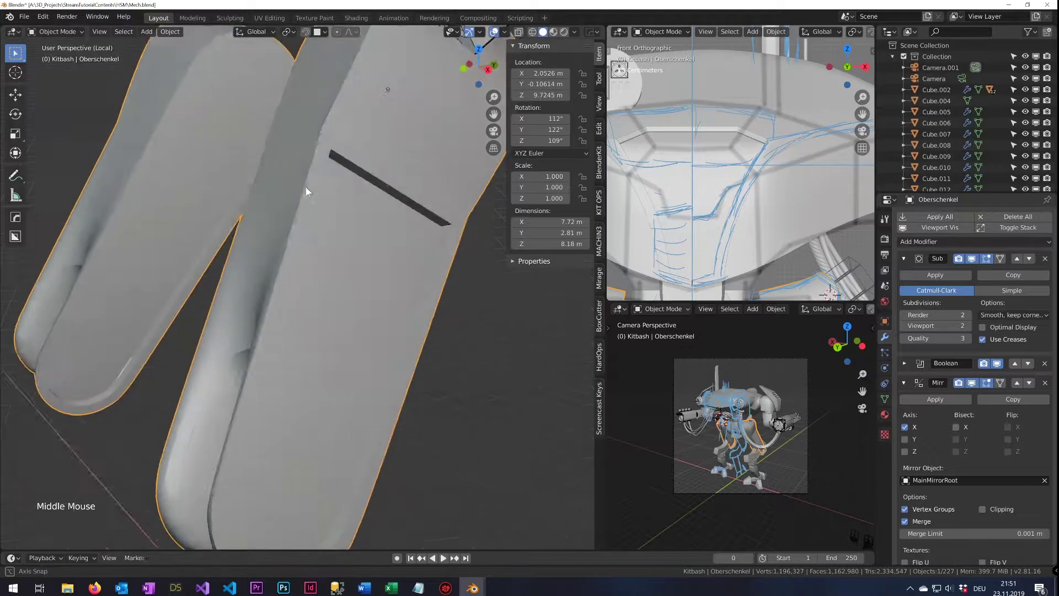
{"action": "key", "text": "Tab"}
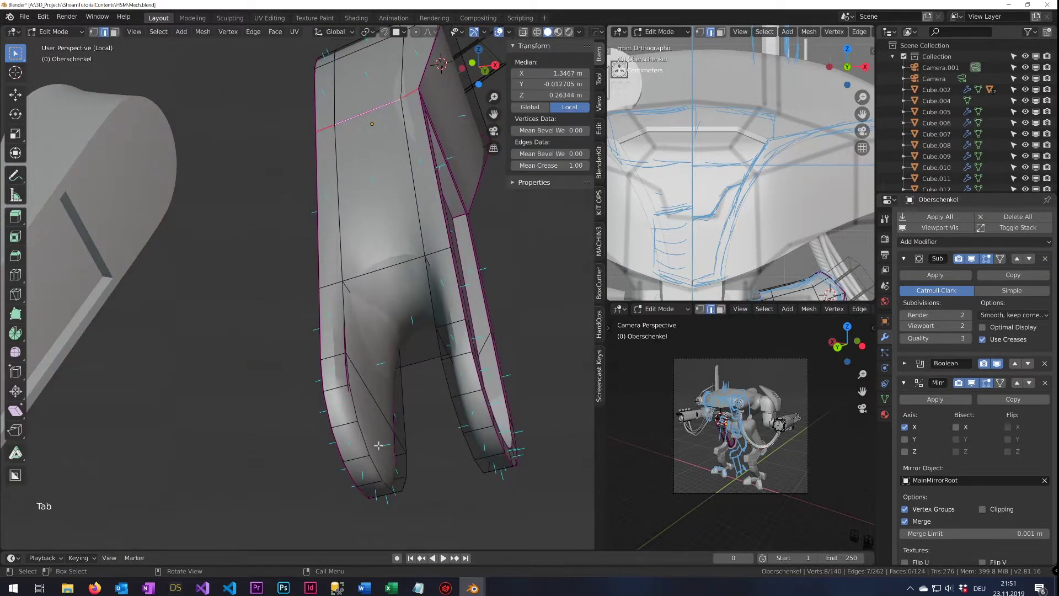
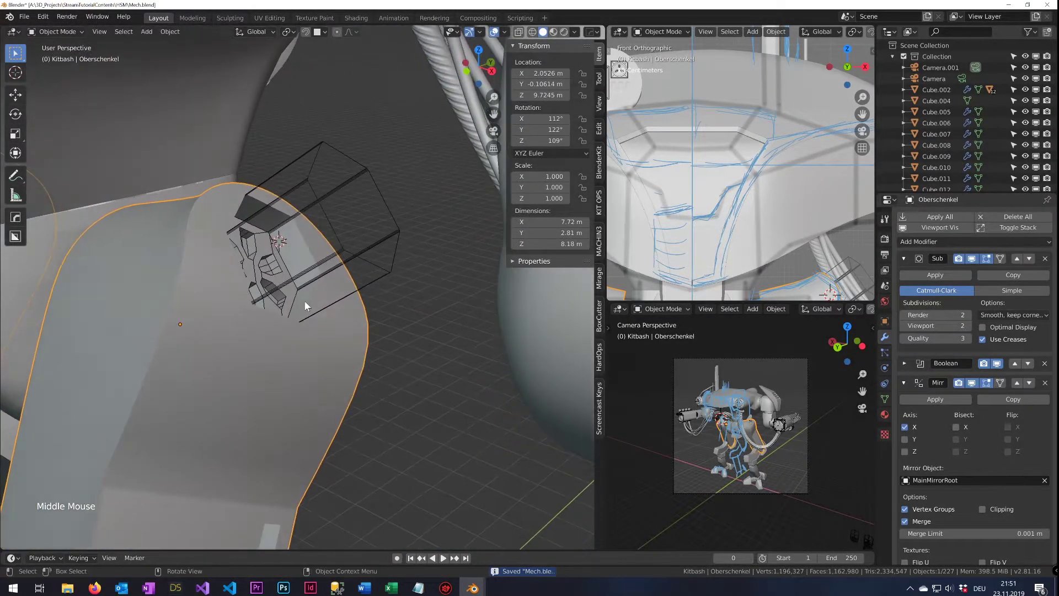
{"action": "left_click", "coordinate": [341, 255]}
{"action": "key", "text": "g"}
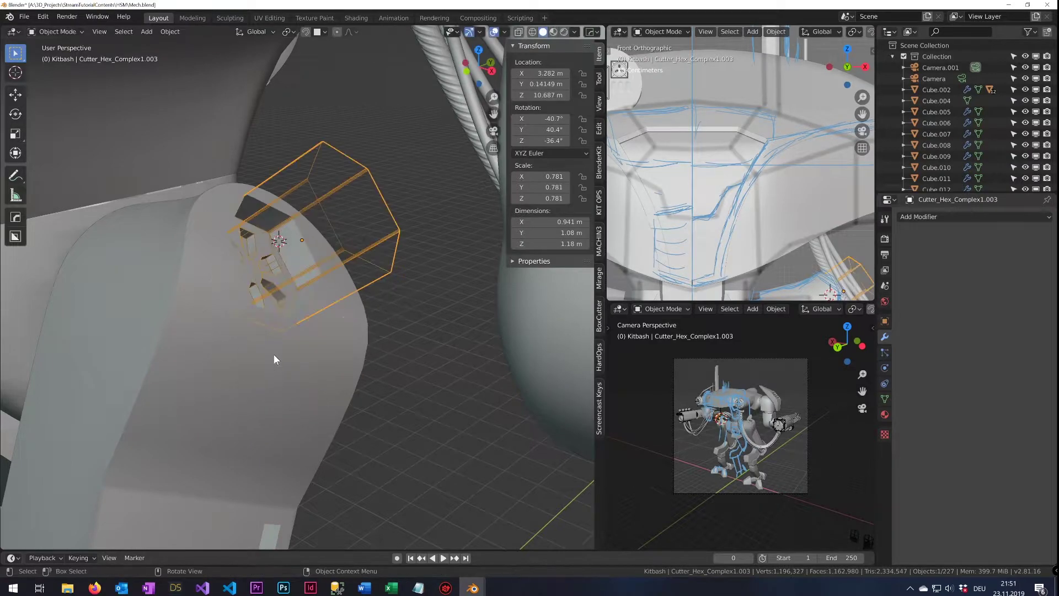
{"action": "key", "text": "g"}
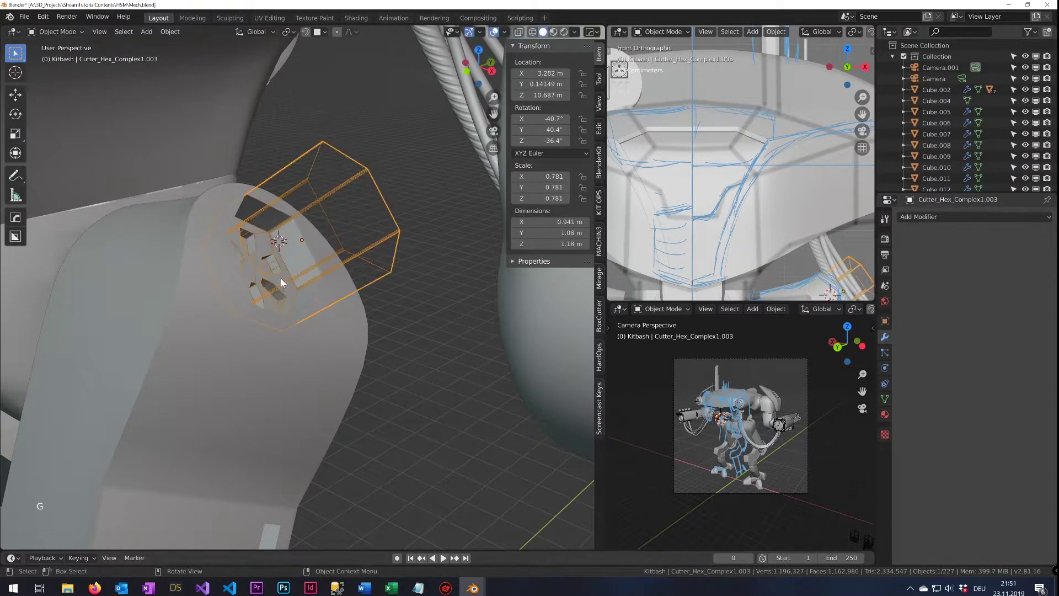
Give the hex cutter the thigh's rotation via Copy Rotation from the thigh
{"action": "key", "text": "KP_1"}
{"action": "middle_click", "coordinate": [283, 305]}
{"action": "left_click", "coordinate": [200, 379]}
{"action": "key", "text": "ctrl+c"}
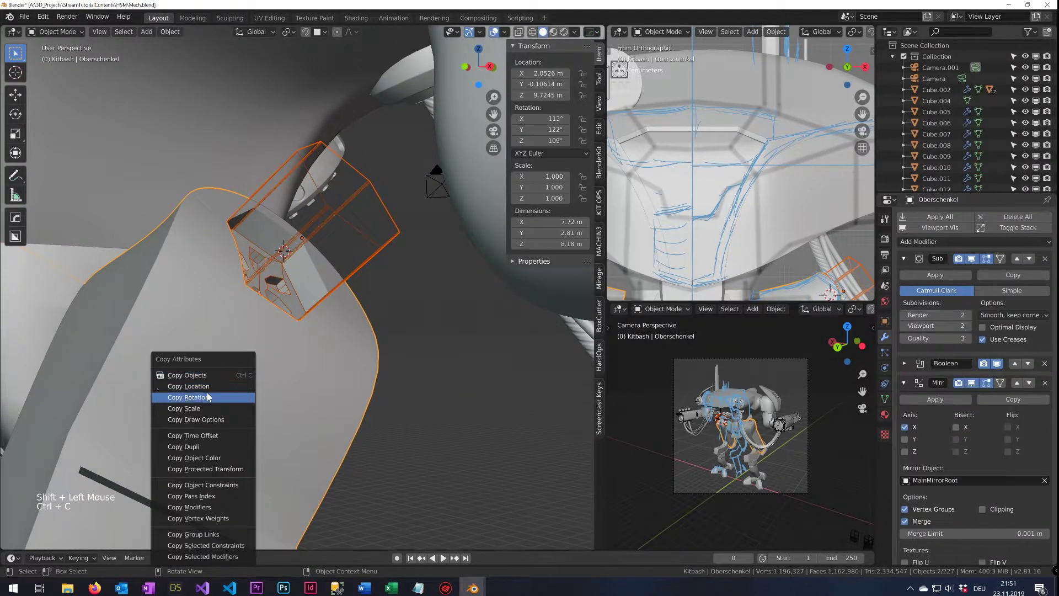
{"action": "middle_click", "coordinate": [262, 397]}
{"action": "left_click", "coordinate": [329, 258]}
{"action": "middle_click", "coordinate": [339, 265]}
Isolate the hex cutter and thigh in local view and inspect the cutter on the thigh end
{"action": "left_click", "coordinate": [265, 378]}
{"action": "key", "text": "KP_Divide"}
{"action": "middle_click", "coordinate": [359, 320]}
{"action": "middle_click", "coordinate": [337, 382]}
{"action": "left_click", "coordinate": [291, 258]}
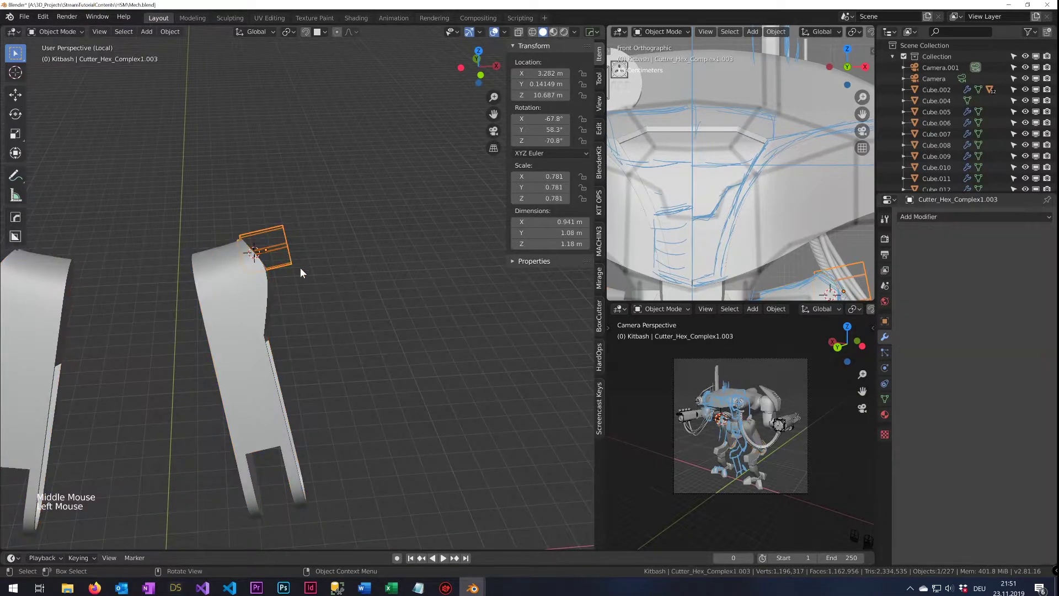
{"action": "middle_click", "coordinate": [283, 272]}
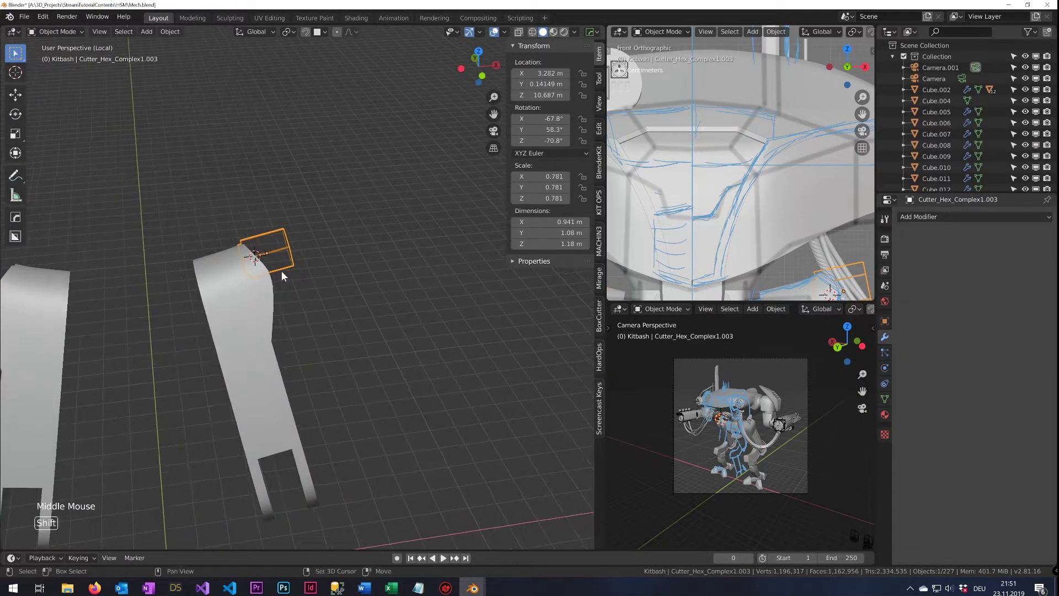
{"action": "middle_click", "coordinate": [286, 275]}
{"action": "middle_click", "coordinate": [358, 302]}
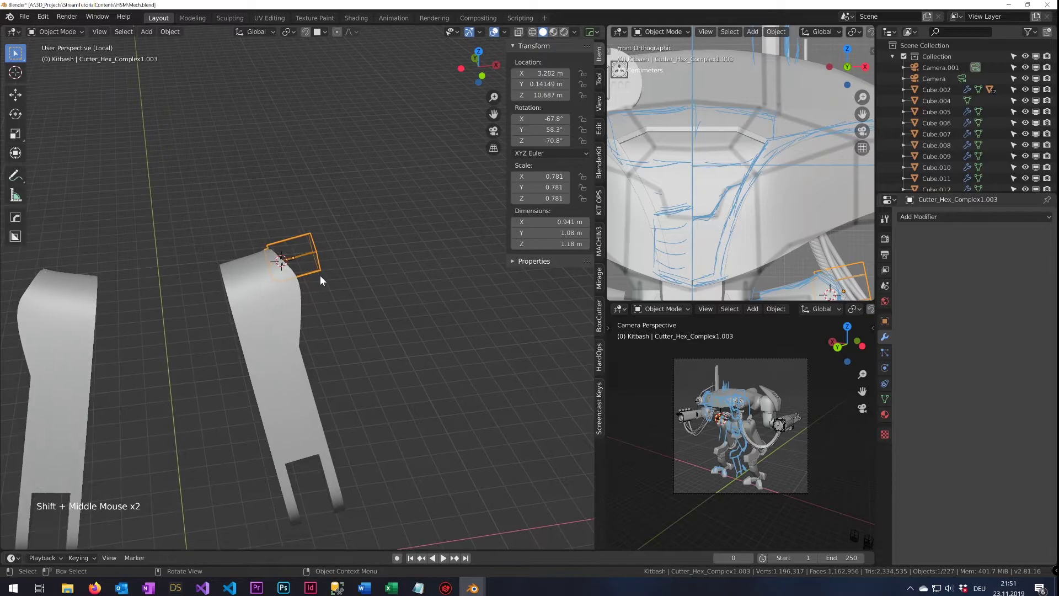
{"action": "scroll", "scroll_direction": "down", "scroll_amount": 3}
{"action": "scroll", "scroll_direction": "up", "scroll_amount": 3}
{"action": "scroll", "scroll_direction": "down", "scroll_amount": 3}
{"action": "left_click", "coordinate": [288, 356]}
{"action": "middle_click", "coordinate": [394, 357]}
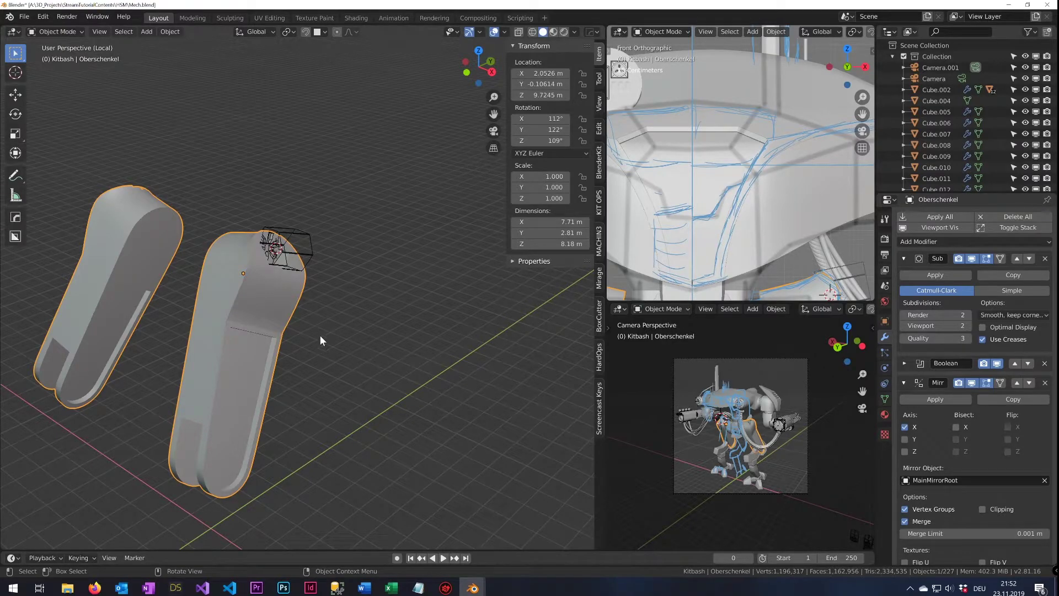
Create a new collection named SpecialCameras under the scene collection in the Outliner
{"action": "scroll", "scroll_direction": "up", "scroll_amount": 3}
{"action": "right_click", "coordinate": [916, 50]}
{"action": "scroll", "scroll_direction": "up", "scroll_amount": 3}
{"action": "left_click", "coordinate": [920, 56]}
{"action": "left_click", "coordinate": [922, 50]}
{"action": "right_click", "coordinate": [922, 49]}
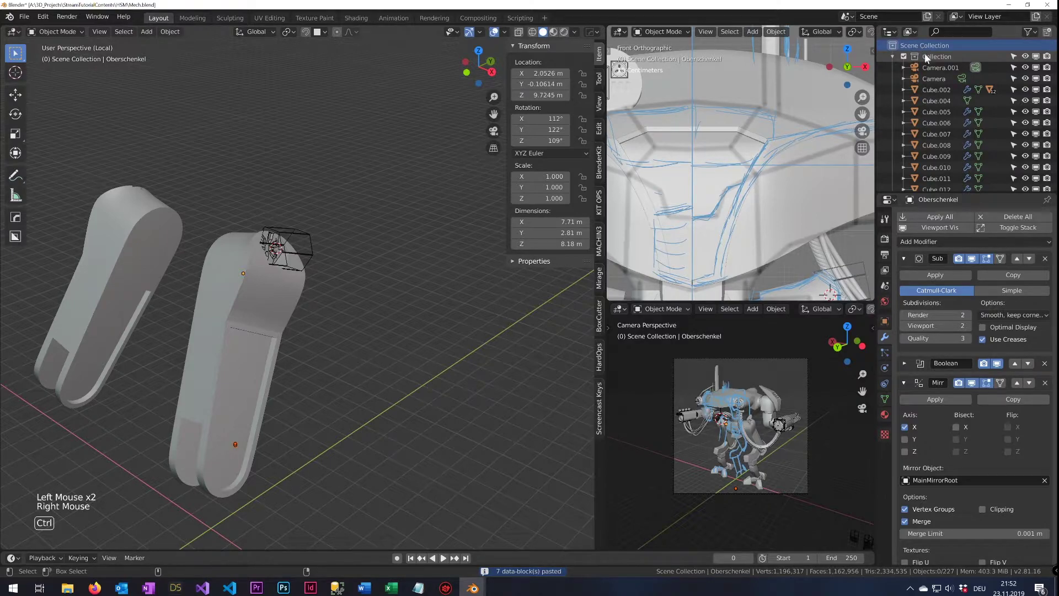
{"action": "key", "text": "ctrl+z"}
{"action": "right_click", "coordinate": [936, 55]}
{"action": "left_click", "coordinate": [920, 49]}
{"action": "right_click", "coordinate": [920, 48]}
{"action": "scroll", "scroll_direction": "down", "scroll_amount": 3}
{"action": "double_click", "coordinate": [937, 183]}
{"action": "scroll", "scroll_direction": "down", "scroll_amount": 3}
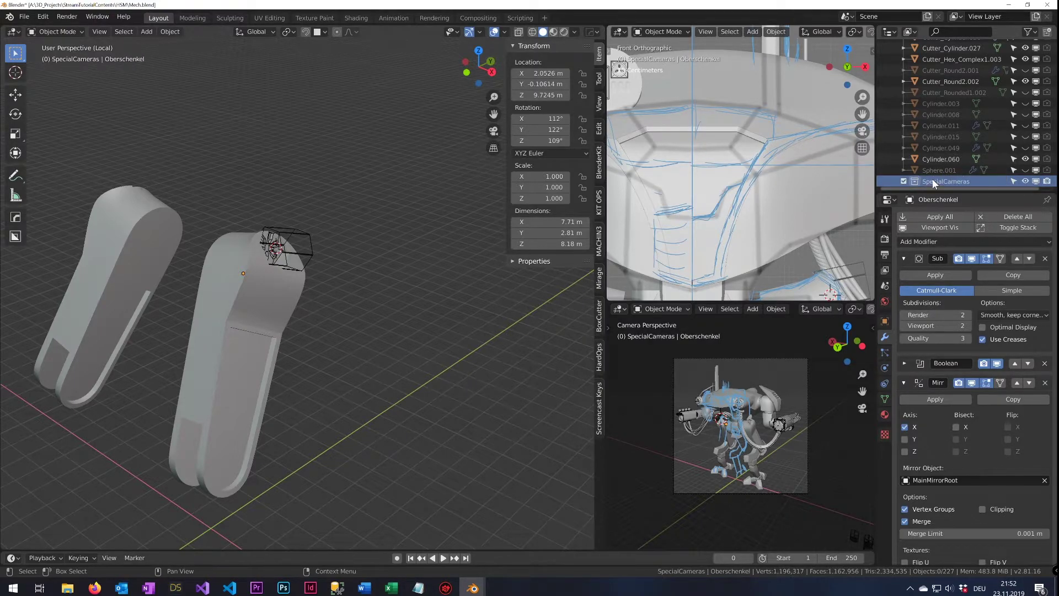
Snap the 3D cursor to the thigh, add a camera there and name it Ortho_Fuss
{"action": "middle_click", "coordinate": [238, 362]}
{"action": "left_click", "coordinate": [320, 296]}
{"action": "key", "text": "shift+s"}
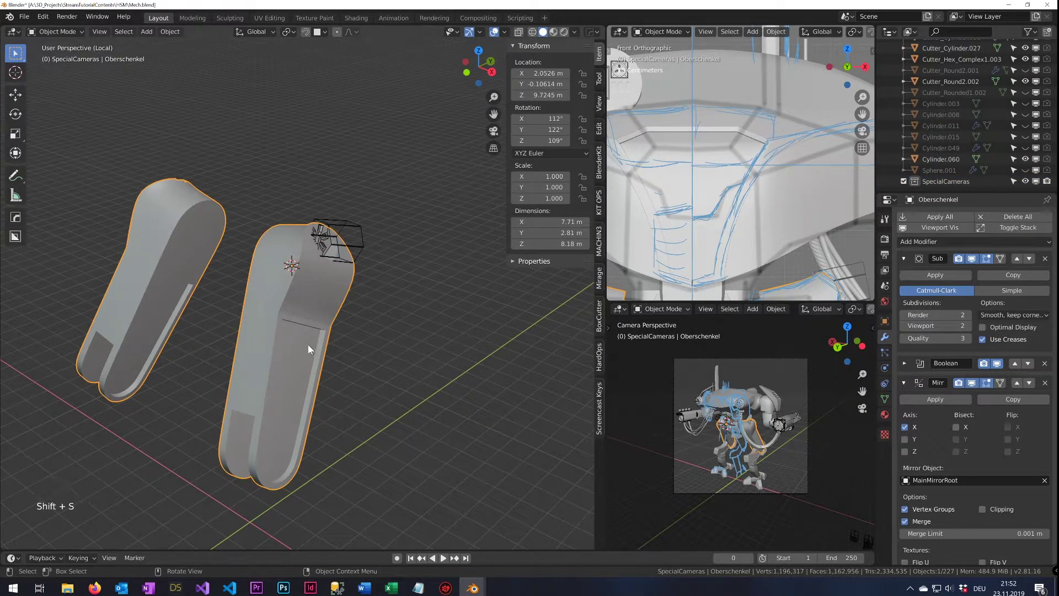
{"action": "key", "text": "shift+a"}
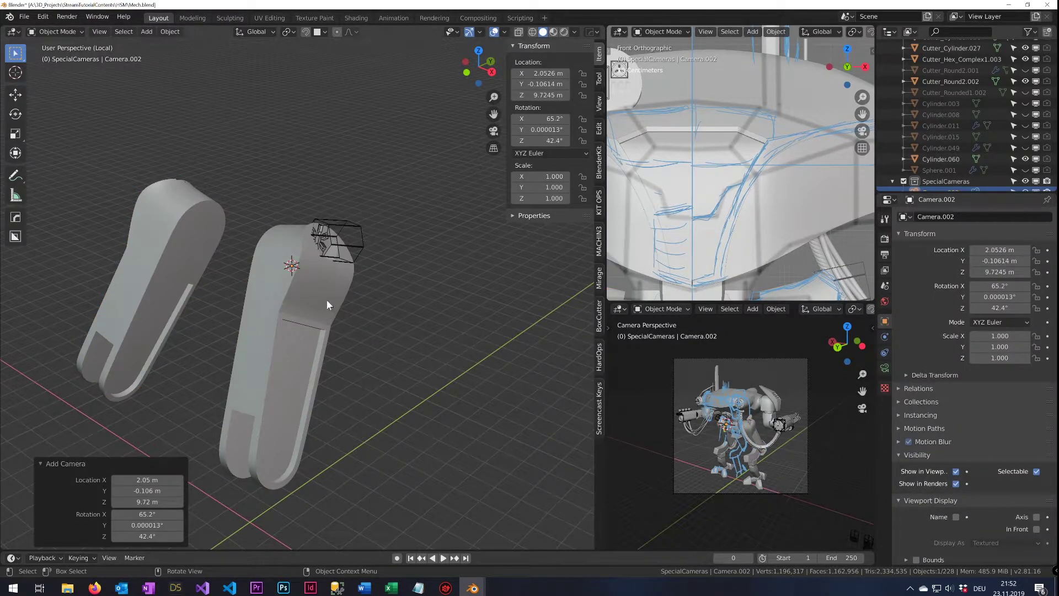
{"action": "key", "text": "g"}
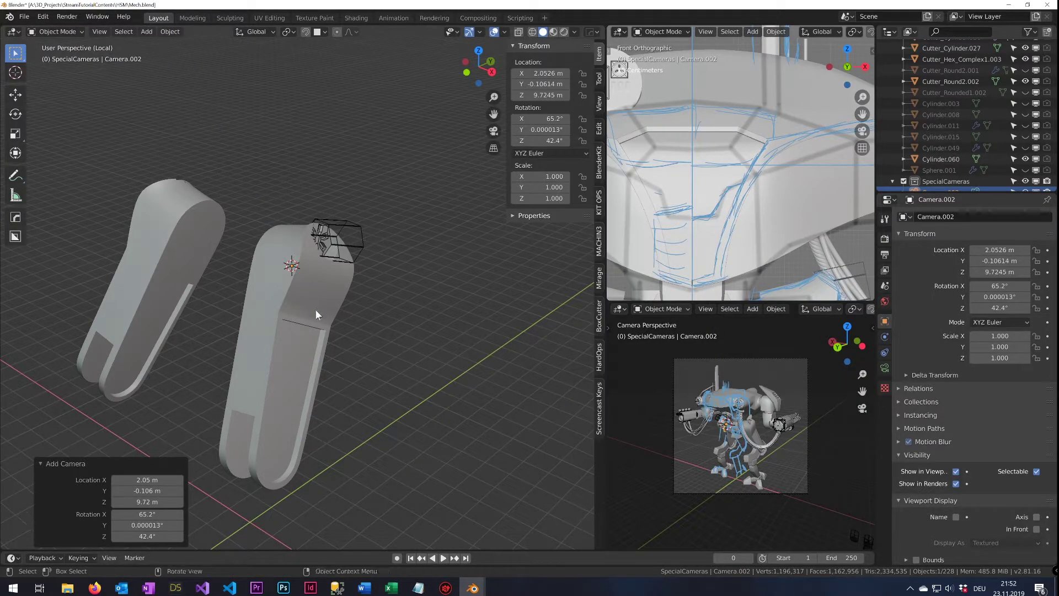
{"action": "scroll", "scroll_direction": "down", "scroll_amount": 3}
{"action": "double_click", "coordinate": [944, 188]}
{"action": "scroll", "scroll_direction": "down", "scroll_amount": 3}
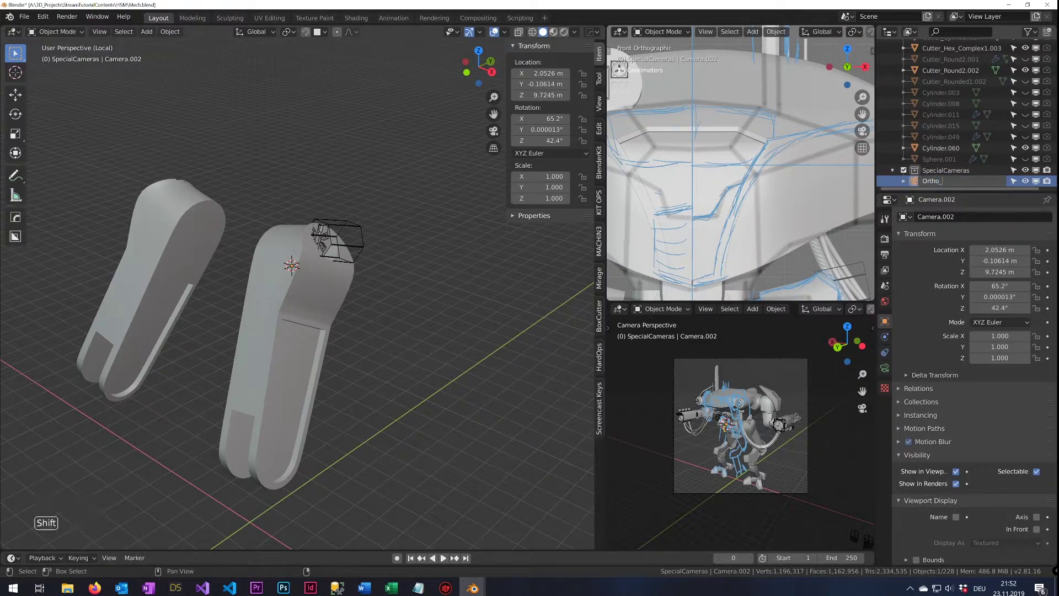
{"action": "key", "text": "s"}
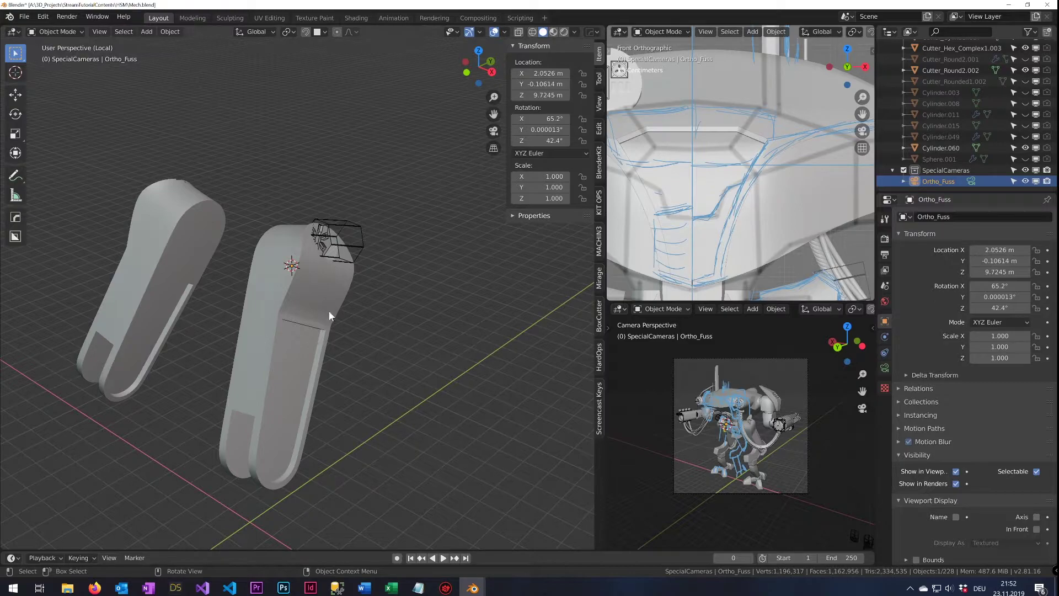
{"action": "left_click", "coordinate": [341, 312]}
Copy the cutter's rotation to the camera and move it out along its local Z axis
{"action": "key", "text": "ctrl+c"}
{"action": "left_click", "coordinate": [245, 269]}
{"action": "middle_click", "coordinate": [293, 283]}
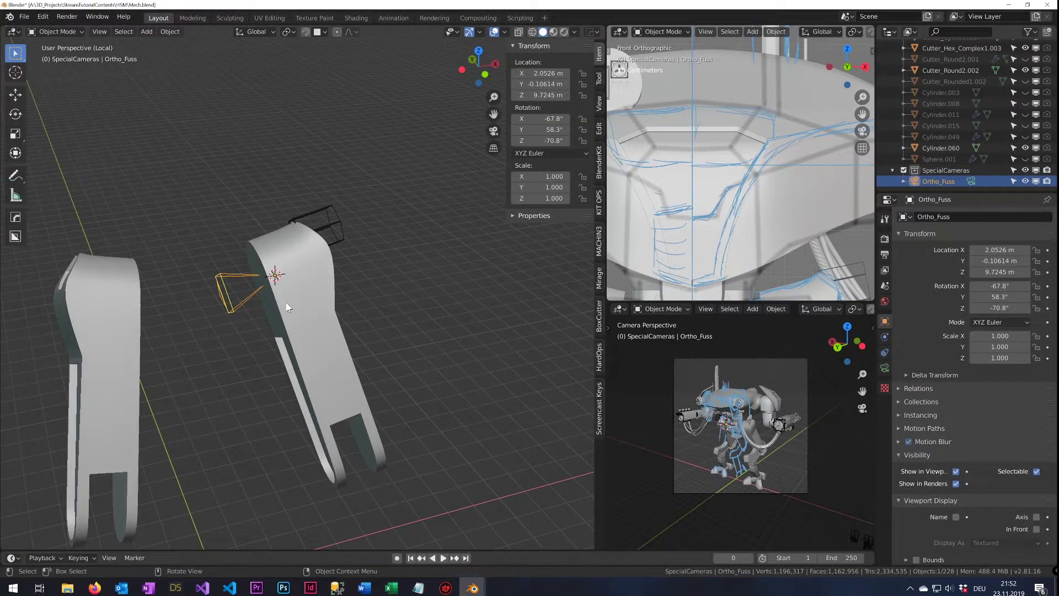
{"action": "key", "text": "g"}
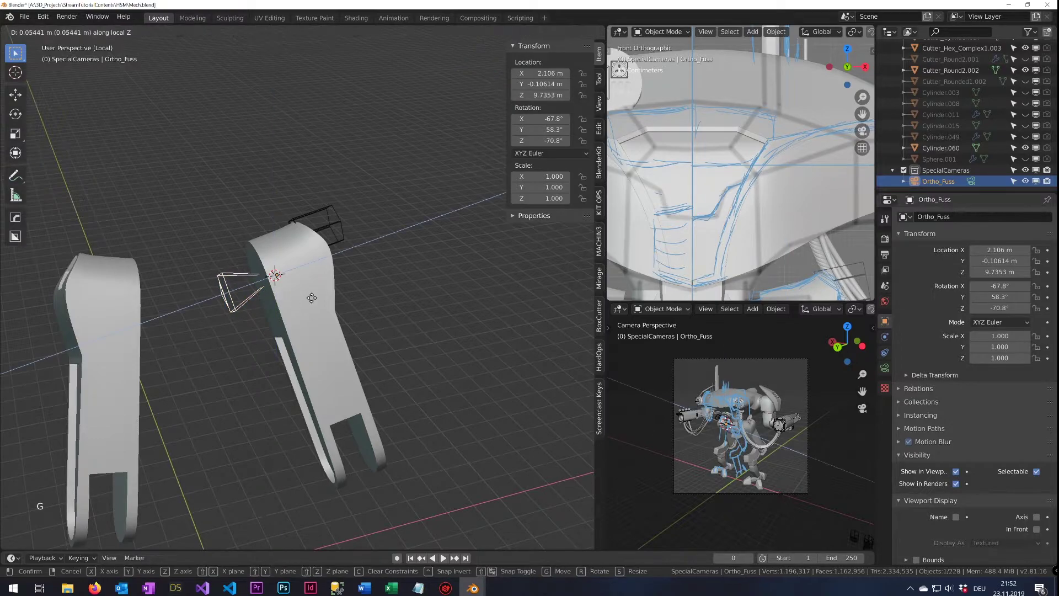
{"action": "key", "text": "KP_0"}
{"action": "key", "text": "KP_0"}
{"action": "key", "text": "KP_0"}
{"action": "key", "text": "ctrl+KP_0"}
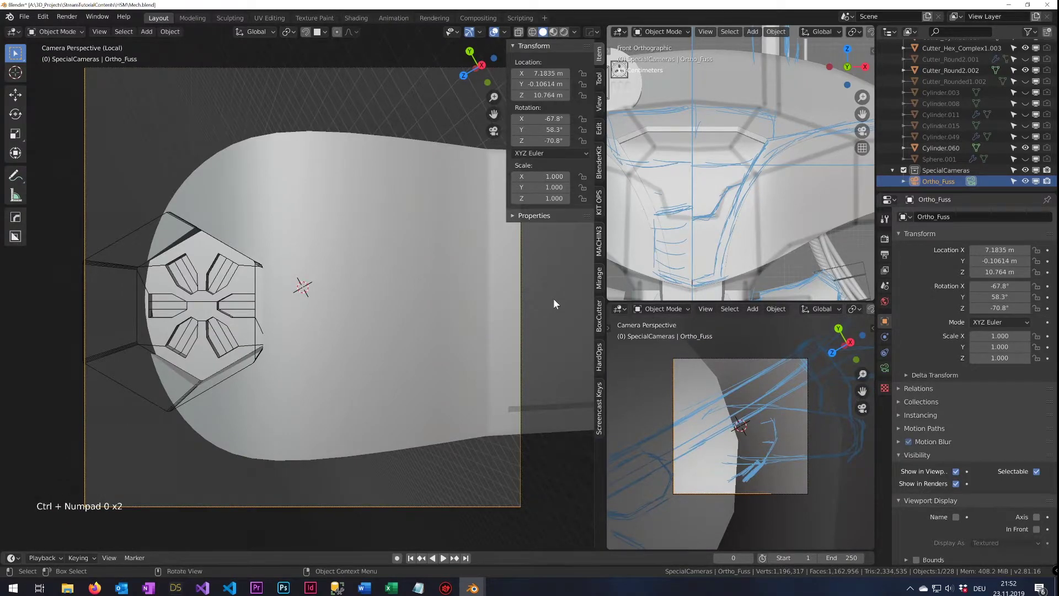
{"action": "key", "text": "Escape"}
Rotate the Ortho_Fuss camera 90 degrees around its local Z axis
{"action": "middle_click", "coordinate": [520, 306]}
{"action": "scroll", "scroll_direction": "down", "scroll_amount": 3}
{"action": "middle_click", "coordinate": [444, 284]}
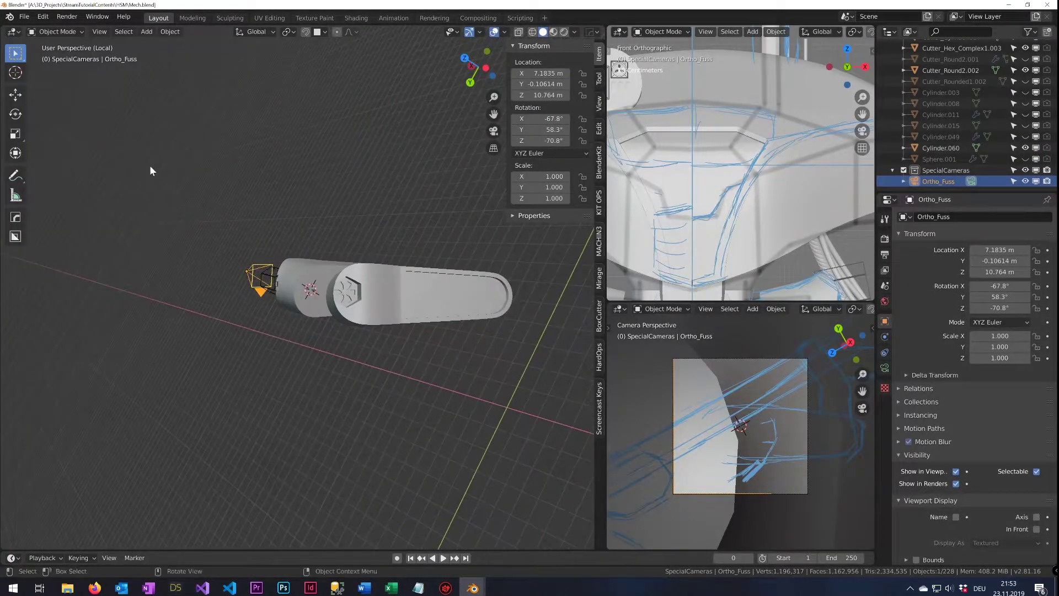
{"action": "middle_click", "coordinate": [153, 170]}
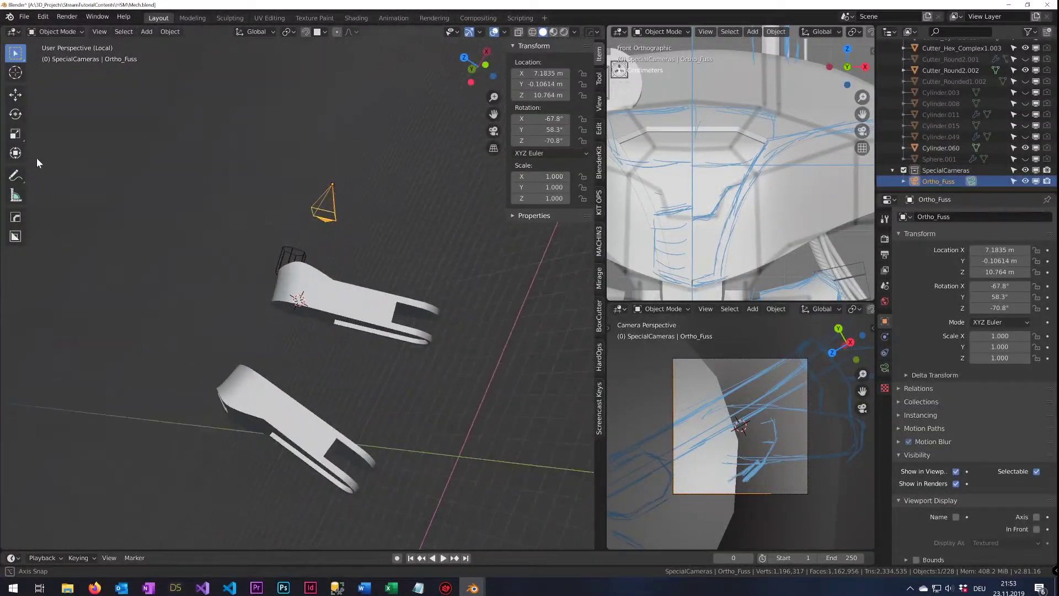
{"action": "key", "text": "KP_0"}
{"action": "key", "text": "KP_0"}
{"action": "key", "text": "r"}
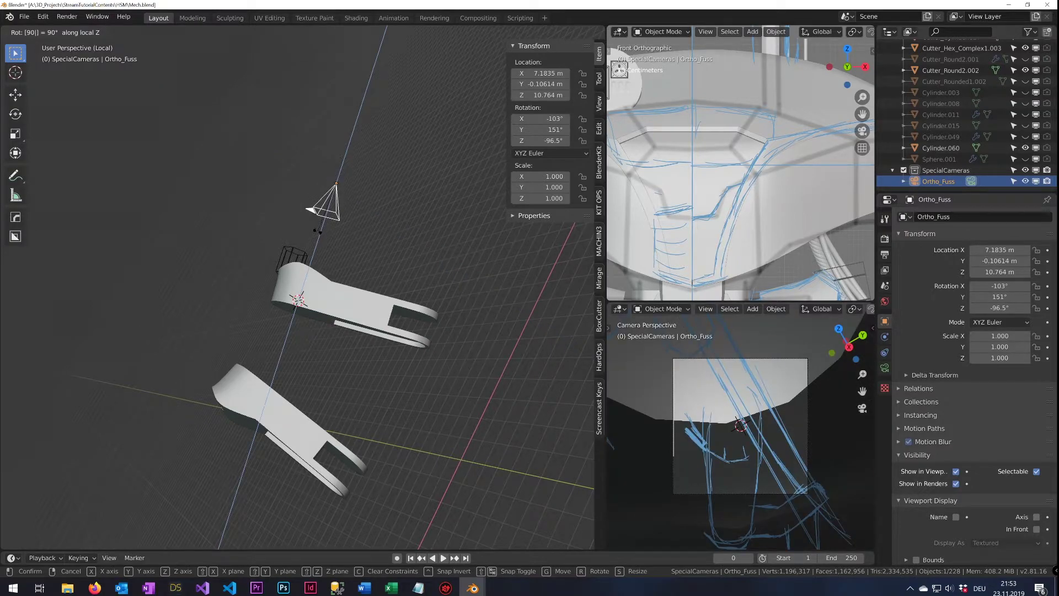
{"action": "key", "text": "KP_0"}
{"action": "key", "text": "KP_0"}
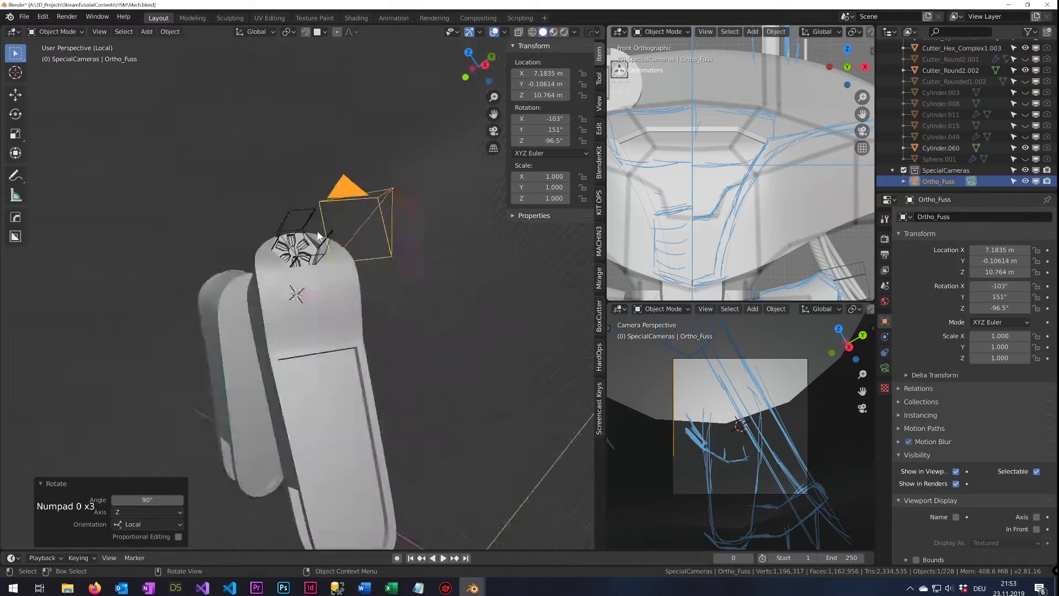
Look through Ortho_Fuss and set its camera type to Orthographic
{"action": "middle_click", "coordinate": [307, 175]}
{"action": "scroll", "scroll_direction": "down", "scroll_amount": 3}
{"action": "left_click", "coordinate": [293, 242]}
{"action": "key", "text": "KP_0"}
{"action": "left_click", "coordinate": [524, 325]}
{"action": "left_click", "coordinate": [893, 369]}
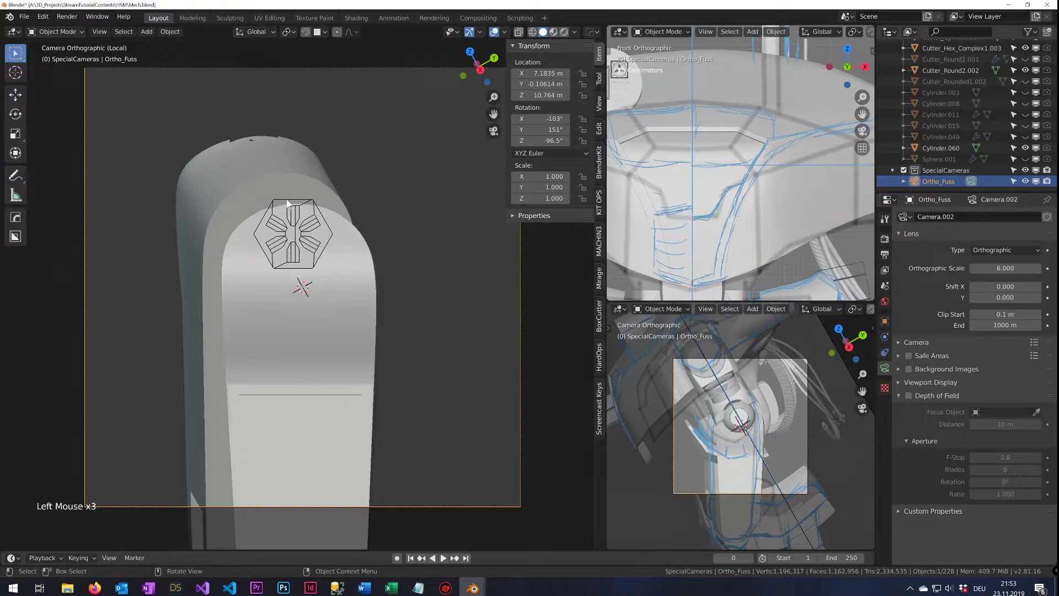
Center the hex cutter on the thigh end and enlarge it, checking from the side
{"action": "left_click", "coordinate": [322, 218]}
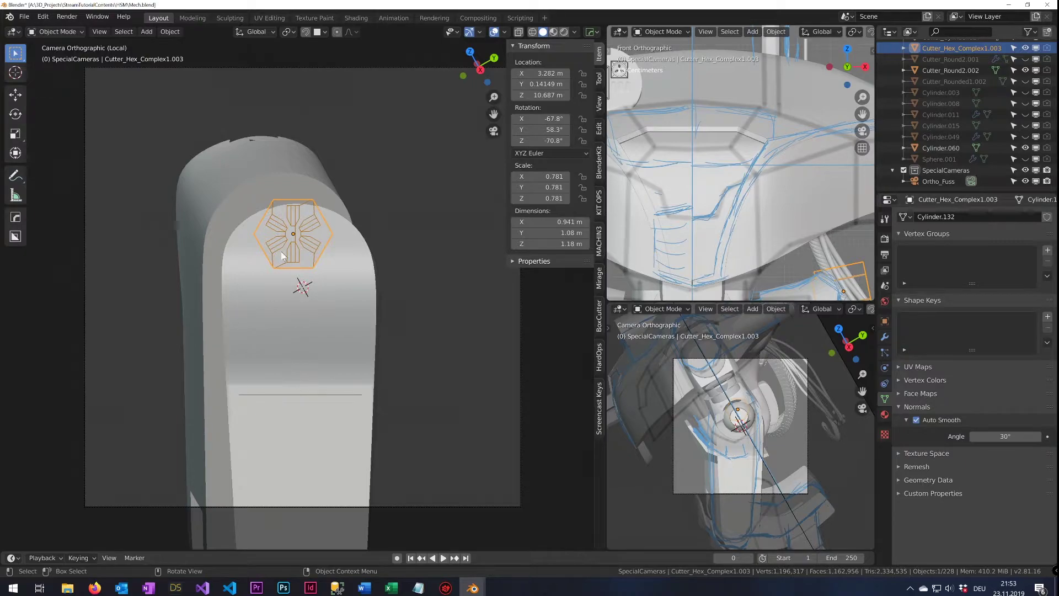
{"action": "key", "text": "g"}
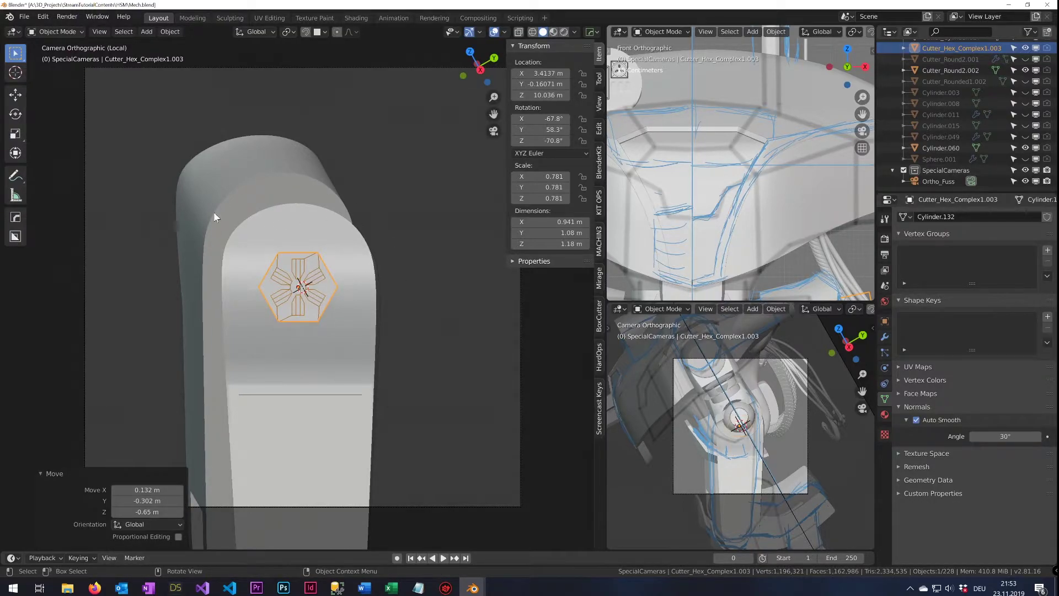
{"action": "key", "text": "s"}
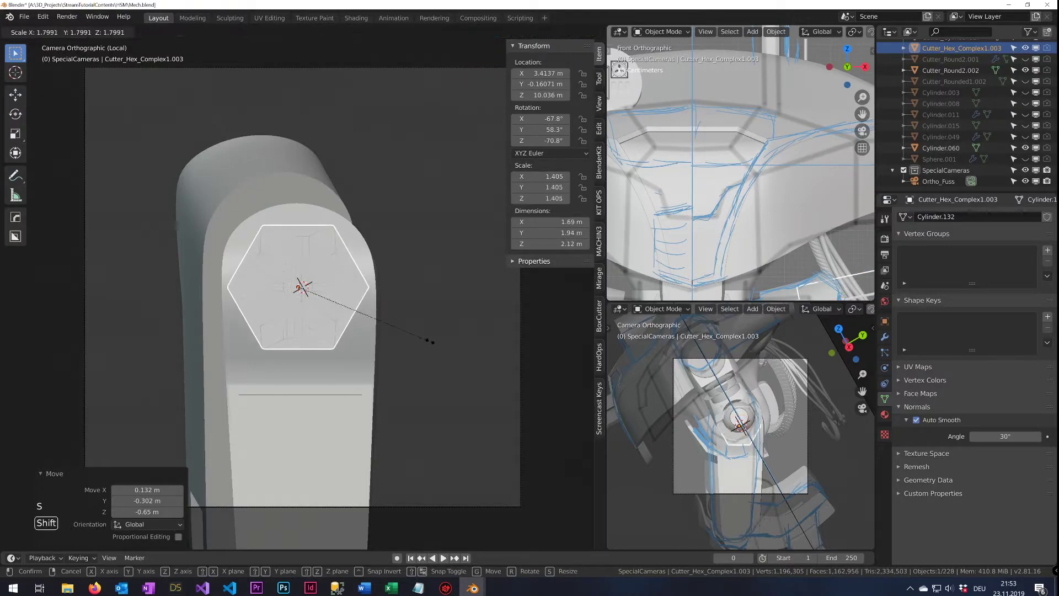
{"action": "middle_click", "coordinate": [258, 292]}
{"action": "scroll", "scroll_direction": "down", "scroll_amount": 3}
{"action": "scroll", "scroll_direction": "up", "scroll_amount": 3}
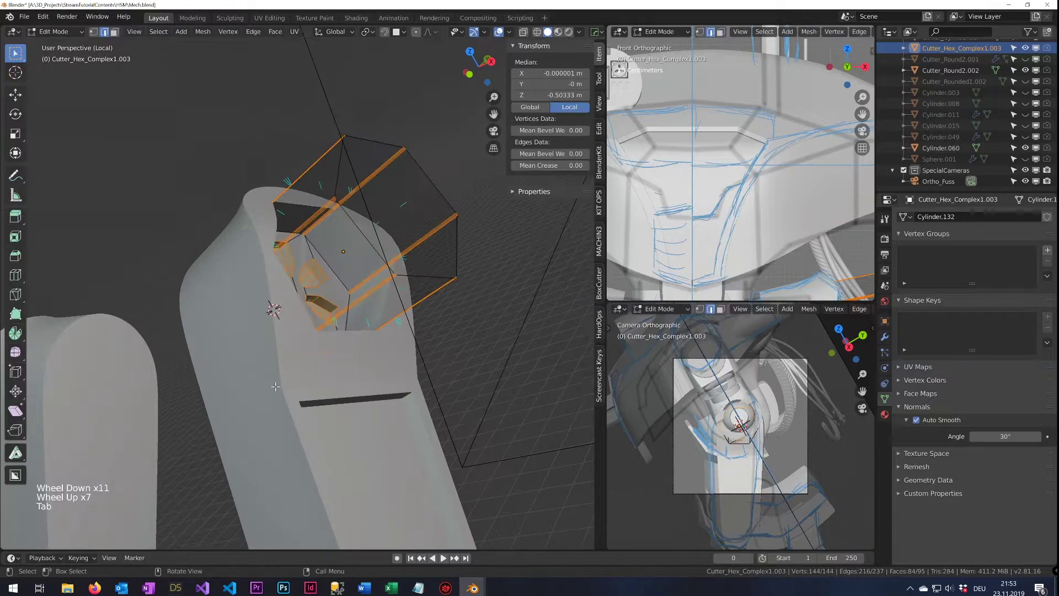
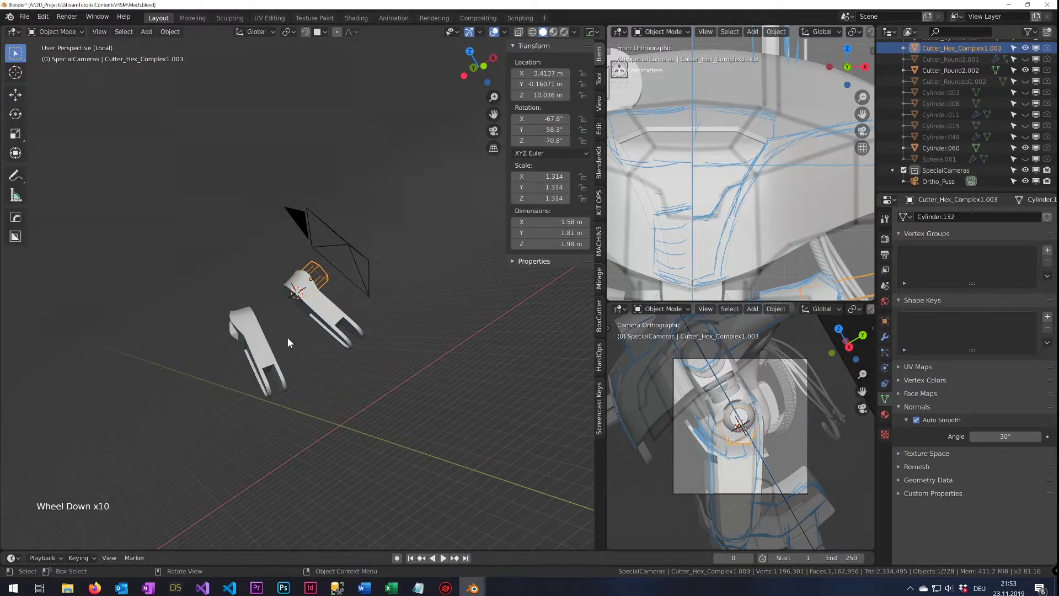
{"action": "middle_click", "coordinate": [399, 272]}
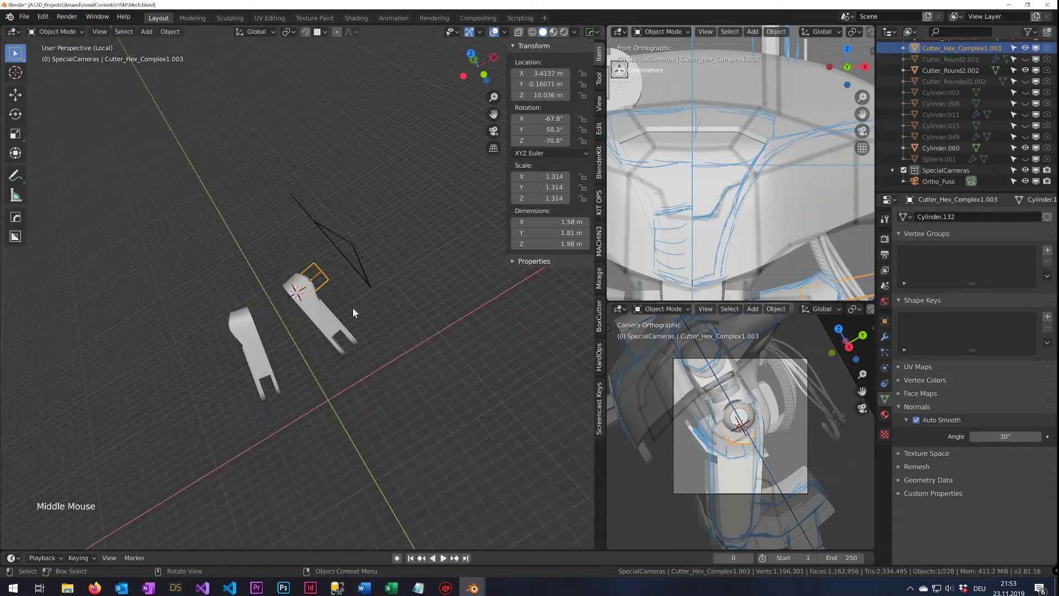
Exit Local View and zoom out so the whole mech is visible again
{"action": "key", "text": "KP_Divide"}
{"action": "scroll", "scroll_direction": "down", "scroll_amount": 3}
{"action": "middle_click", "coordinate": [269, 323]}
{"action": "scroll", "scroll_direction": "up", "scroll_amount": 3}
{"action": "scroll", "scroll_direction": "down", "scroll_amount": 3}
{"action": "scroll", "scroll_direction": "up", "scroll_amount": 3}
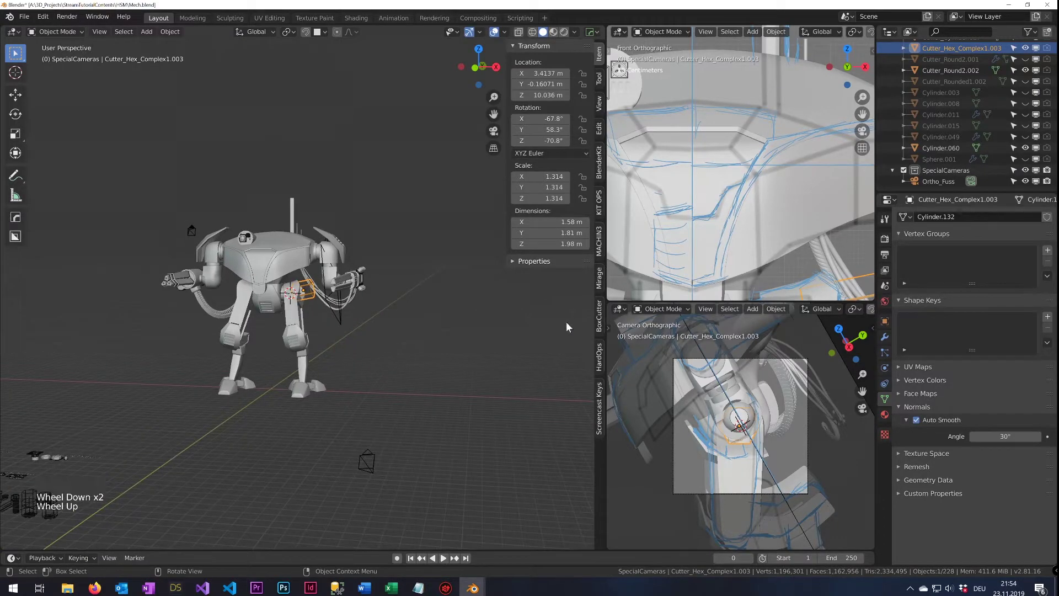
Save the file, then select the Ortho_Fuss camera object and hide it
{"action": "key", "text": "ctrl+s"}
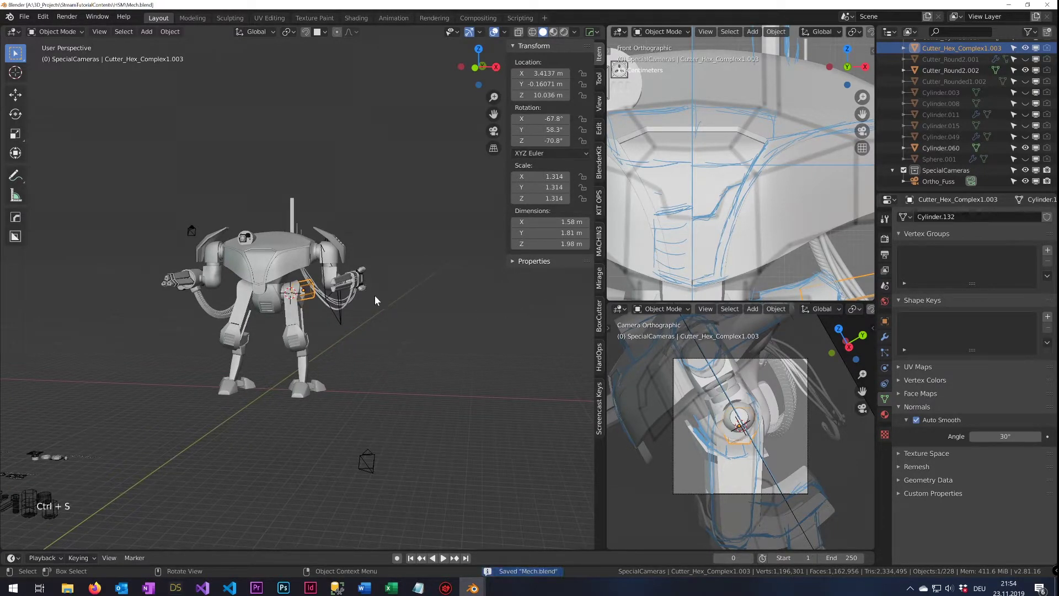
{"action": "scroll", "scroll_direction": "up", "scroll_amount": 3}
{"action": "left_click", "coordinate": [389, 318]}
{"action": "middle_click", "coordinate": [295, 344]}
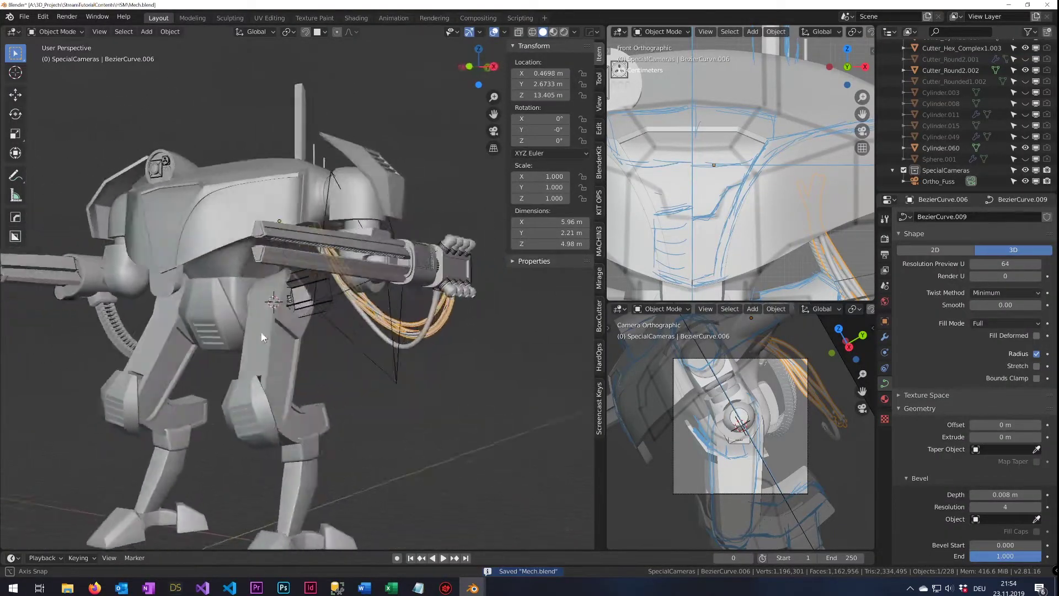
{"action": "middle_click", "coordinate": [267, 318]}
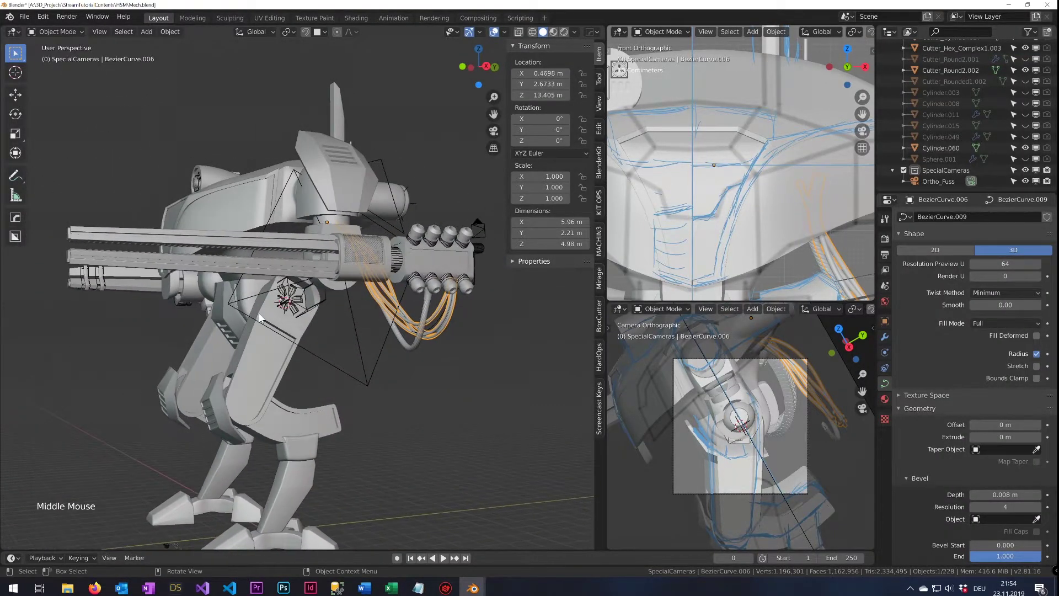
{"action": "middle_click", "coordinate": [274, 320]}
{"action": "left_click", "coordinate": [372, 335]}
{"action": "left_click", "coordinate": [377, 341]}
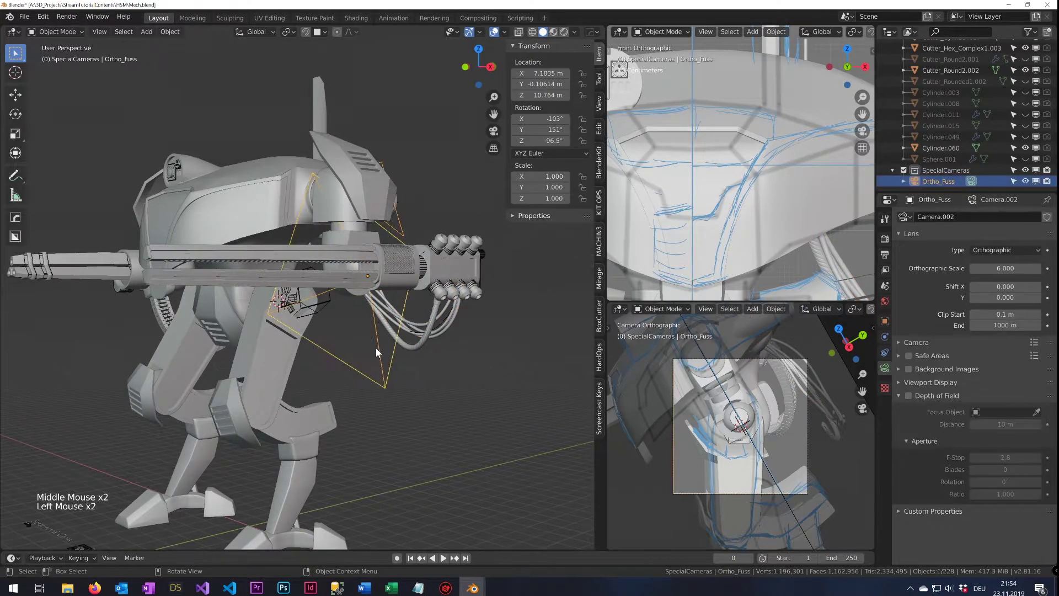
{"action": "scroll", "scroll_direction": "up", "scroll_amount": 3}
{"action": "key", "text": "h"}
{"action": "scroll", "scroll_direction": "down", "scroll_amount": 3}
{"action": "scroll", "scroll_direction": "up", "scroll_amount": 3}
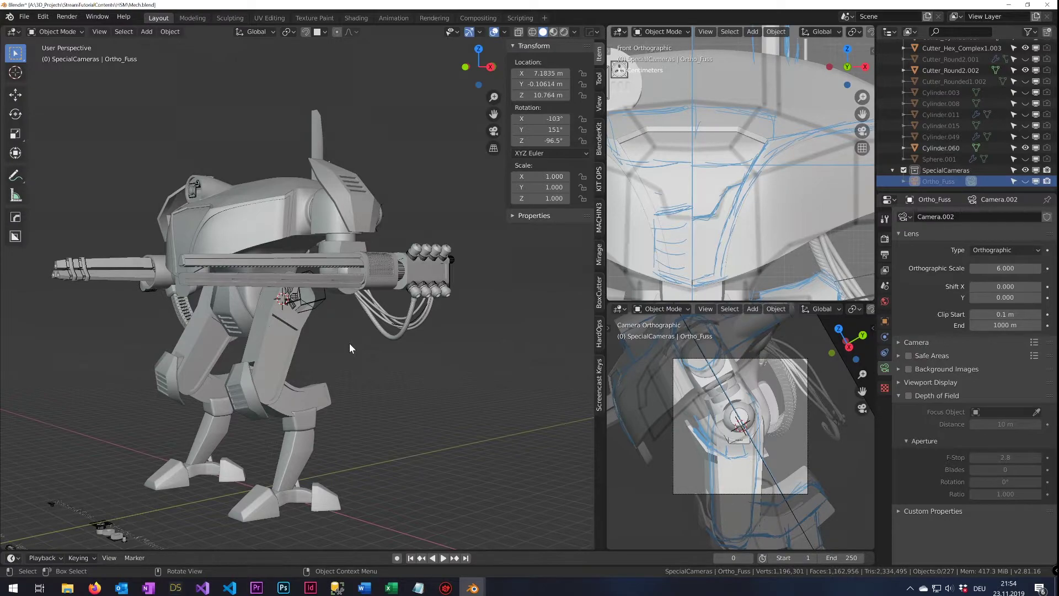
Select Cutter_Hex_Complex1.003 on the thigh and move it slightly along its local Z
{"action": "middle_click", "coordinate": [350, 358]}
{"action": "middle_click", "coordinate": [372, 381]}
{"action": "scroll", "scroll_direction": "up", "scroll_amount": 3}
{"action": "middle_click", "coordinate": [316, 378]}
{"action": "left_click", "coordinate": [317, 310]}
{"action": "left_click", "coordinate": [321, 317]}
{"action": "key", "text": "g"}
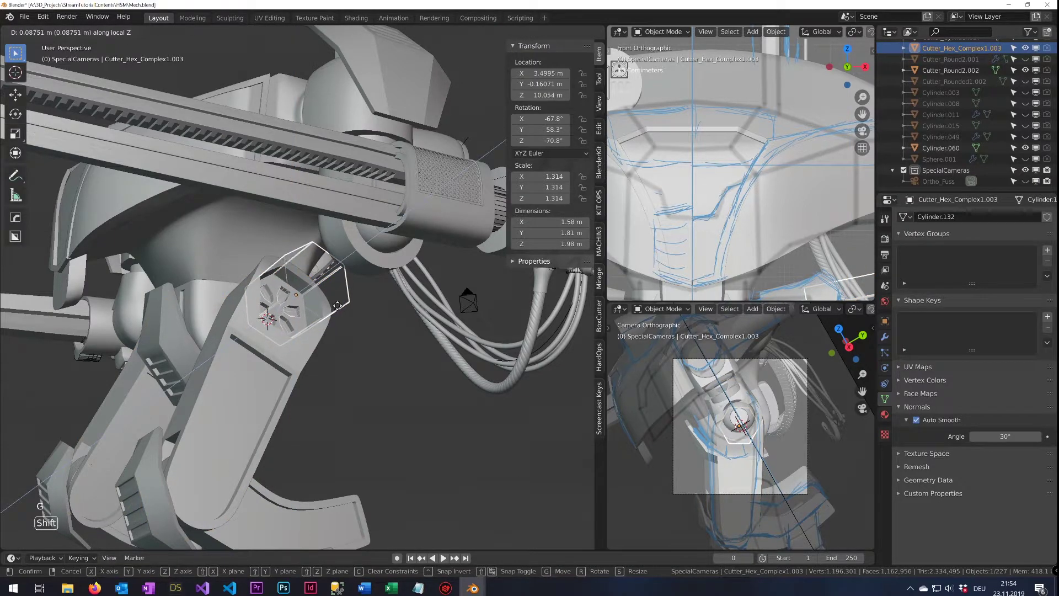
Parent Cutter_Hex_Complex1.003 to Oberschenkel with Ctrl+P > Object, hide it and inspect the recess
{"action": "middle_click", "coordinate": [303, 355]}
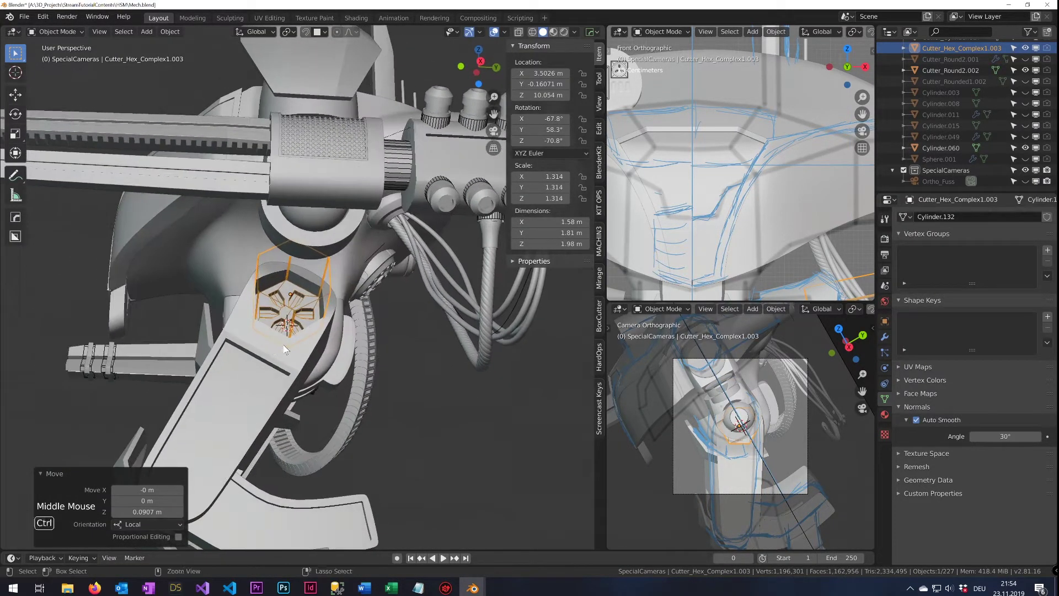
{"action": "left_click", "coordinate": [294, 360]}
{"action": "left_click", "coordinate": [298, 308]}
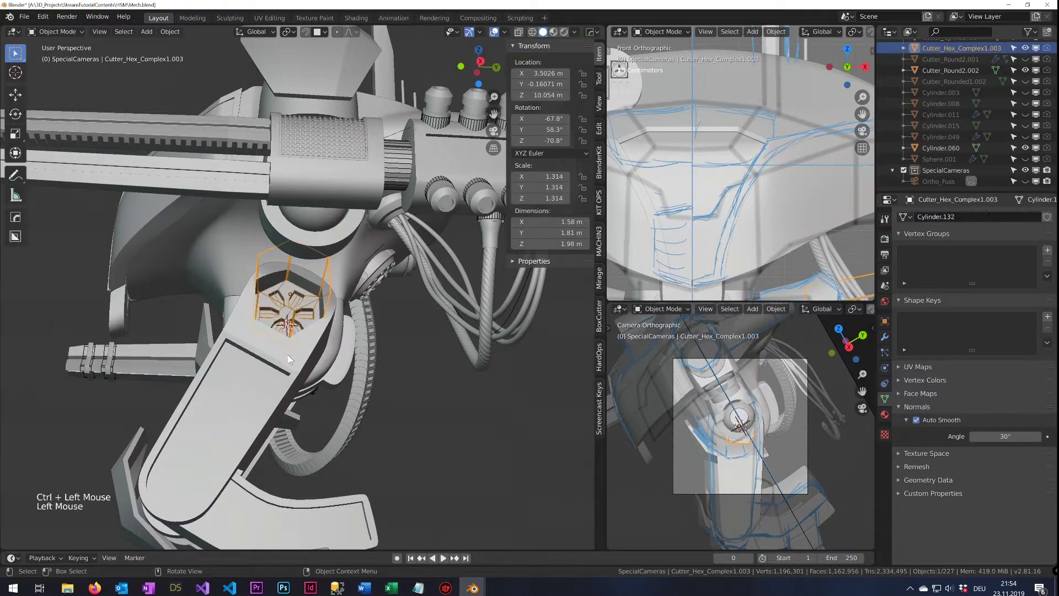
{"action": "double_click", "coordinate": [296, 370]}
{"action": "key", "text": "ctrl+p"}
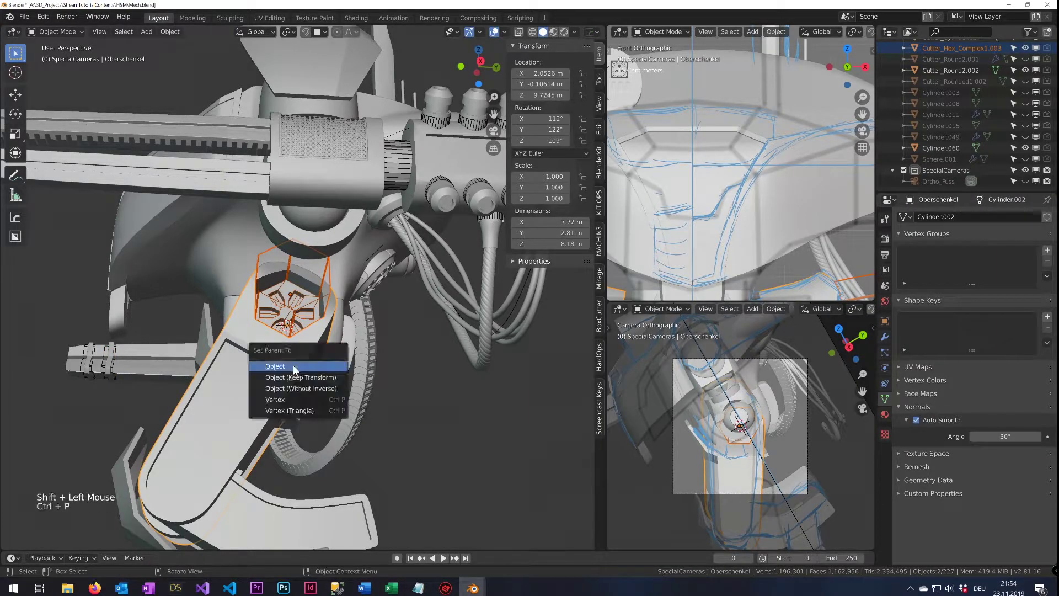
{"action": "key", "text": "ctrl+s"}
{"action": "left_click", "coordinate": [303, 321]}
{"action": "key", "text": "h"}
{"action": "middle_click", "coordinate": [310, 348]}
{"action": "left_click_drag", "start_coordinate": [348, 374], "coordinate": [401, 403]}
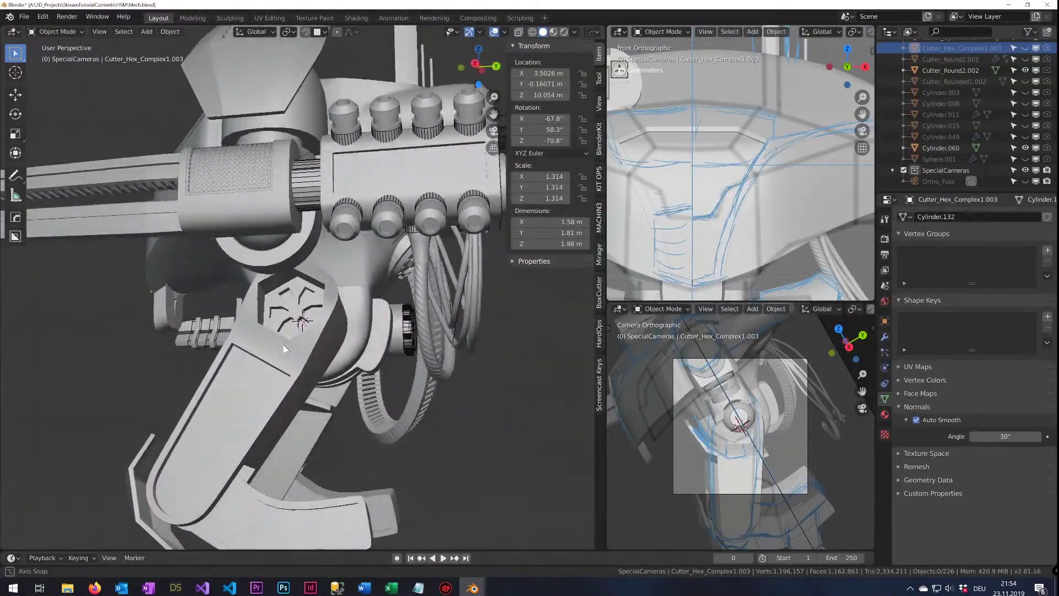
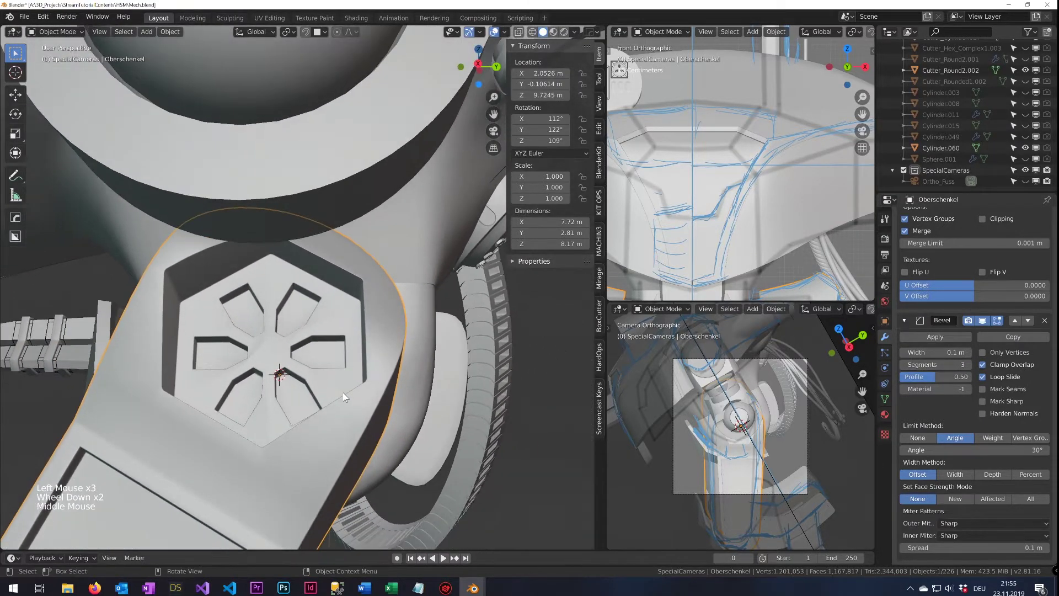
Add a first loop cut across Oberschenkel's front face and check the recess in object mode
{"action": "middle_click", "coordinate": [341, 392]}
{"action": "middle_click", "coordinate": [394, 325]}
{"action": "scroll", "scroll_direction": "down", "scroll_amount": 3}
{"action": "scroll", "scroll_direction": "up", "scroll_amount": 3}
{"action": "middle_click", "coordinate": [292, 350]}
{"action": "left_click", "coordinate": [266, 292]}
{"action": "key", "text": "Tab"}
{"action": "scroll", "scroll_direction": "down", "scroll_amount": 3}
{"action": "scroll", "scroll_direction": "up", "scroll_amount": 3}
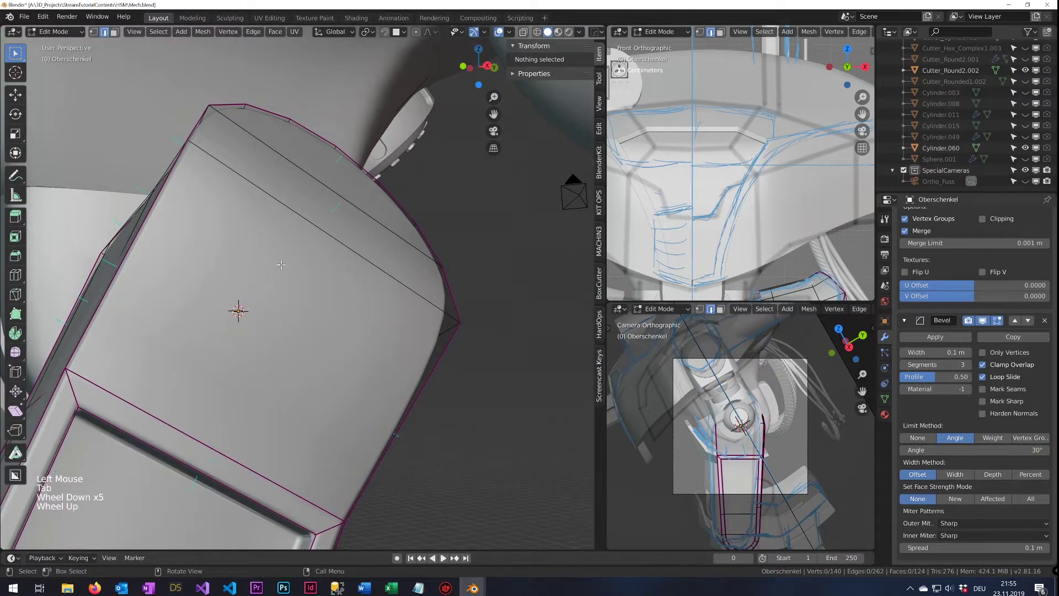
{"action": "key", "text": "ctrl+r"}
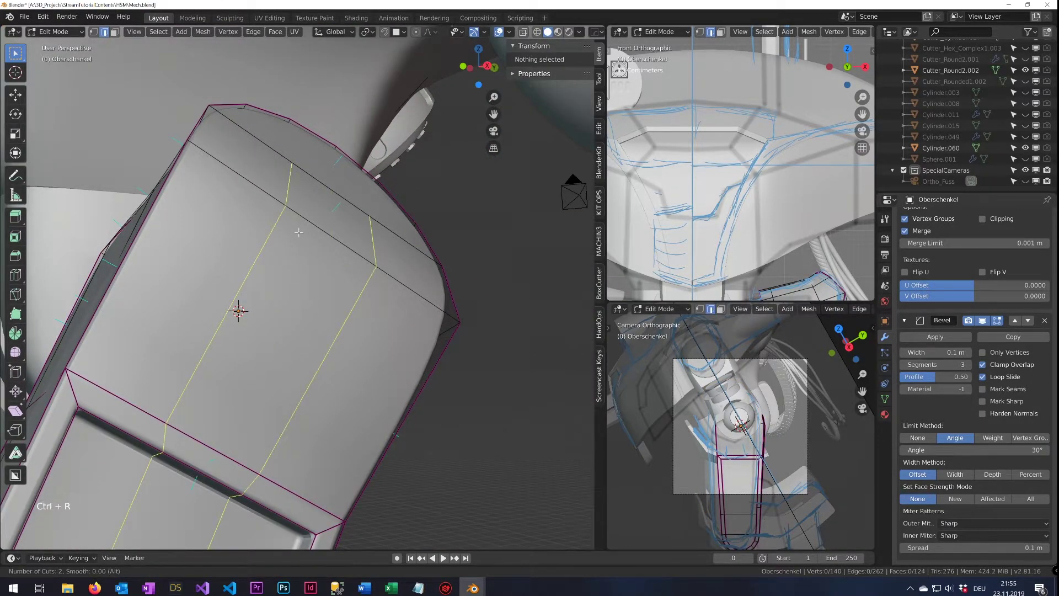
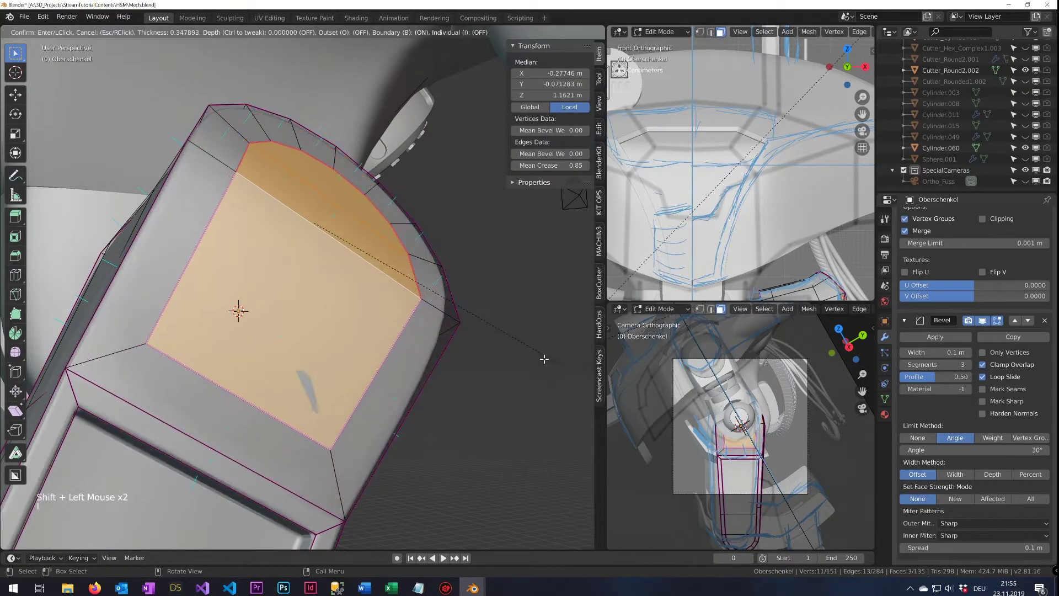
{"action": "key", "text": "Tab"}
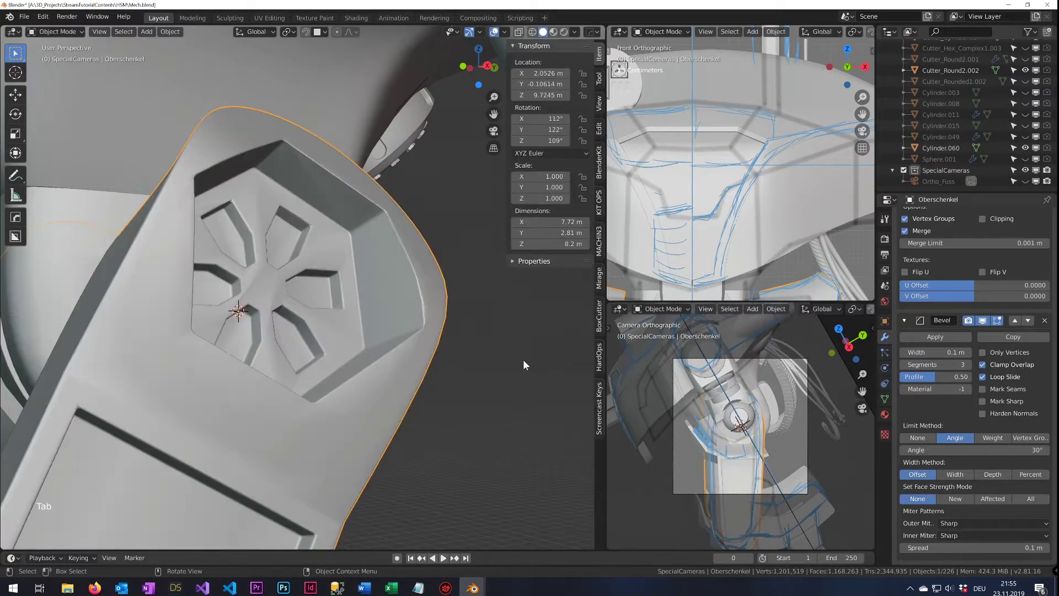
{"action": "middle_click", "coordinate": [495, 361]}
Add a second loop cut across the thigh's front face so the hex recess sits on a flatter panel
{"action": "key", "text": "Tab"}
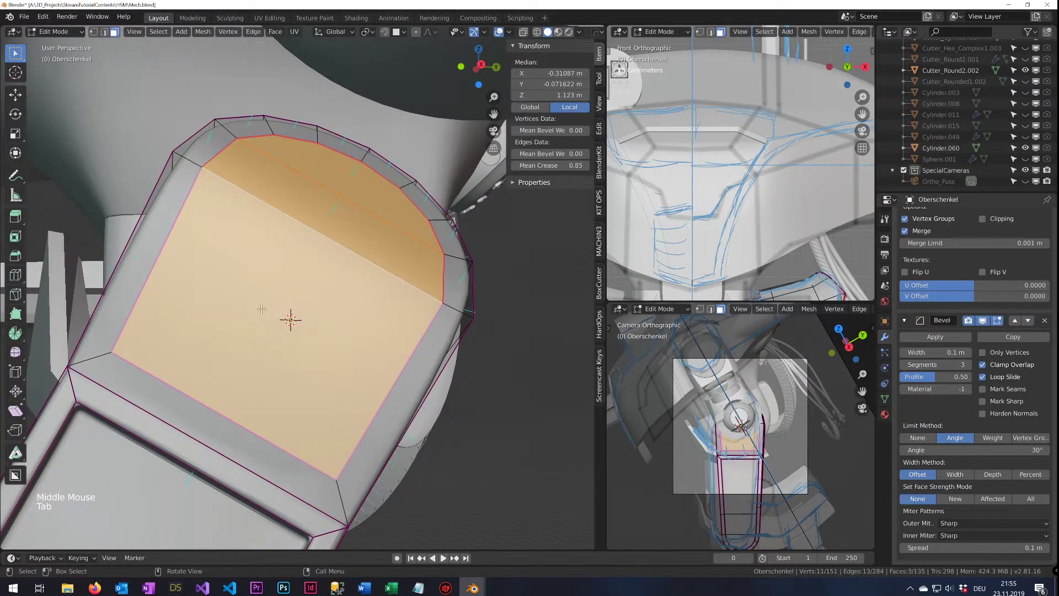
{"action": "key", "text": "ctrl+r"}
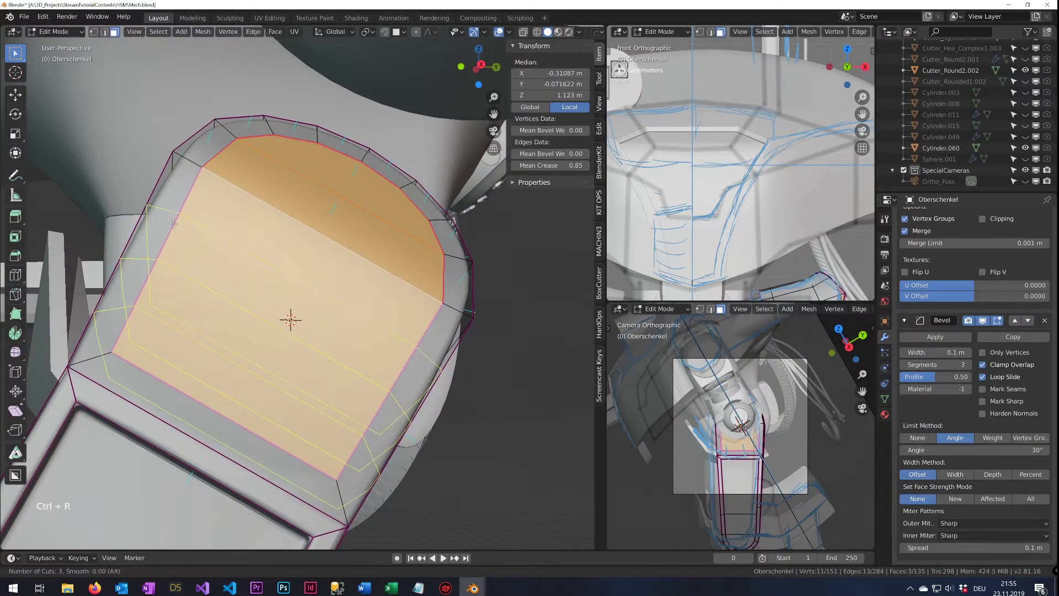
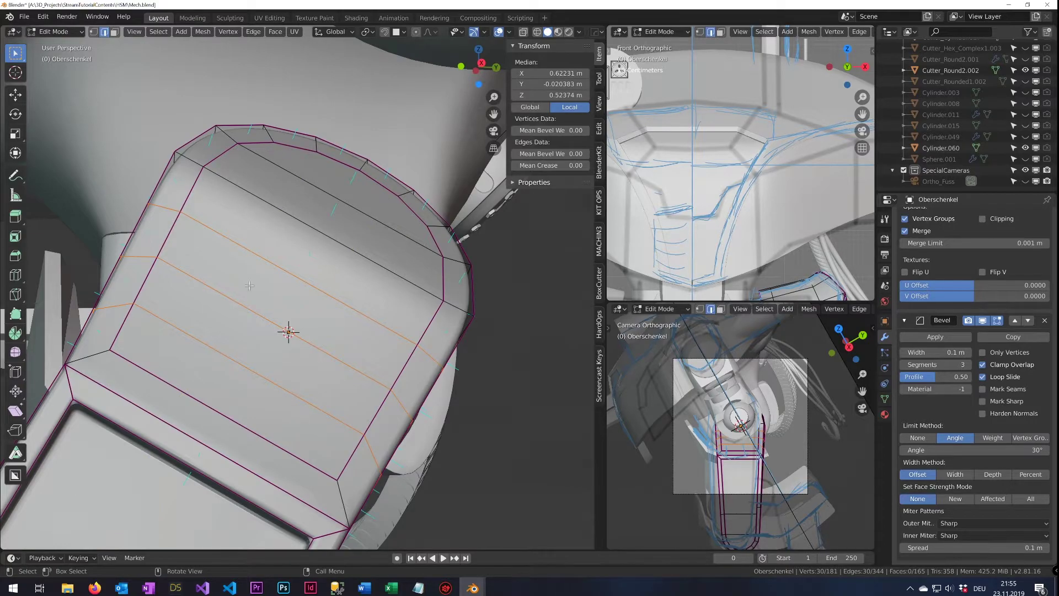
{"action": "key", "text": "Tab"}
{"action": "middle_click", "coordinate": [291, 295]}
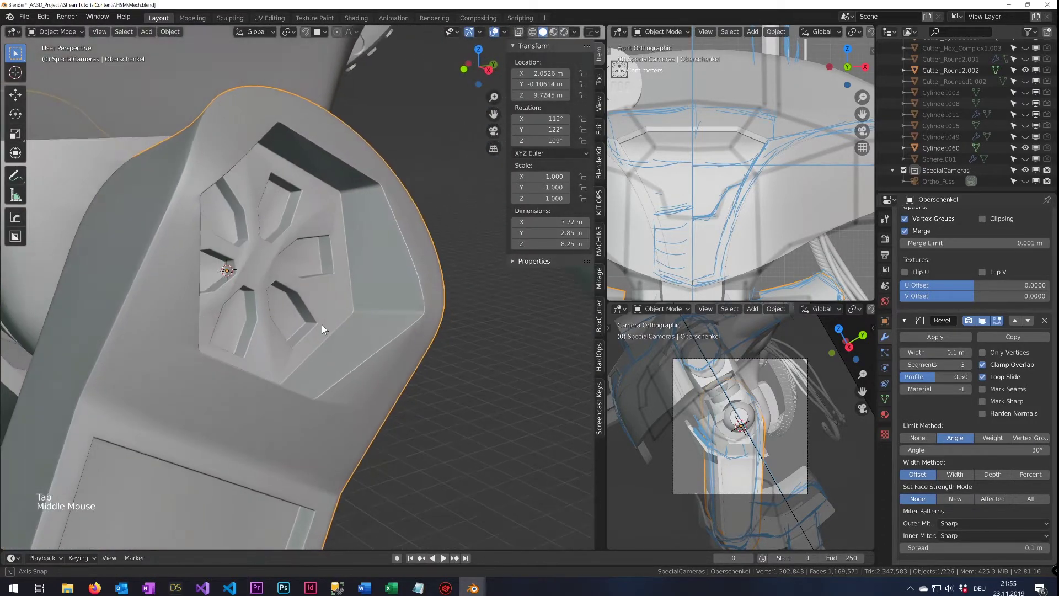
{"action": "scroll", "scroll_direction": "down", "scroll_amount": 3}
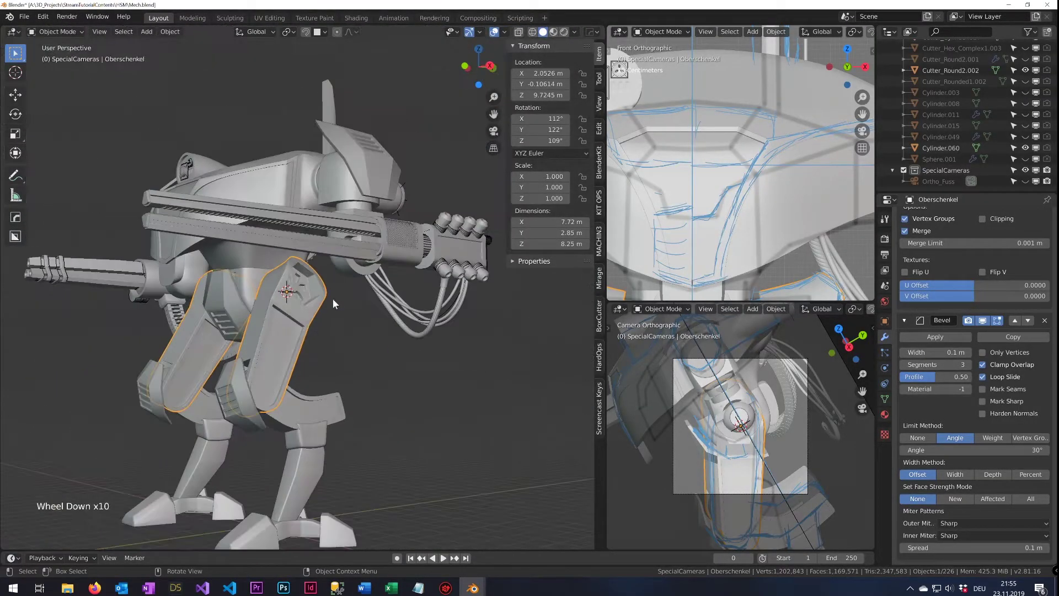
{"action": "left_click", "coordinate": [385, 362]}
{"action": "scroll", "scroll_direction": "down", "scroll_amount": 3}
{"action": "middle_click", "coordinate": [360, 361]}
{"action": "scroll", "scroll_direction": "up", "scroll_amount": 3}
Inspect the six-slot hex recess on the thigh's rounded end up close
{"action": "key", "text": "Tab"}
{"action": "key", "text": "Tab"}
{"action": "middle_click", "coordinate": [290, 296]}
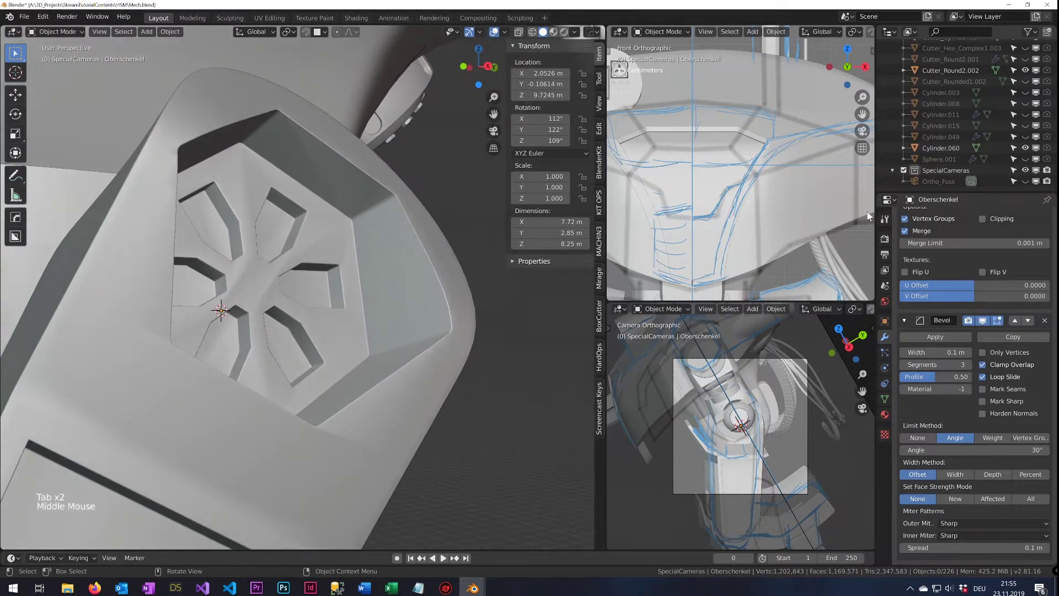
{"action": "scroll", "scroll_direction": "up", "scroll_amount": 3}
{"action": "scroll", "scroll_direction": "up", "scroll_amount": 3}
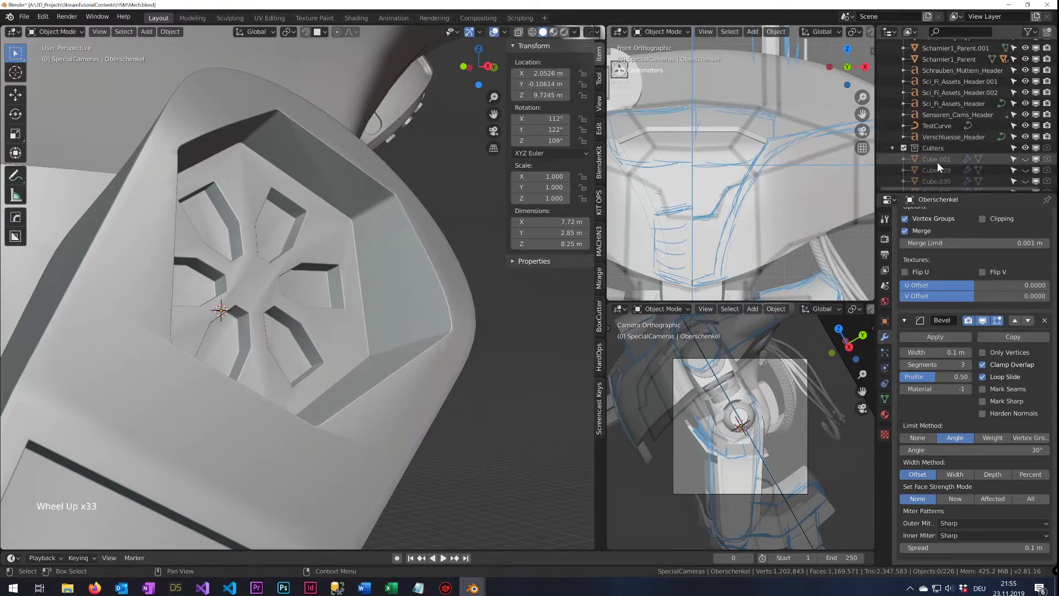
{"action": "scroll", "scroll_direction": "down", "scroll_amount": 3}
Pick Cutter_Hex_Complex1.003 in the Outliner, briefly unhide the thigh's cutters, then hide them again
{"action": "scroll", "scroll_direction": "down", "scroll_amount": 3}
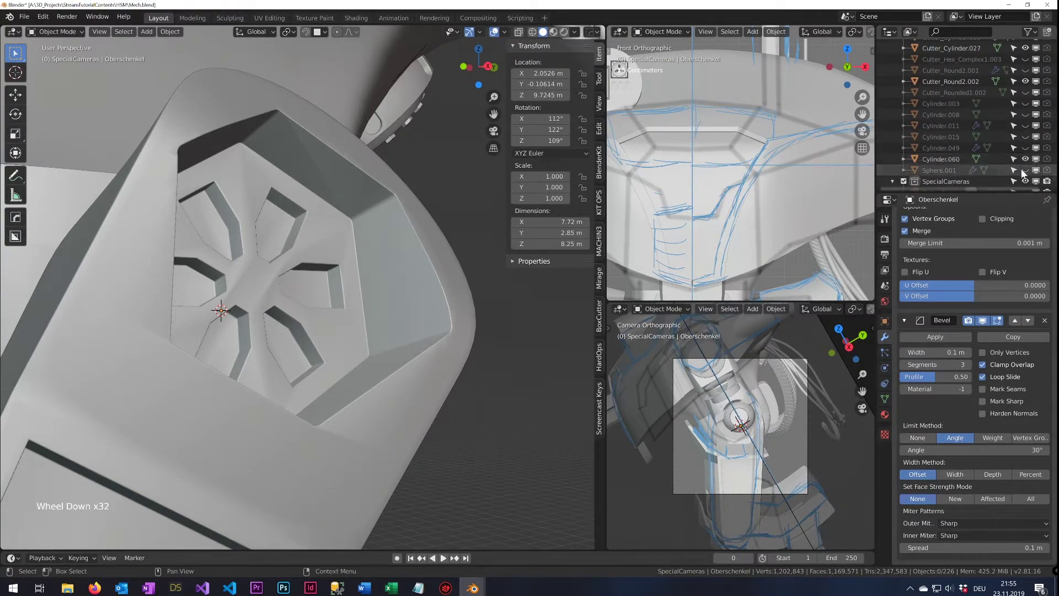
{"action": "double_click", "coordinate": [1029, 173]}
{"action": "key", "text": "alt+h"}
{"action": "left_click", "coordinate": [484, 387]}
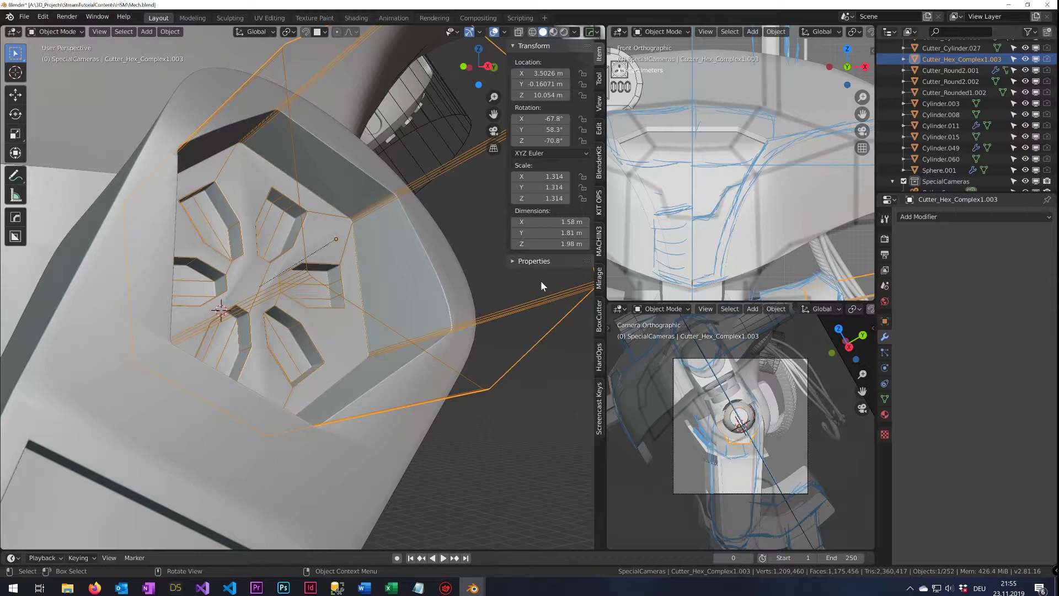
{"action": "key", "text": "ctrl+z"}
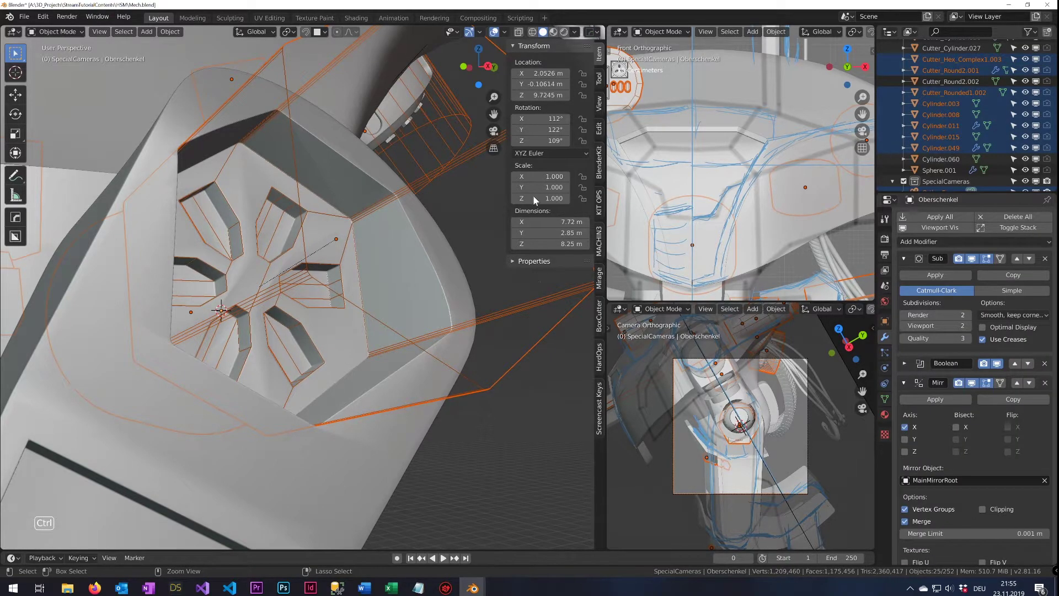
{"action": "key", "text": "ctrl+z"}
{"action": "scroll", "scroll_direction": "down", "scroll_amount": 3}
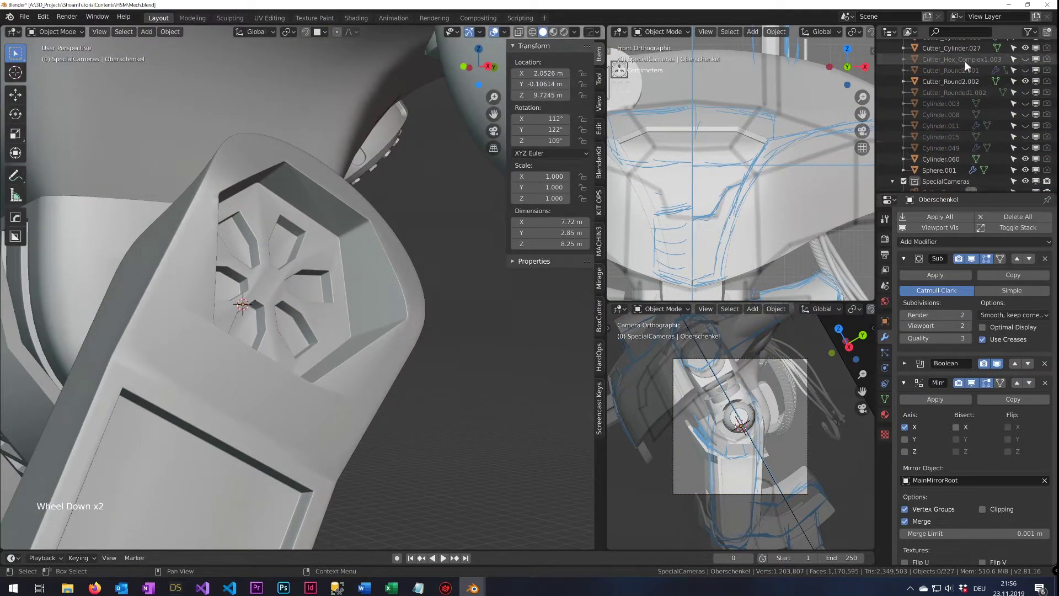
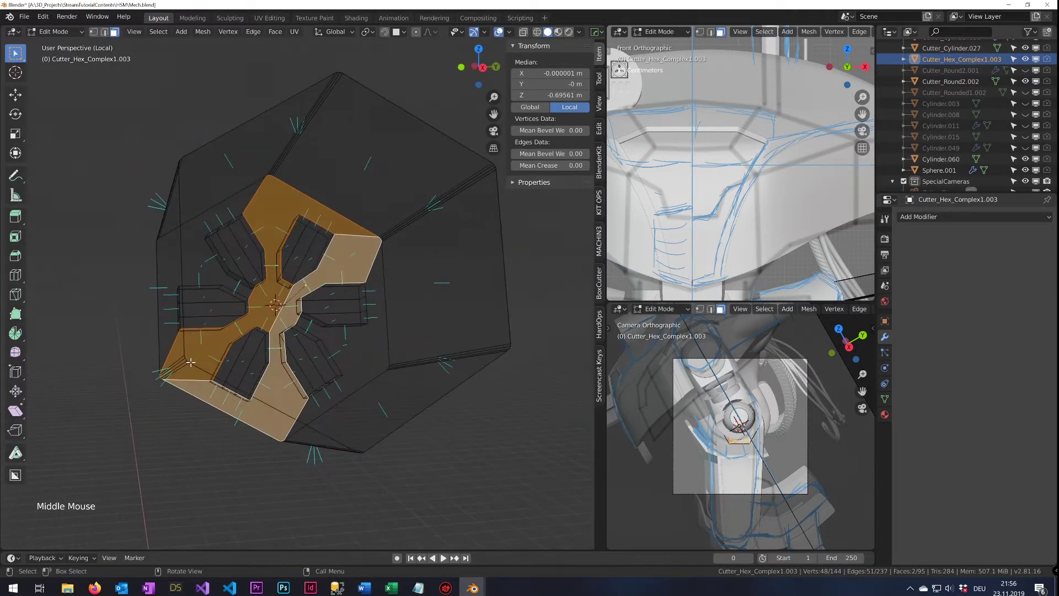
Leave the cutter's local view and mesh edit, returning to the full scene in object mode
{"action": "key", "text": "KP_Divide"}
{"action": "key", "text": "a"}
{"action": "scroll", "scroll_direction": "down", "scroll_amount": 3}
{"action": "key", "text": "Tab"}
{"action": "middle_click", "coordinate": [299, 336]}
{"action": "key", "text": "h"}
Bring the kitbash parts library labelled Abdeckungen, Cutter and Panele into view
{"action": "scroll", "scroll_direction": "down", "scroll_amount": 3}
{"action": "scroll", "scroll_direction": "up", "scroll_amount": 3}
{"action": "scroll", "scroll_direction": "down", "scroll_amount": 3}
{"action": "left_click_drag", "start_coordinate": [197, 459], "coordinate": [325, 409]}
{"action": "scroll", "scroll_direction": "down", "scroll_amount": 3}
{"action": "scroll", "scroll_direction": "up", "scroll_amount": 3}
{"action": "middle_click", "coordinate": [242, 399]}
{"action": "middle_click", "coordinate": [272, 304]}
{"action": "scroll", "scroll_direction": "down", "scroll_amount": 3}
Browse the Cutter and Abdeckungen parts and frame the cross-shaped cutter assembly
{"action": "left_click", "coordinate": [125, 155]}
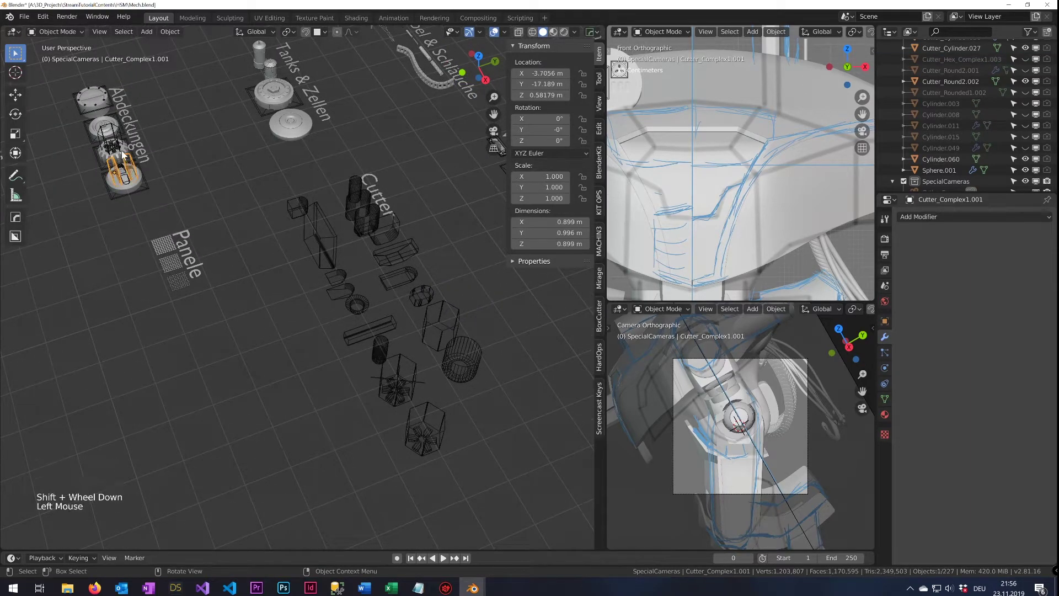
{"action": "left_click", "coordinate": [124, 194]}
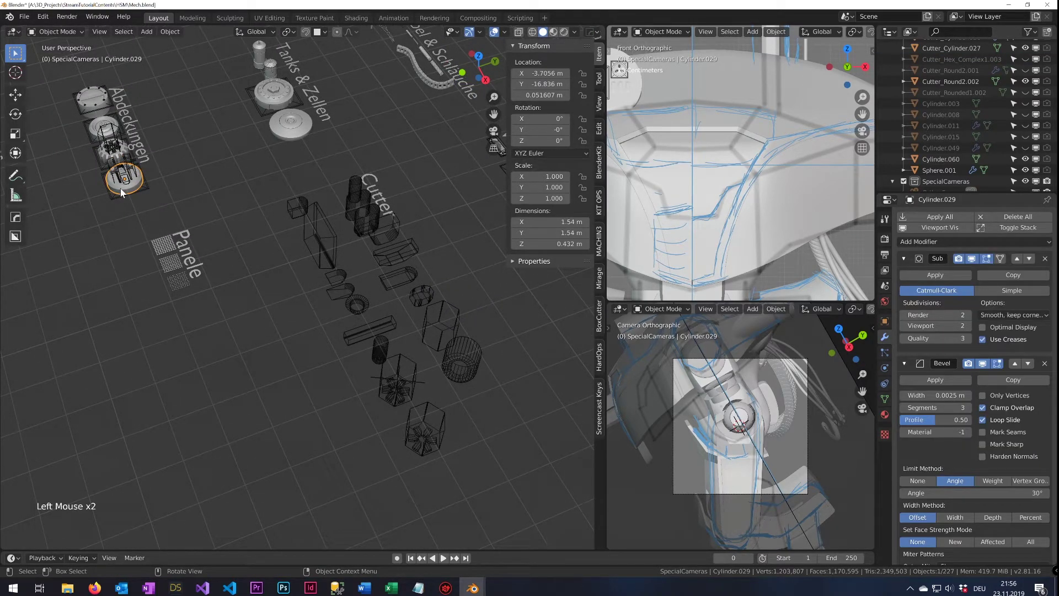
{"action": "scroll", "scroll_direction": "down", "scroll_amount": 3}
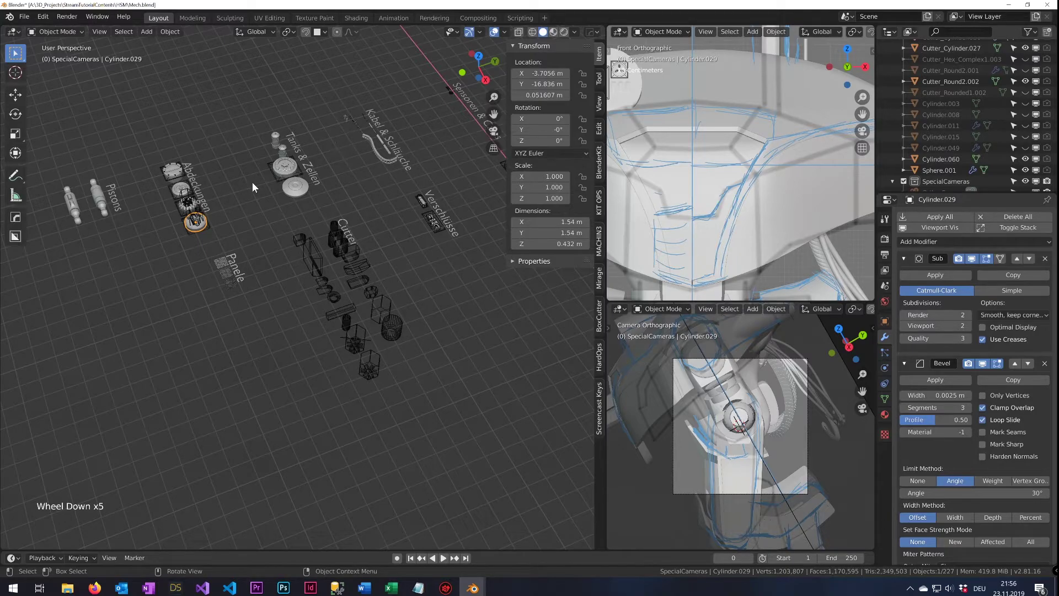
{"action": "key", "text": "KP_Decimal"}
{"action": "scroll", "scroll_direction": "down", "scroll_amount": 3}
{"action": "scroll", "scroll_direction": "up", "scroll_amount": 3}
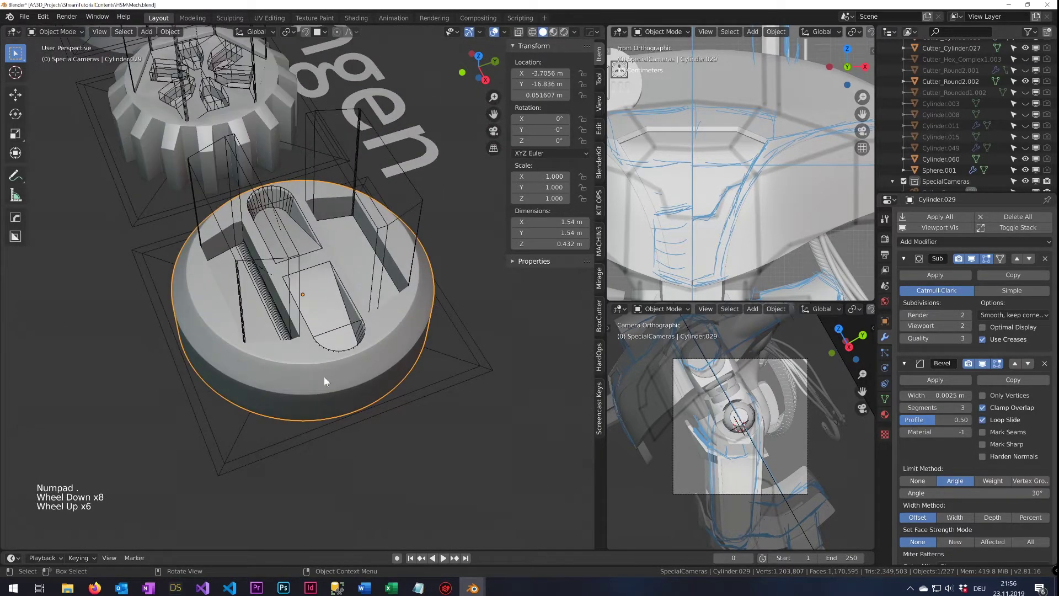
{"action": "left_click", "coordinate": [326, 383]}
{"action": "scroll", "scroll_direction": "up", "scroll_amount": 3}
{"action": "left_click", "coordinate": [499, 342]}
Select the cutter assembly with its base plane and duplicate it with Shift+D
{"action": "key", "text": "g"}
{"action": "left_click", "coordinate": [292, 368]}
{"action": "double_click", "coordinate": [291, 363]}
{"action": "left_click", "coordinate": [274, 261]}
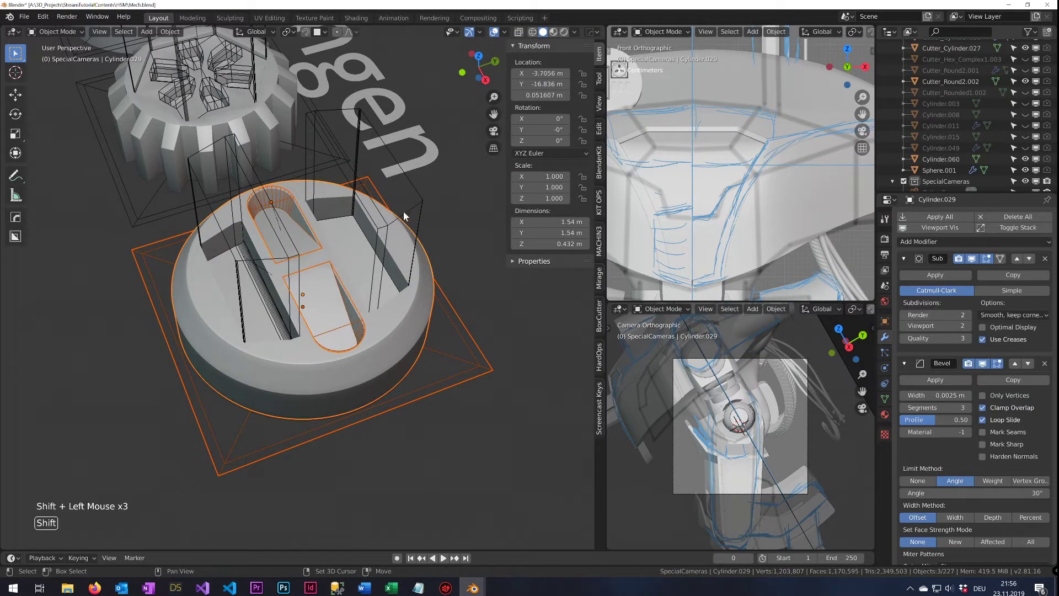
{"action": "scroll", "scroll_direction": "down", "scroll_amount": 3}
{"action": "key", "text": "shift+d"}
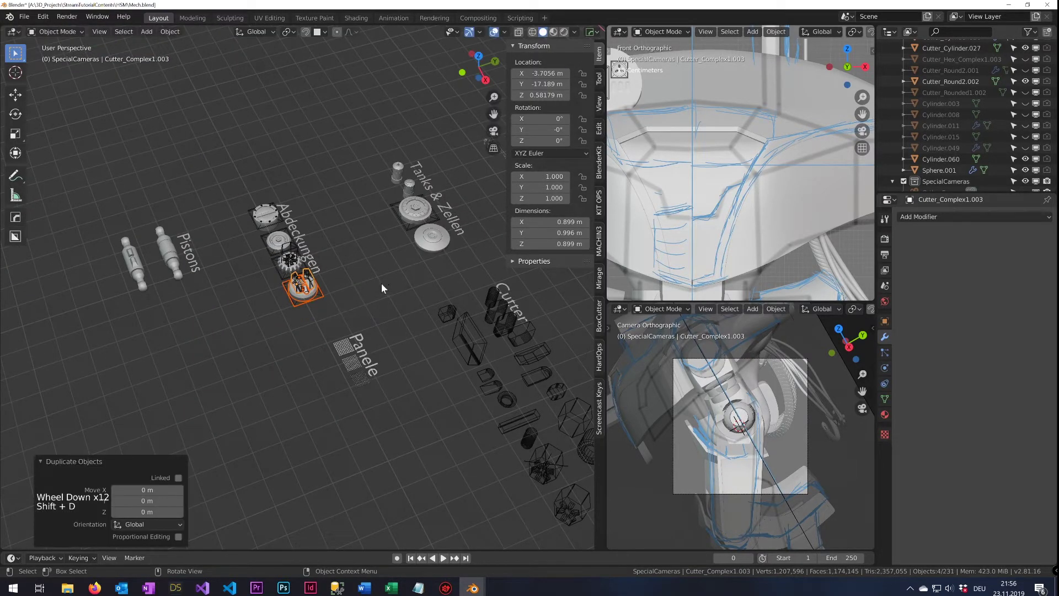
{"action": "key", "text": "g"}
Carry the duplicate Plane.020 over to the mech and close in on its thigh
{"action": "middle_click", "coordinate": [370, 431]}
{"action": "left_click", "coordinate": [152, 180]}
{"action": "middle_click", "coordinate": [275, 176]}
{"action": "scroll", "scroll_direction": "down", "scroll_amount": 3}
{"action": "scroll", "scroll_direction": "up", "scroll_amount": 3}
{"action": "middle_click", "coordinate": [376, 209]}
{"action": "middle_click", "coordinate": [410, 179]}
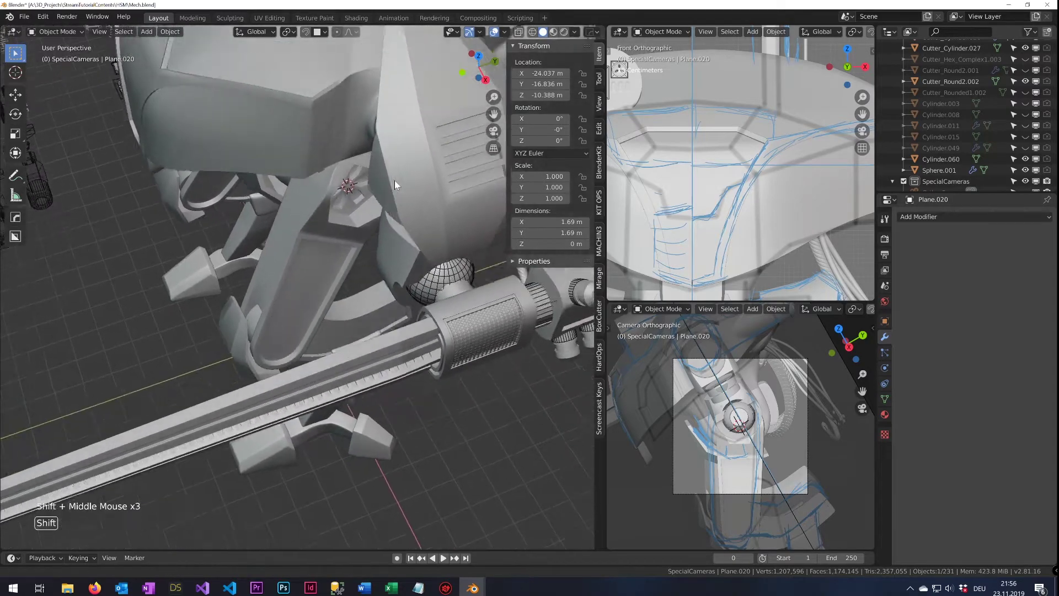
Move the Plane.020 cutter assembly onto the thigh and nudge it into the hex recess
{"action": "scroll", "scroll_direction": "up", "scroll_amount": 3}
{"action": "scroll", "scroll_direction": "down", "scroll_amount": 3}
{"action": "key", "text": "g"}
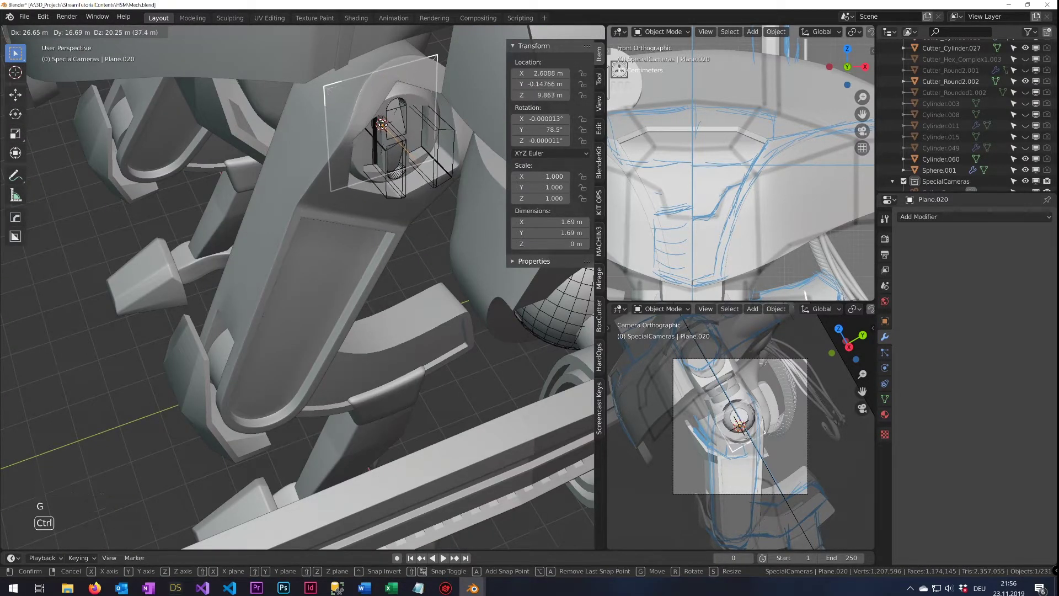
{"action": "middle_click", "coordinate": [424, 164]}
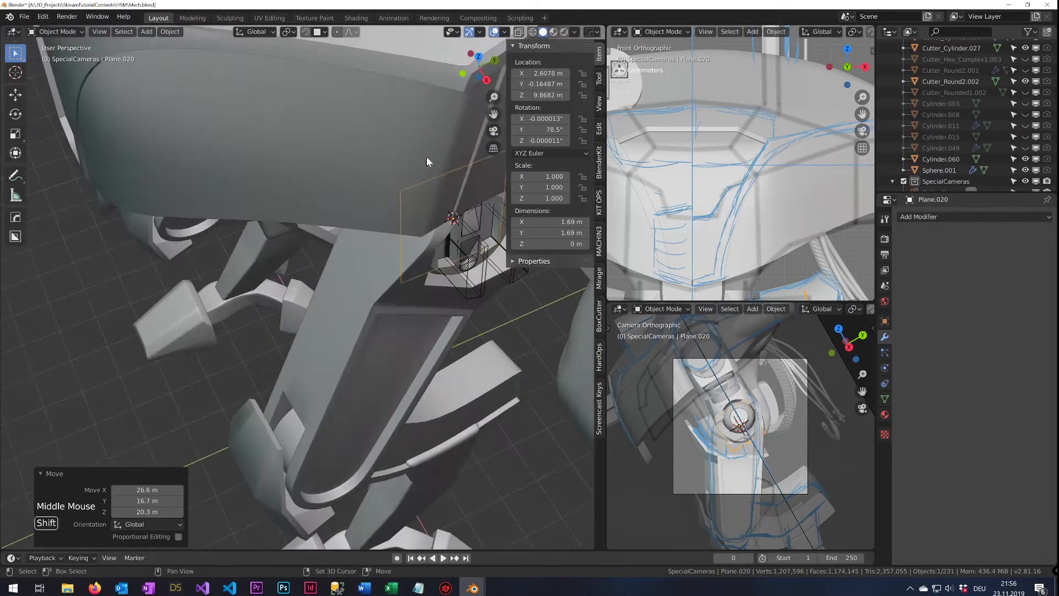
{"action": "middle_click", "coordinate": [417, 154]}
{"action": "scroll", "scroll_direction": "up", "scroll_amount": 3}
{"action": "scroll", "scroll_direction": "down", "scroll_amount": 3}
{"action": "middle_click", "coordinate": [393, 156]}
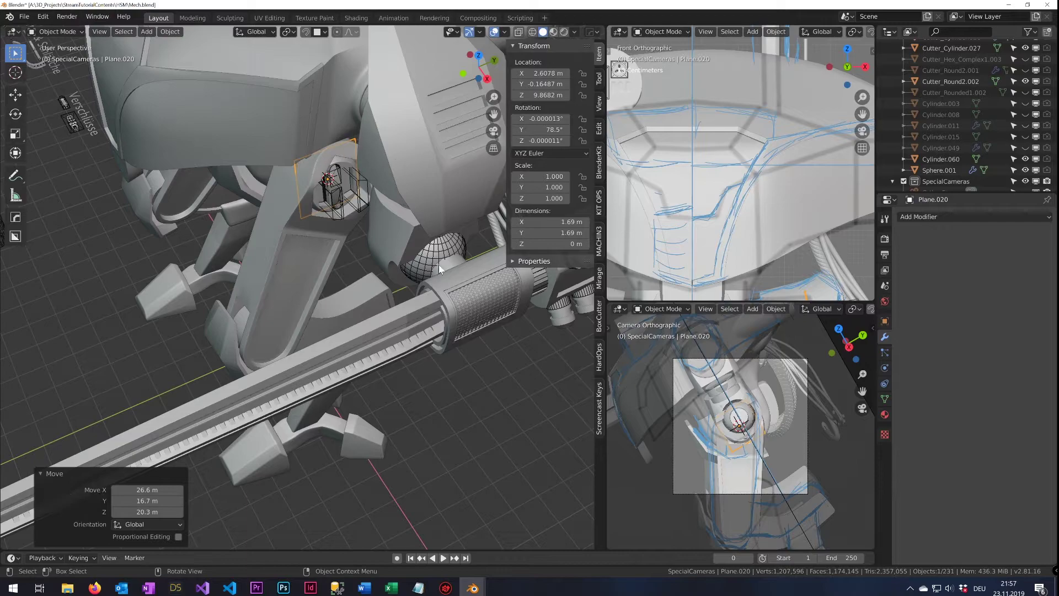
{"action": "key", "text": "shift+s"}
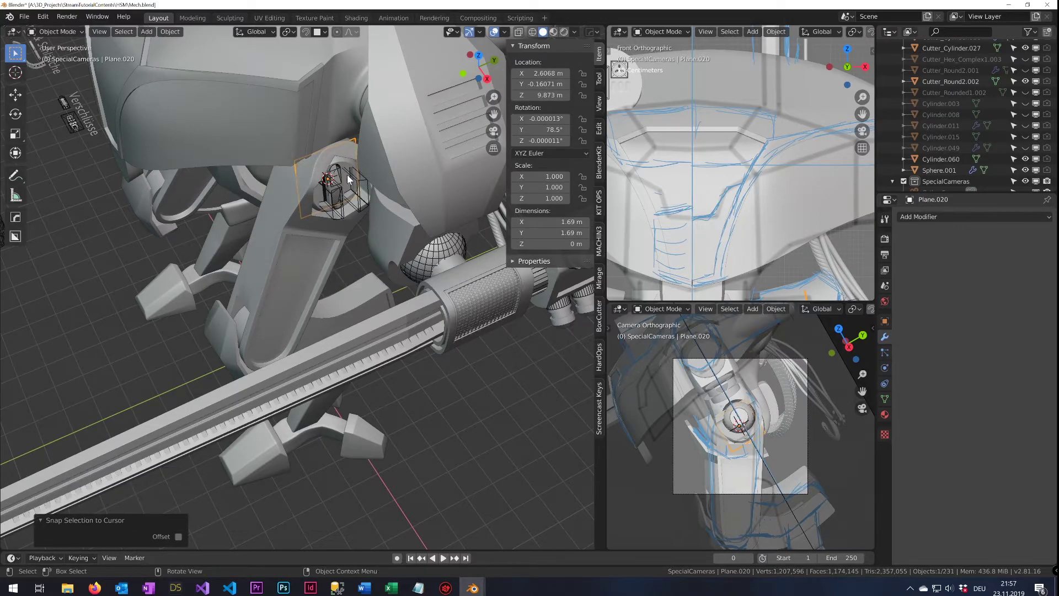
{"action": "middle_click", "coordinate": [343, 172]}
Shrink the cutter assembly to about 0.415 scale and tilt it to the recess surface
{"action": "key", "text": "KP_Decimal"}
{"action": "scroll", "scroll_direction": "down", "scroll_amount": 3}
{"action": "middle_click", "coordinate": [377, 178]}
{"action": "key", "text": "s"}
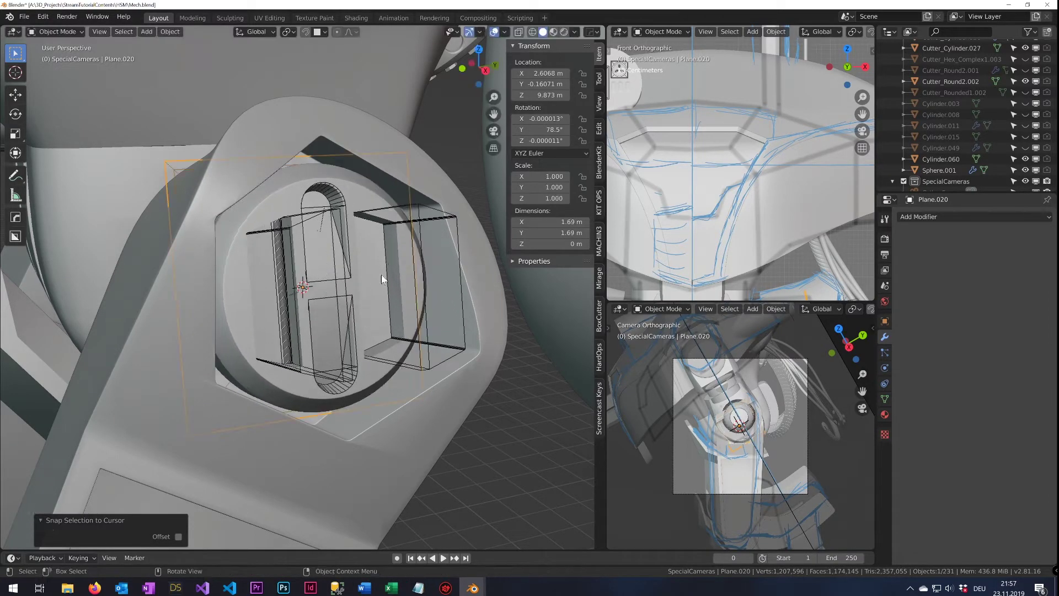
{"action": "key", "text": "s"}
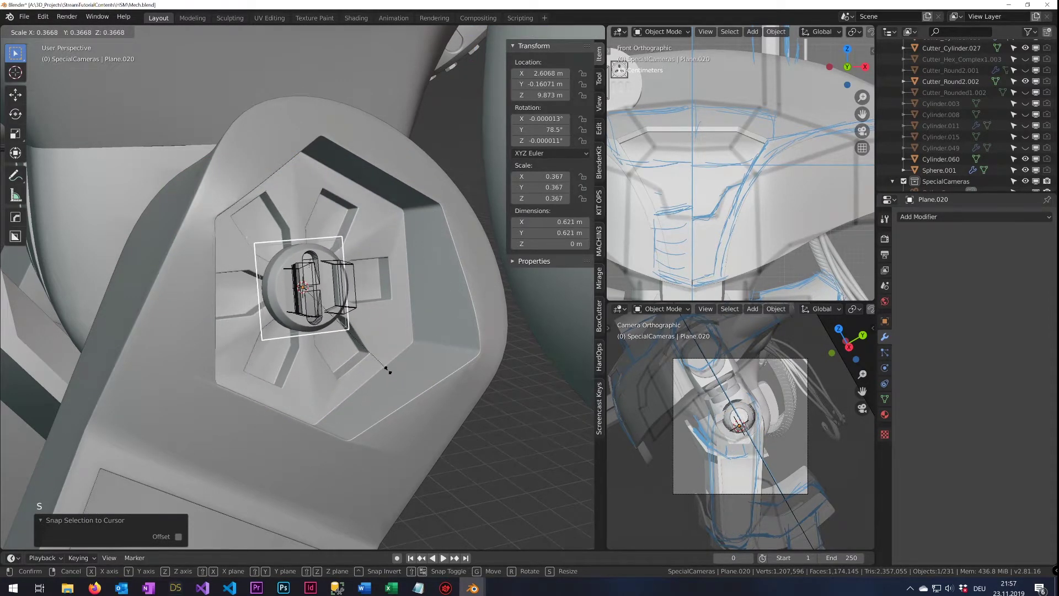
{"action": "scroll", "scroll_direction": "down", "scroll_amount": 3}
{"action": "scroll", "scroll_direction": "up", "scroll_amount": 3}
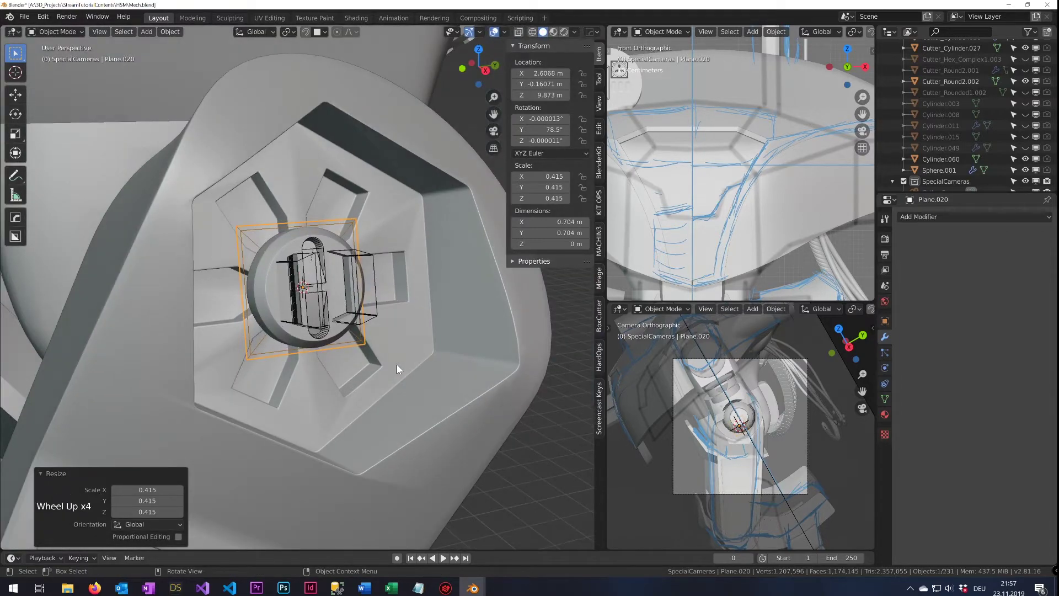
{"action": "key", "text": "r"}
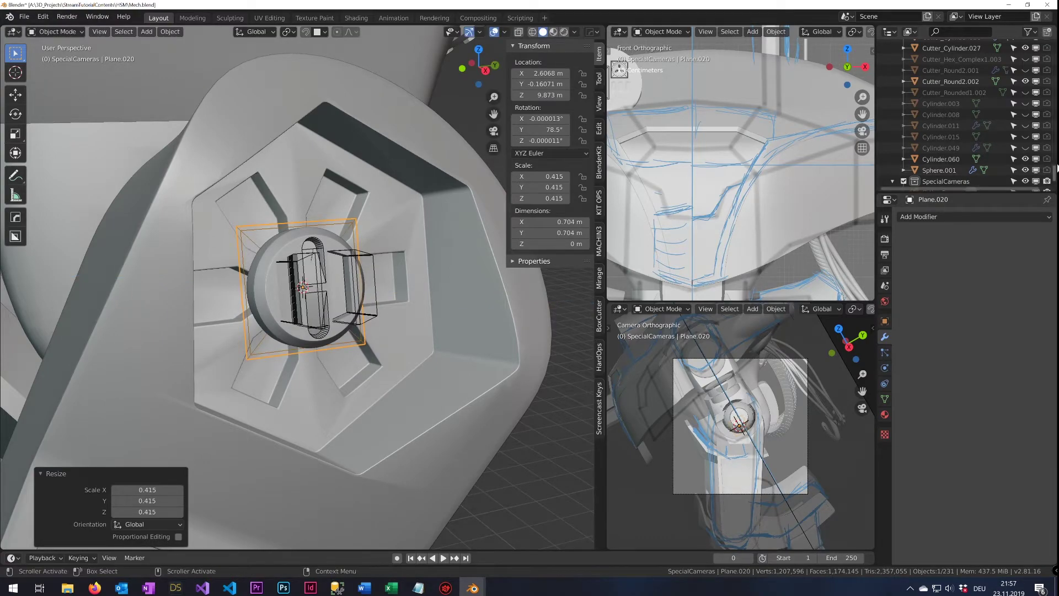
{"action": "scroll", "scroll_direction": "down", "scroll_amount": 3}
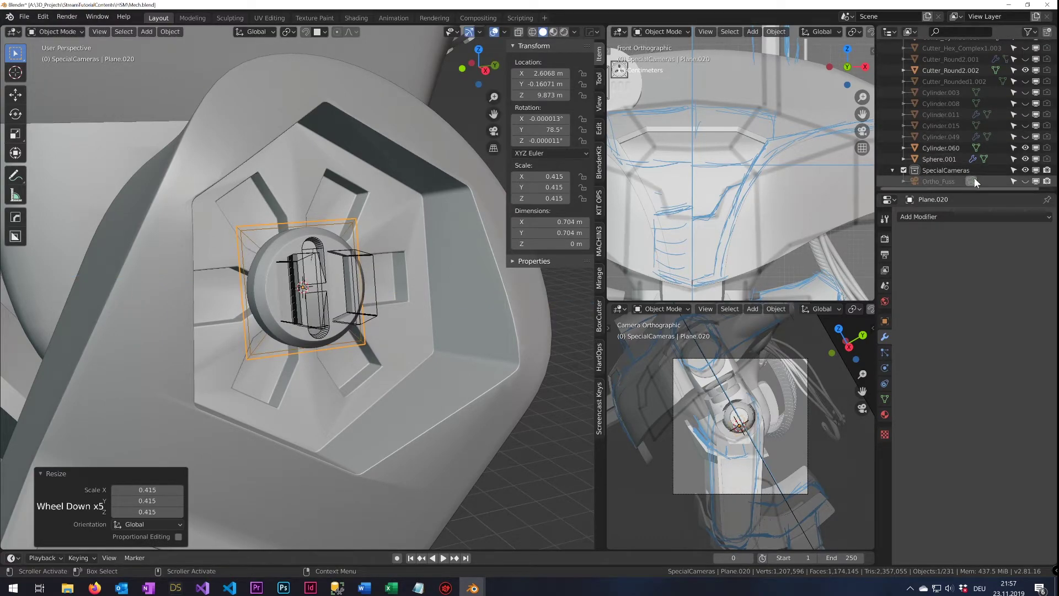
Isolate the Ortho_Fuss camera, thigh and cutter in local view and look through the orthographic camera
{"action": "left_click", "coordinate": [1031, 181]}
{"action": "left_click", "coordinate": [944, 187]}
{"action": "key", "text": "KP_0"}
{"action": "scroll", "scroll_direction": "up", "scroll_amount": 3}
{"action": "scroll", "scroll_direction": "down", "scroll_amount": 3}
{"action": "key", "text": "KP_0"}
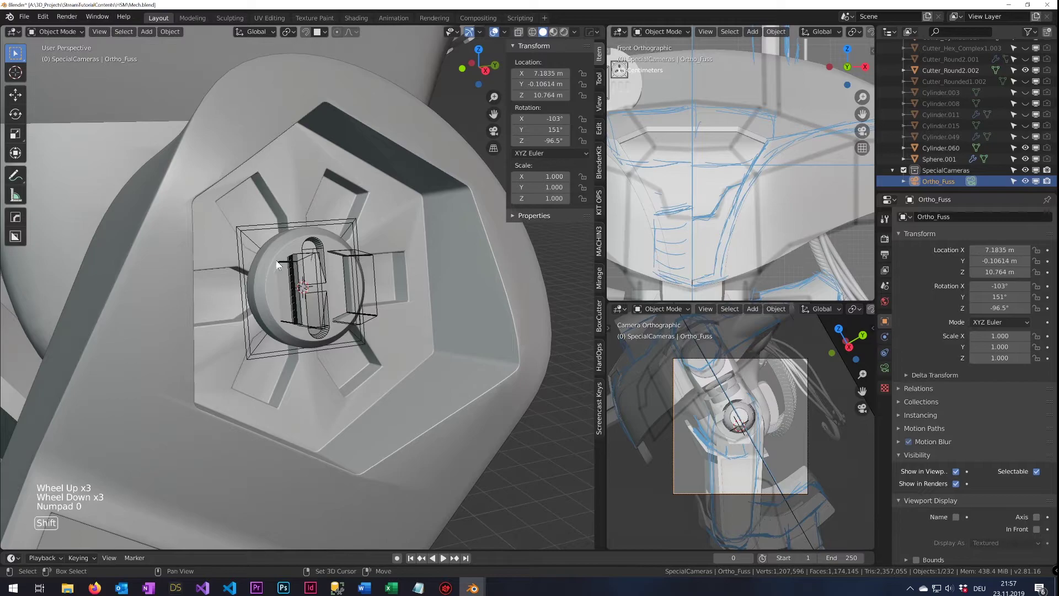
{"action": "left_click", "coordinate": [243, 234]}
{"action": "left_click", "coordinate": [278, 252]}
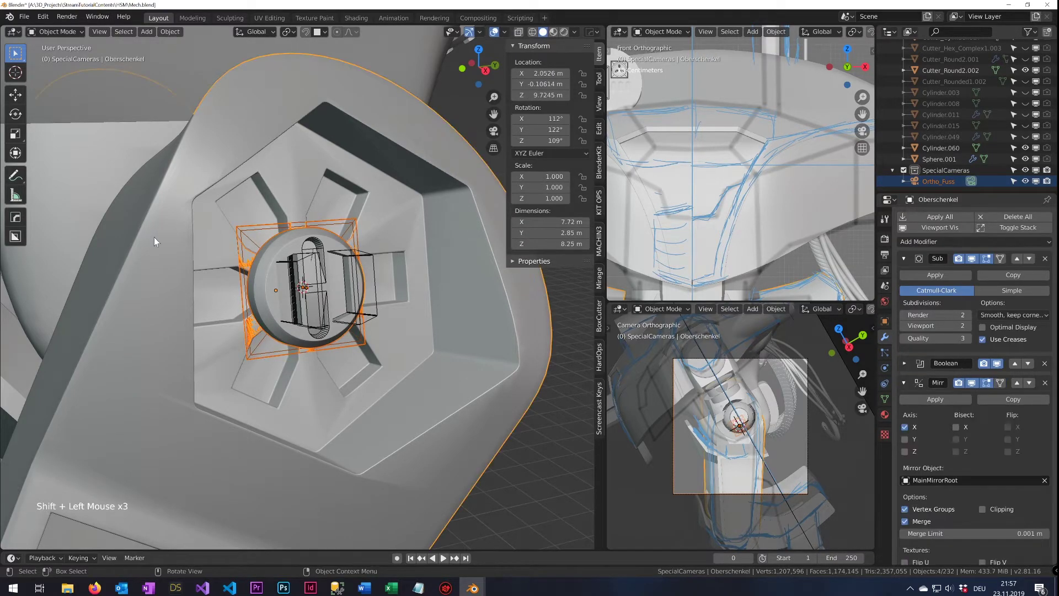
{"action": "key", "text": "KP_Divide"}
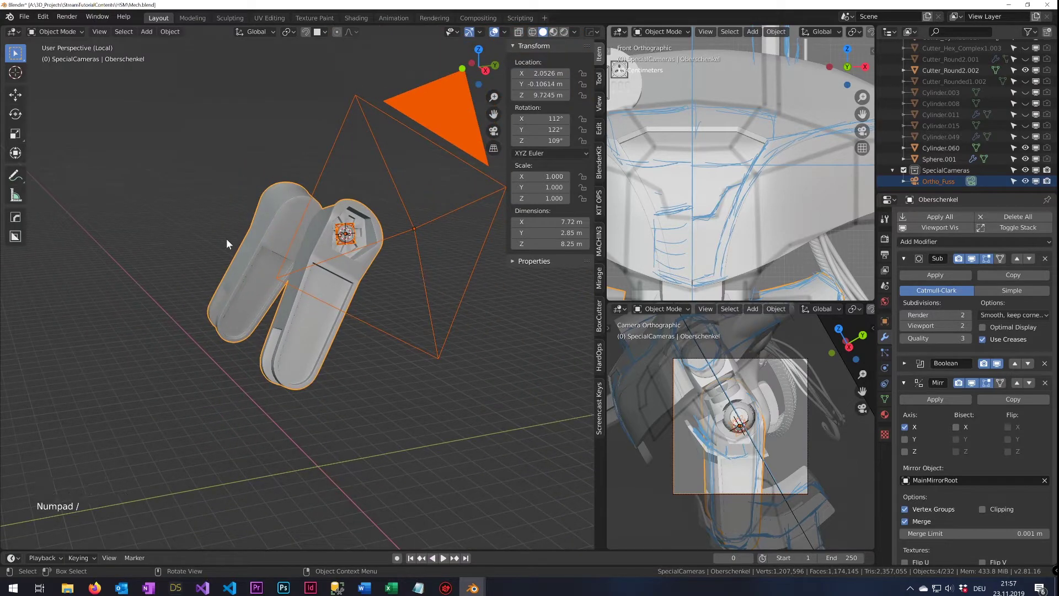
{"action": "key", "text": "KP_0"}
{"action": "scroll", "scroll_direction": "up", "scroll_amount": 3}
Rotate Plane.020 until the cutter sits square inside the hex recess, then save
{"action": "left_click", "coordinate": [350, 305]}
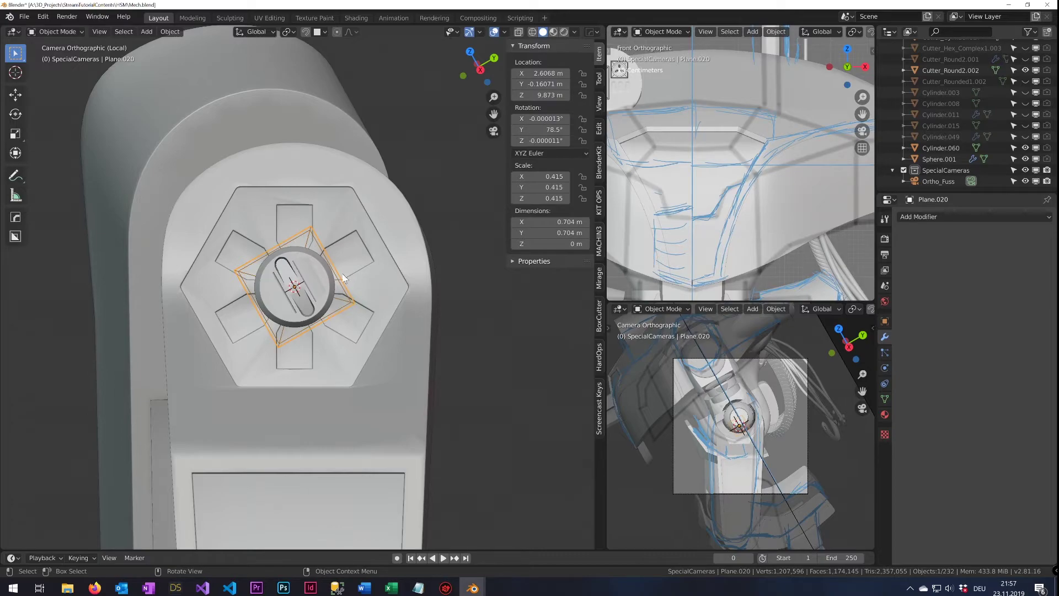
{"action": "key", "text": "r"}
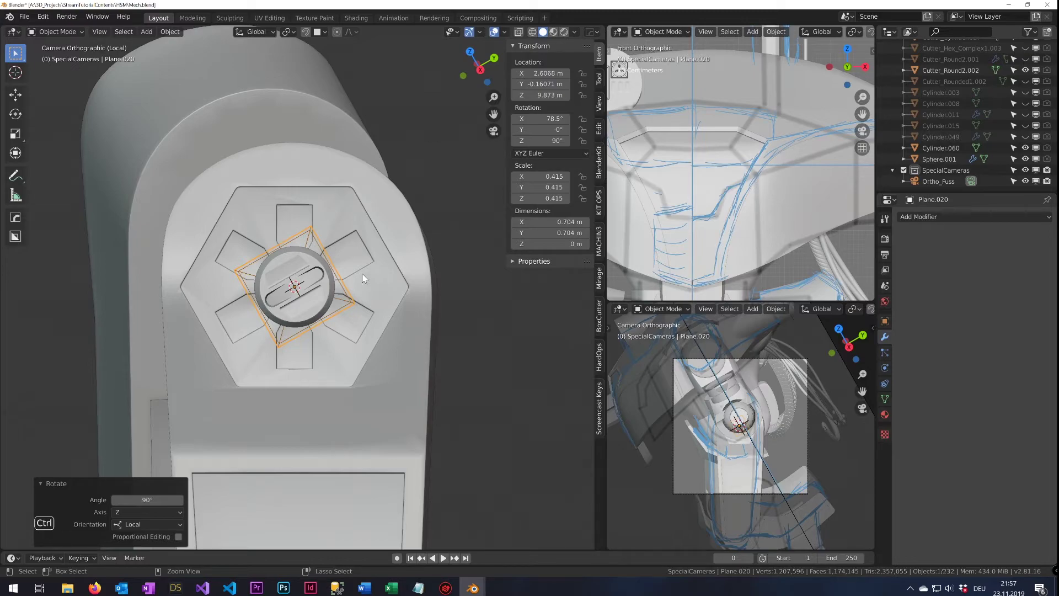
{"action": "key", "text": "ctrl+z"}
{"action": "scroll", "scroll_direction": "down", "scroll_amount": 3}
{"action": "scroll", "scroll_direction": "up", "scroll_amount": 3}
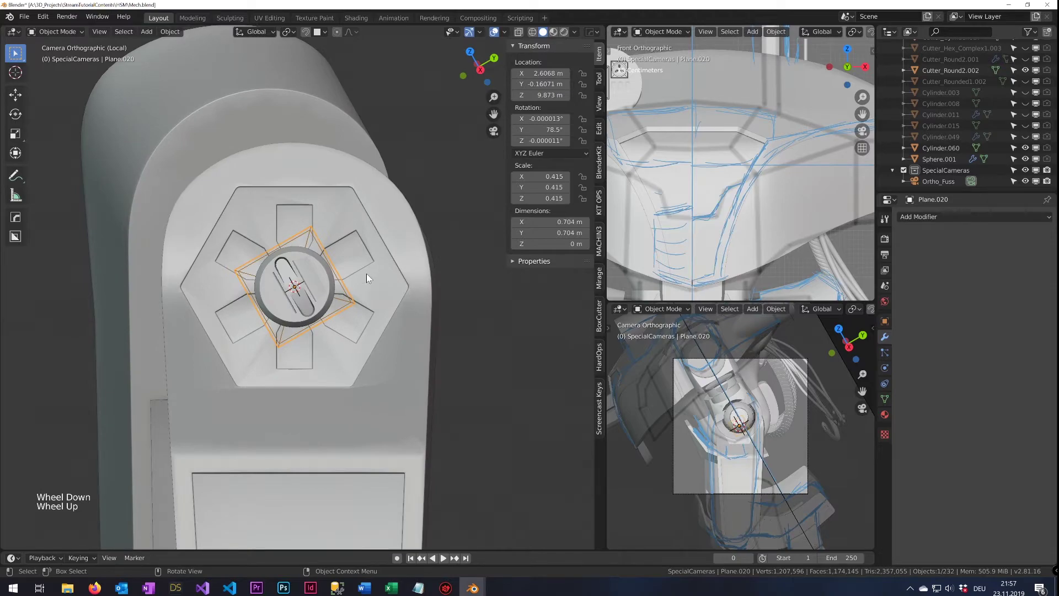
{"action": "key", "text": "r"}
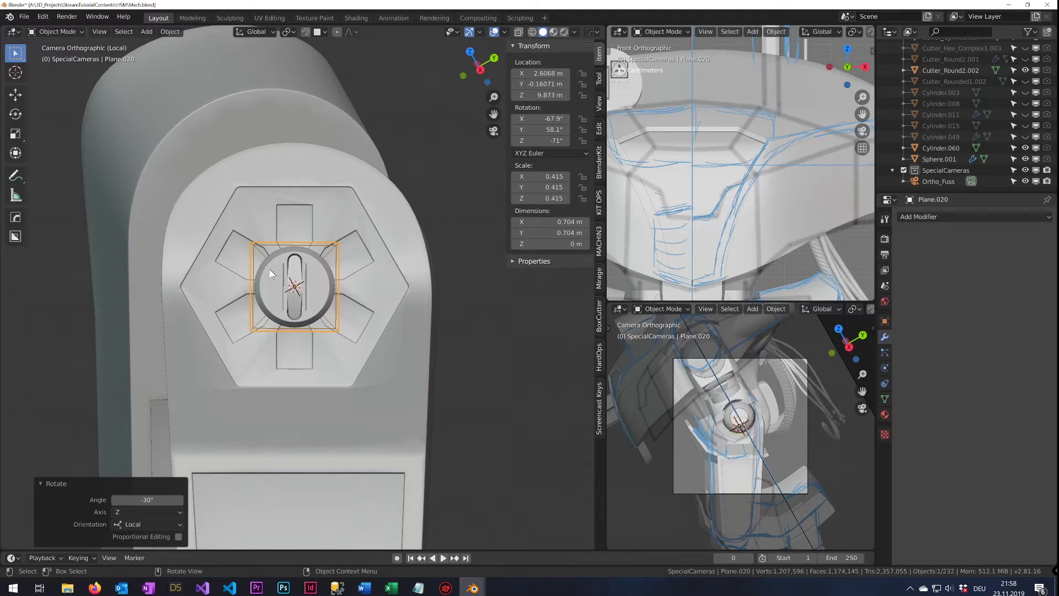
{"action": "key", "text": "KP_0"}
{"action": "key", "text": "ctrl+s"}
Leave local view to show the full mech with Ortho_Fuss selected
{"action": "scroll", "scroll_direction": "down", "scroll_amount": 3}
{"action": "scroll", "scroll_direction": "up", "scroll_amount": 3}
{"action": "middle_click", "coordinate": [311, 311]}
{"action": "scroll", "scroll_direction": "down", "scroll_amount": 3}
{"action": "key", "text": "KP_Divide"}
{"action": "scroll", "scroll_direction": "down", "scroll_amount": 3}
{"action": "scroll", "scroll_direction": "down", "scroll_amount": 3}
{"action": "left_click", "coordinate": [376, 393]}
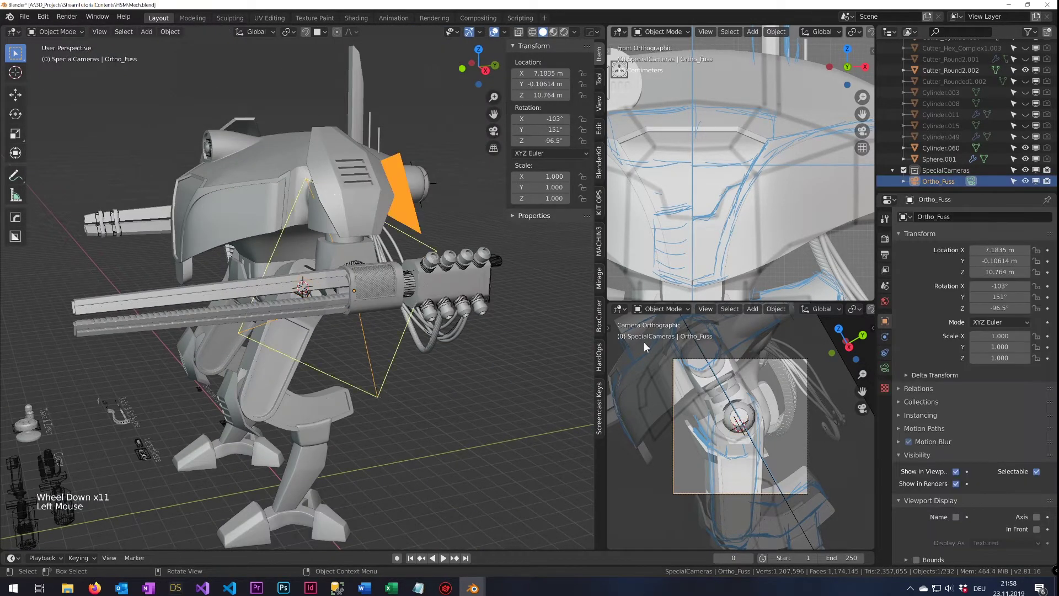
{"action": "key", "text": "h"}
{"action": "middle_click", "coordinate": [533, 318]}
{"action": "key", "text": "ctrl+s"}
{"action": "scroll", "scroll_direction": "up", "scroll_amount": 3}
{"action": "middle_click", "coordinate": [274, 374]}
{"action": "scroll", "scroll_direction": "up", "scroll_amount": 3}
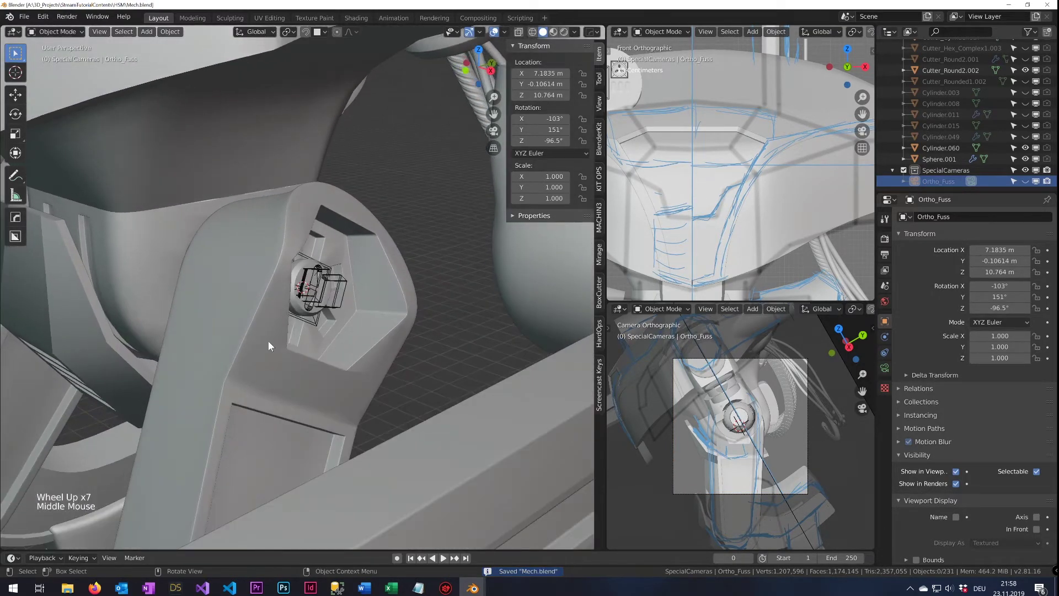
{"action": "left_click", "coordinate": [300, 299]}
{"action": "scroll", "scroll_direction": "up", "scroll_amount": 3}
{"action": "scroll", "scroll_direction": "down", "scroll_amount": 3}
{"action": "scroll", "scroll_direction": "up", "scroll_amount": 3}
{"action": "middle_click", "coordinate": [261, 317]}
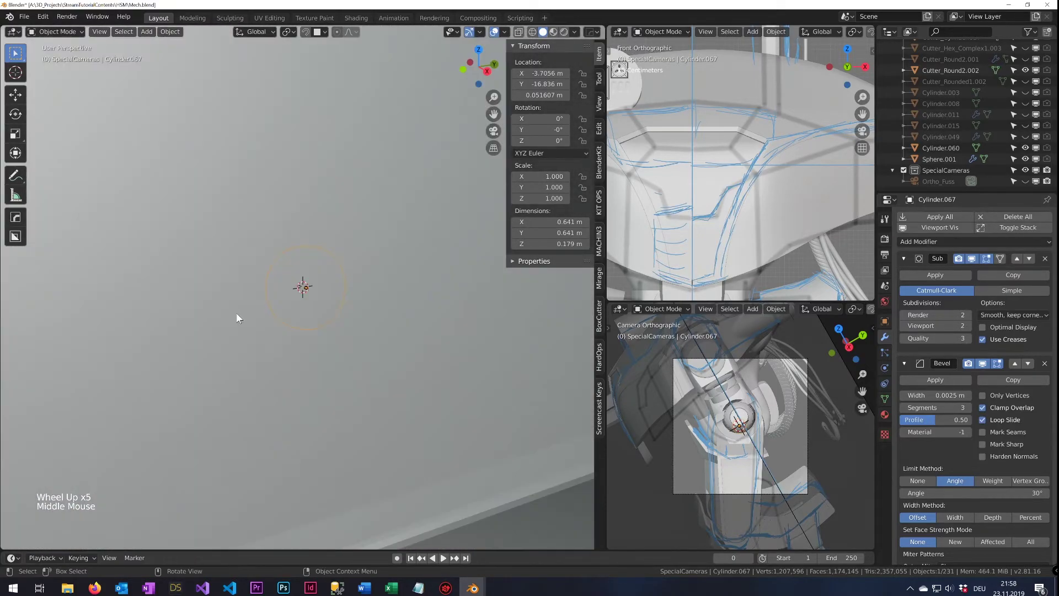
{"action": "middle_click", "coordinate": [270, 318]}
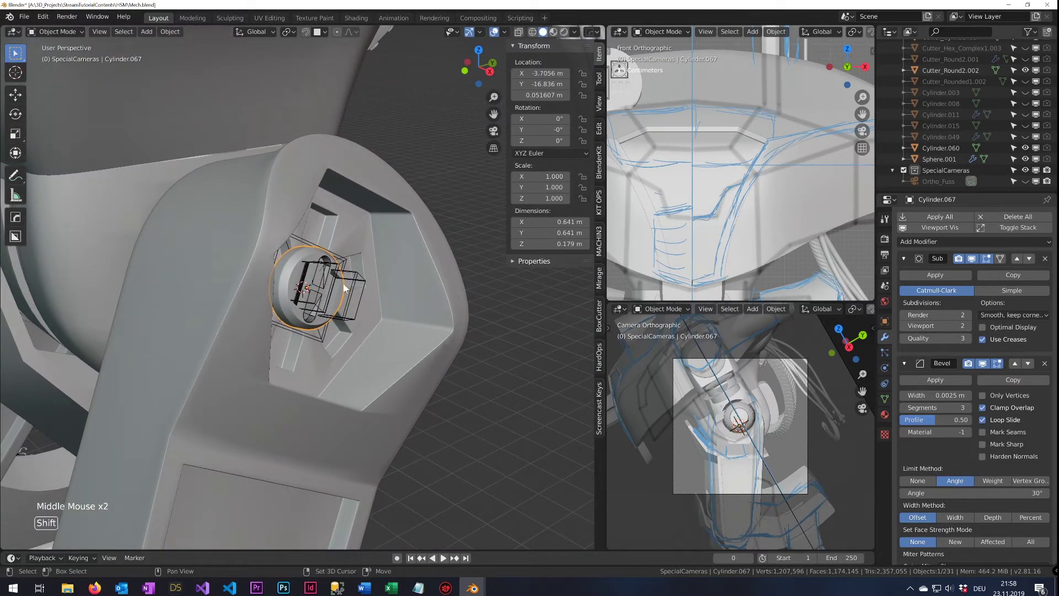
{"action": "left_click", "coordinate": [353, 294]}
{"action": "left_click", "coordinate": [309, 323]}
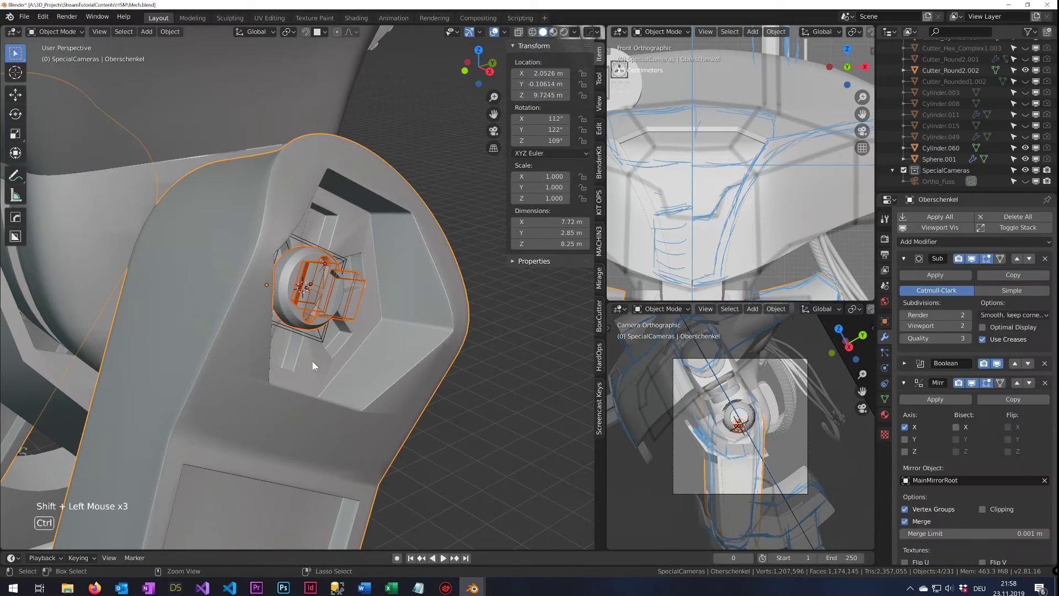
{"action": "key", "text": "ctrl+c"}
{"action": "key", "text": "ctrl+c"}
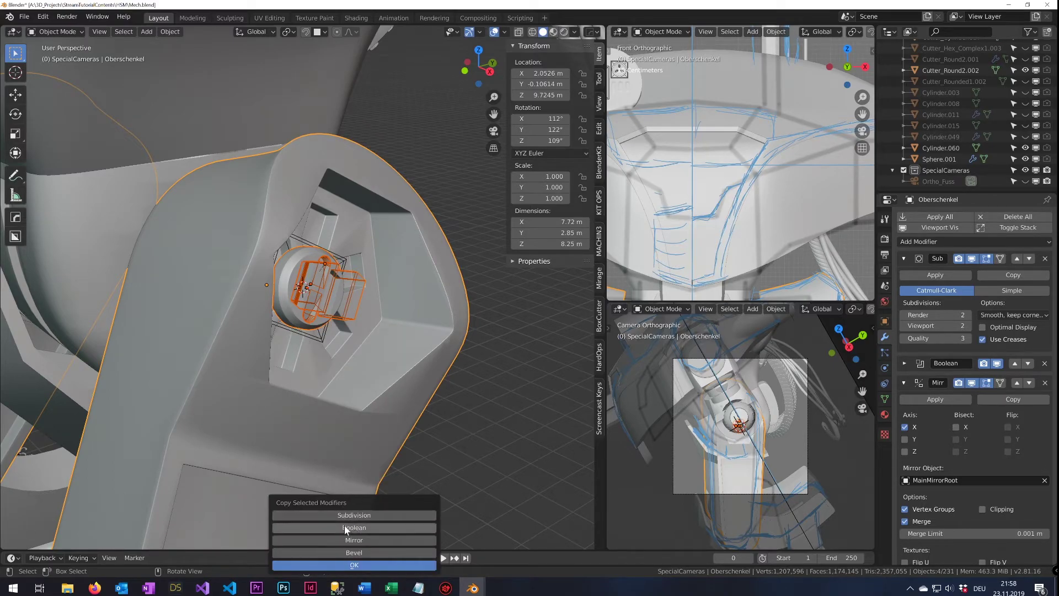
{"action": "scroll", "scroll_direction": "down", "scroll_amount": 3}
{"action": "middle_click", "coordinate": [218, 363]}
{"action": "key", "text": "a"}
{"action": "middle_click", "coordinate": [522, 408]}
{"action": "middle_click", "coordinate": [518, 373]}
{"action": "scroll", "scroll_direction": "up", "scroll_amount": 3}
{"action": "middle_click", "coordinate": [493, 343]}
{"action": "key", "text": "ctrl+s"}
{"action": "middle_click", "coordinate": [376, 344]}
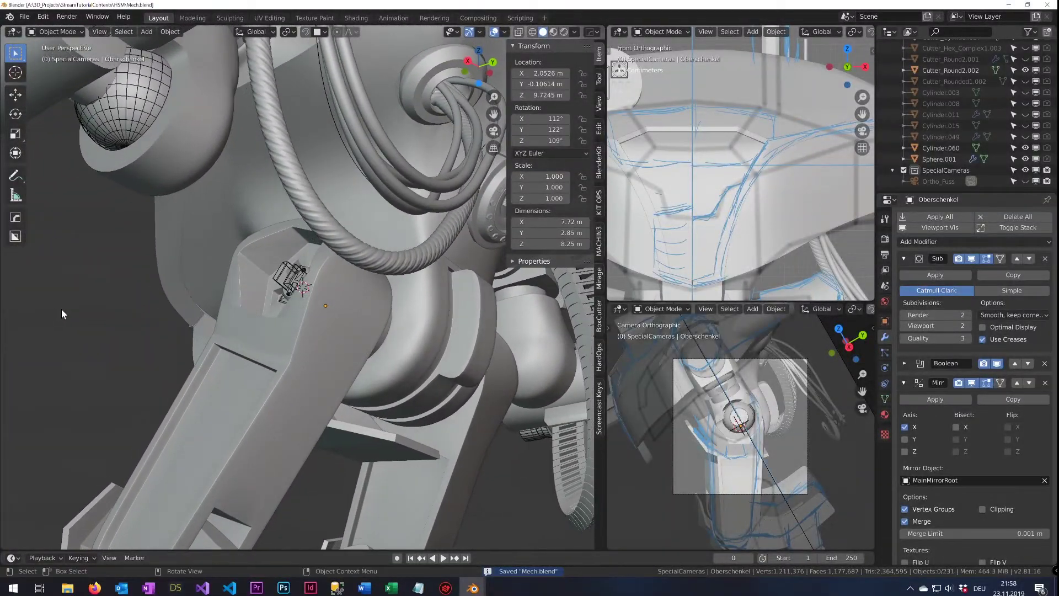
{"action": "key", "text": "ctrl+s"}
{"action": "scroll", "scroll_direction": "down", "scroll_amount": 3}
{"action": "left_click", "coordinate": [193, 359]}
{"action": "scroll", "scroll_direction": "down", "scroll_amount": 3}
{"action": "middle_click", "coordinate": [201, 359]}
{"action": "middle_click", "coordinate": [314, 408]}
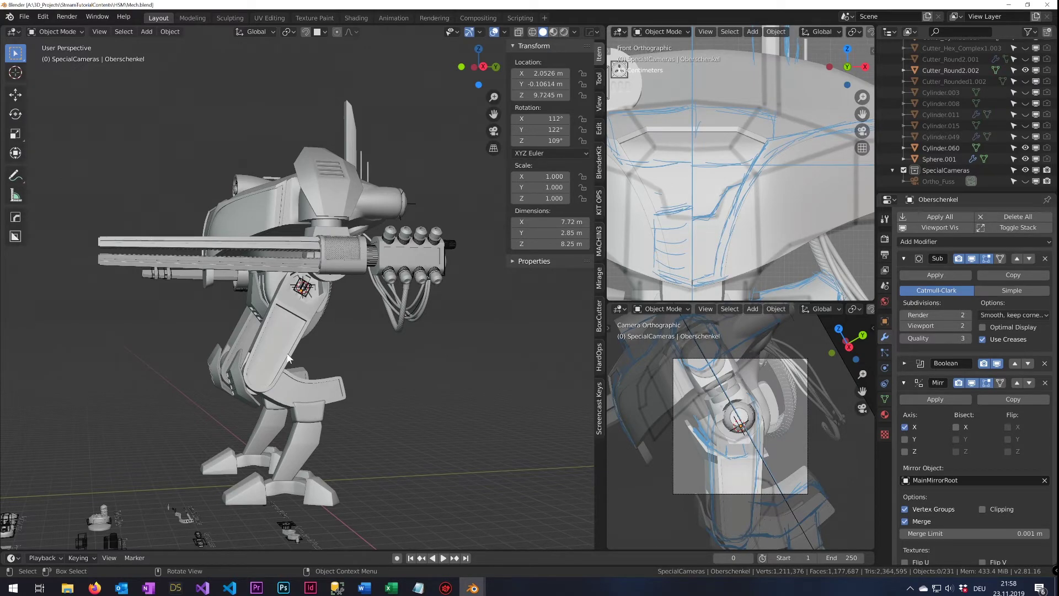
{"action": "scroll", "scroll_direction": "down", "scroll_amount": 3}
{"action": "scroll", "scroll_direction": "up", "scroll_amount": 3}
{"action": "middle_click", "coordinate": [301, 418]}
{"action": "scroll", "scroll_direction": "up", "scroll_amount": 3}
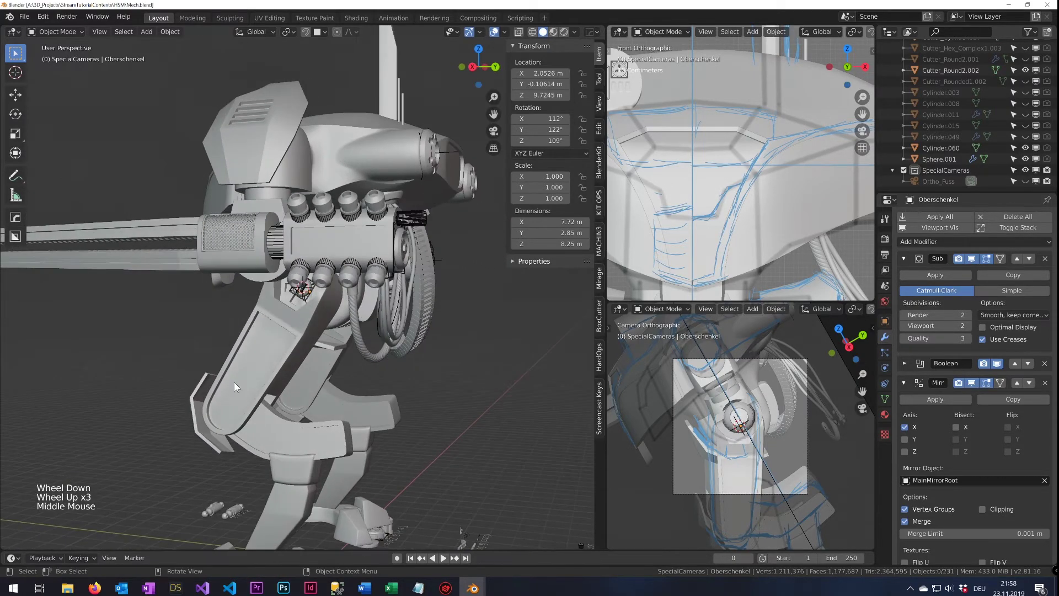
{"action": "middle_click", "coordinate": [288, 380]}
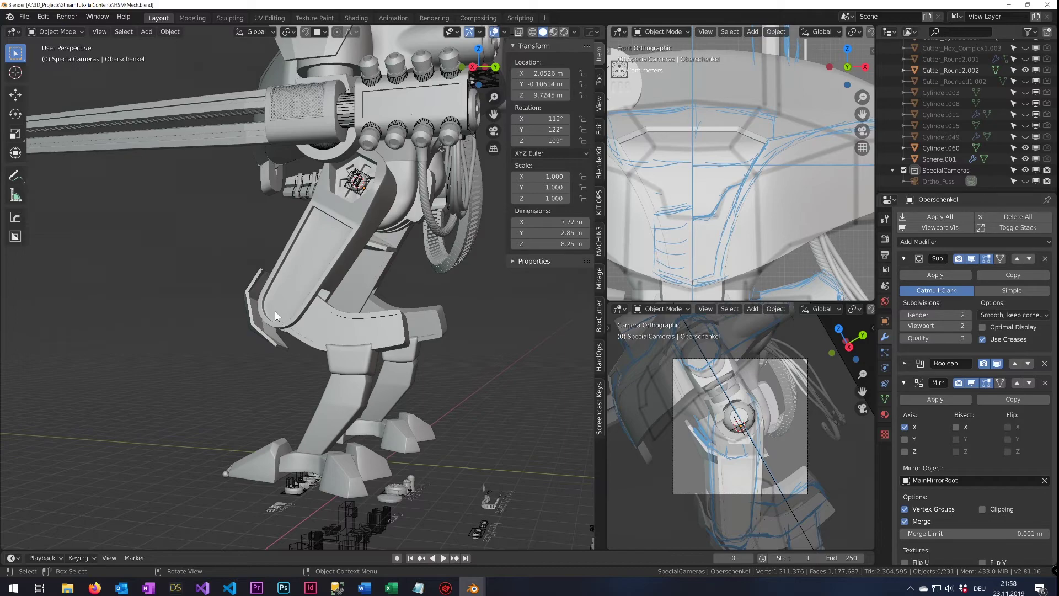
{"action": "left_click", "coordinate": [360, 372]}
{"action": "left_click", "coordinate": [355, 400]}
{"action": "left_click", "coordinate": [355, 370]}
{"action": "left_click", "coordinate": [351, 411]}
{"action": "left_click", "coordinate": [357, 391]}
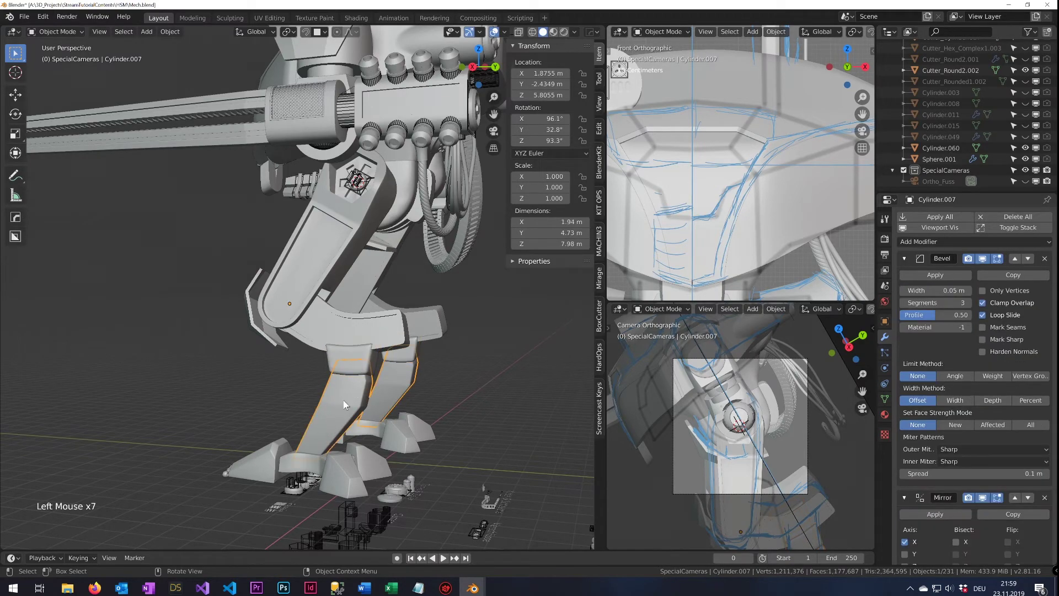